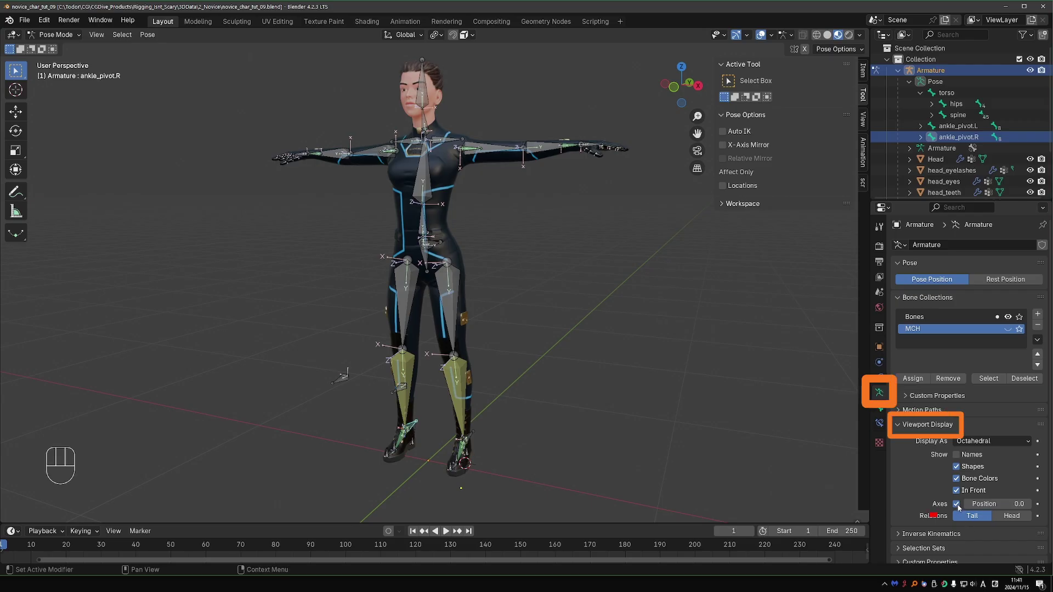
Turn off the Axes display in the armature's Viewport Display settings.
click(960, 506)
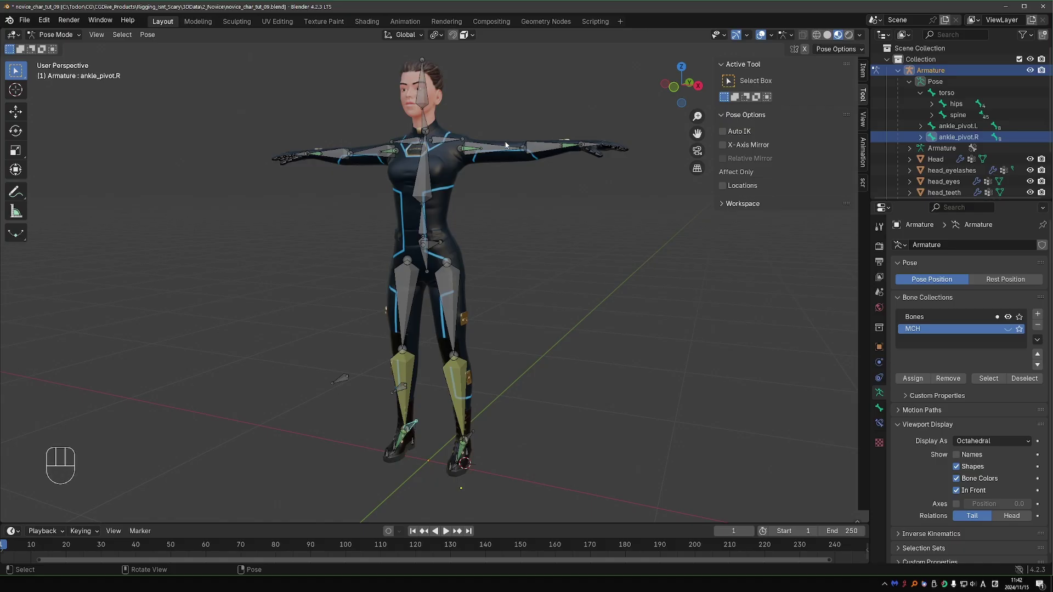
Switch the armature to Rest Position and try rotating a bone, hitting the 'Cannot change Pose' warning.
key(r)
key(r)
click(442, 146)
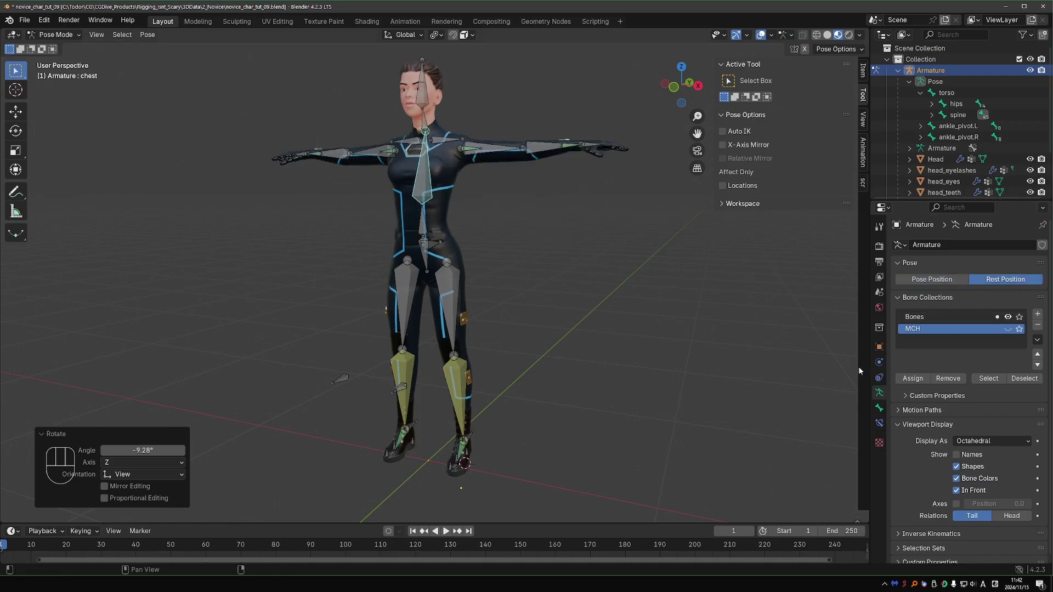
key(Tab)
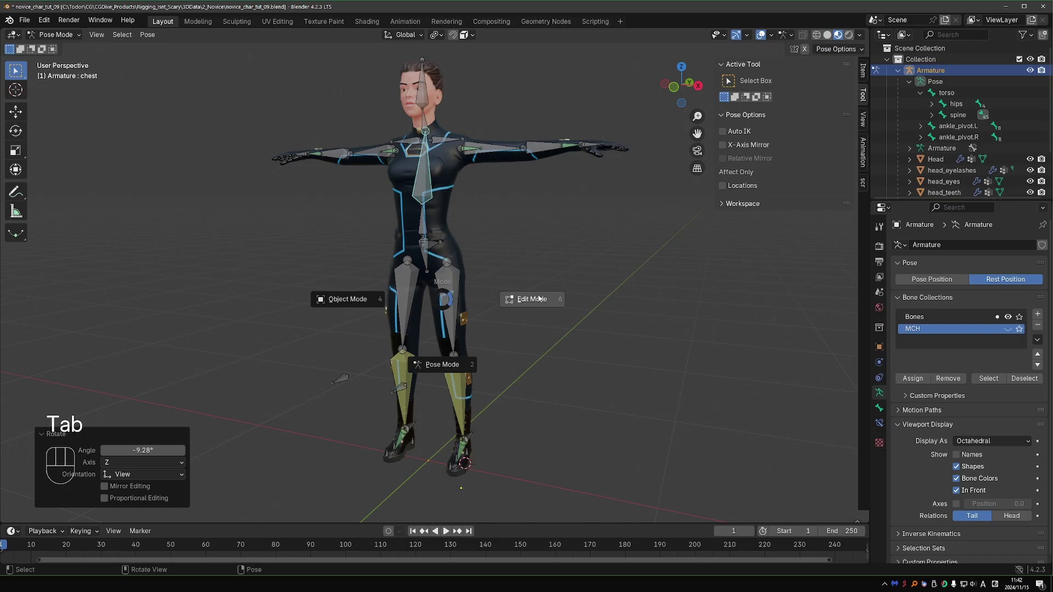
key(Tab)
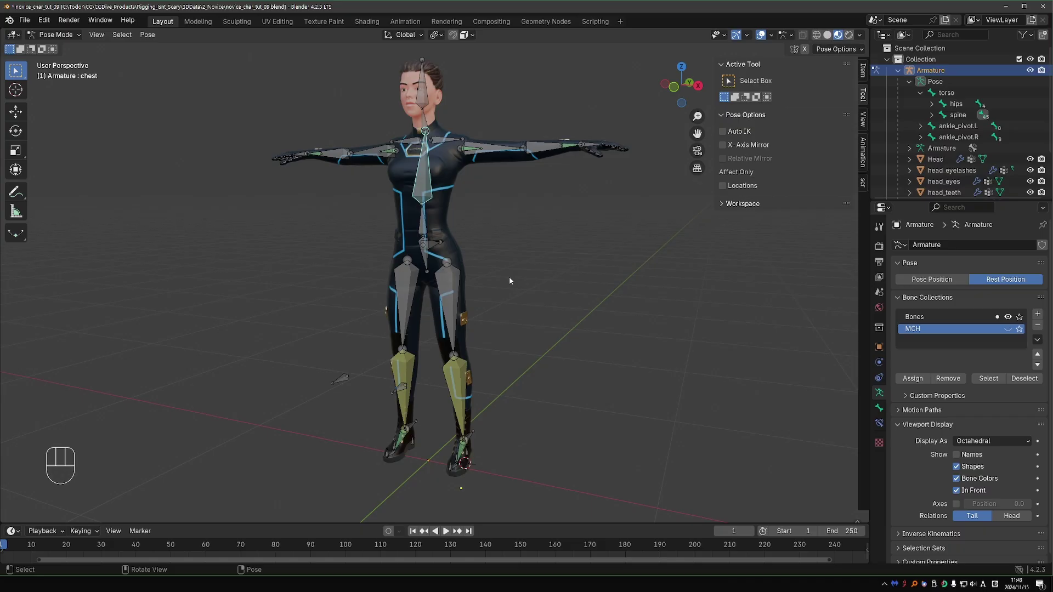
key(r)
key(r)
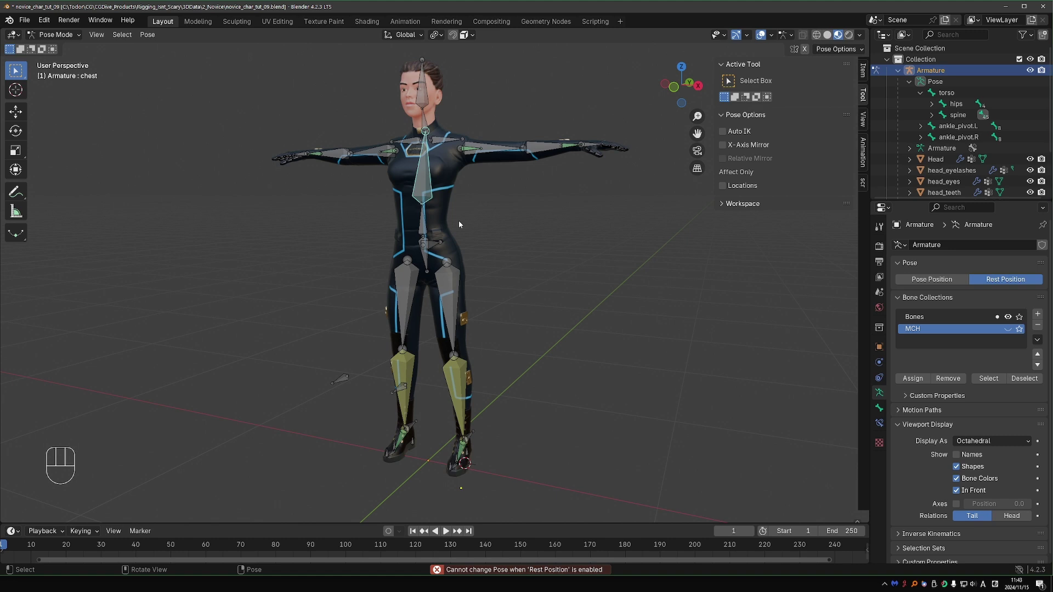
key(r)
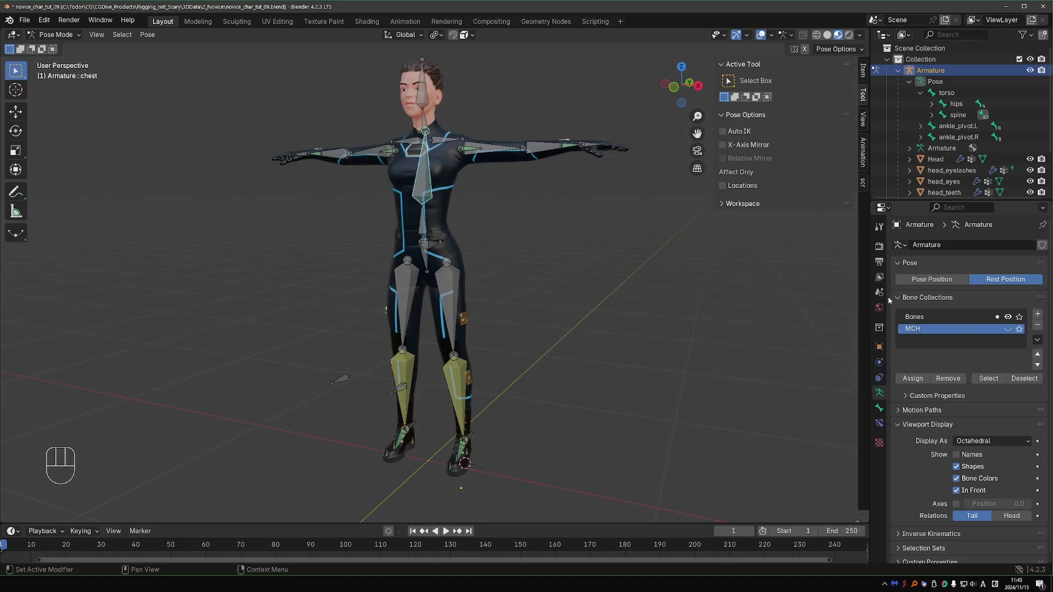
Switch back to Pose Position, rotate upper_arm.L down and enable Affect Only Locations.
click(934, 280)
key(r)
key(r)
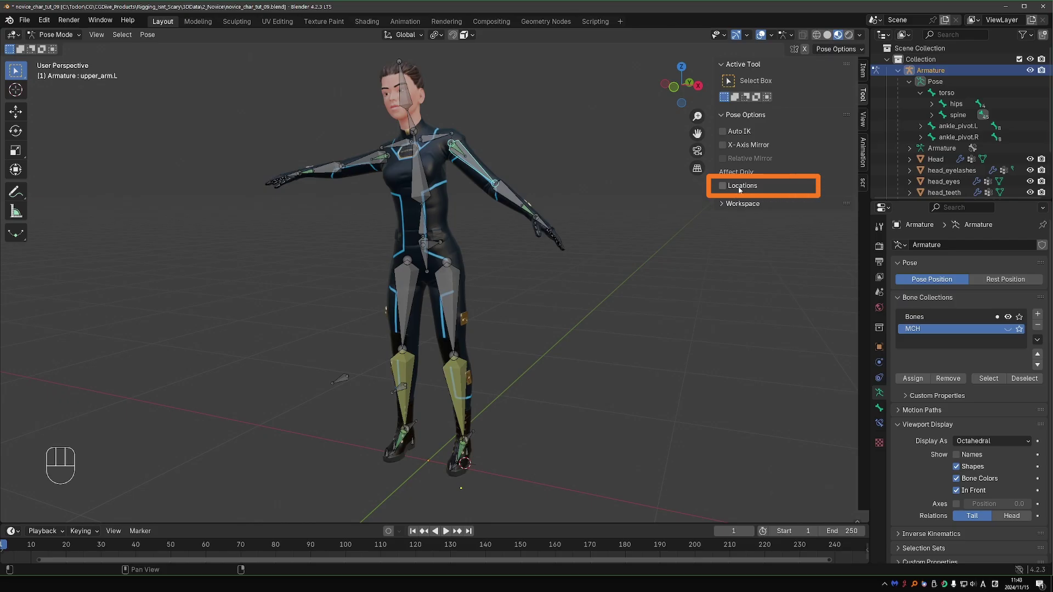
drag(742, 189, 616, 259)
Test moving and rotating upper_arm.L with the location-only pose option active.
key(g)
key(g)
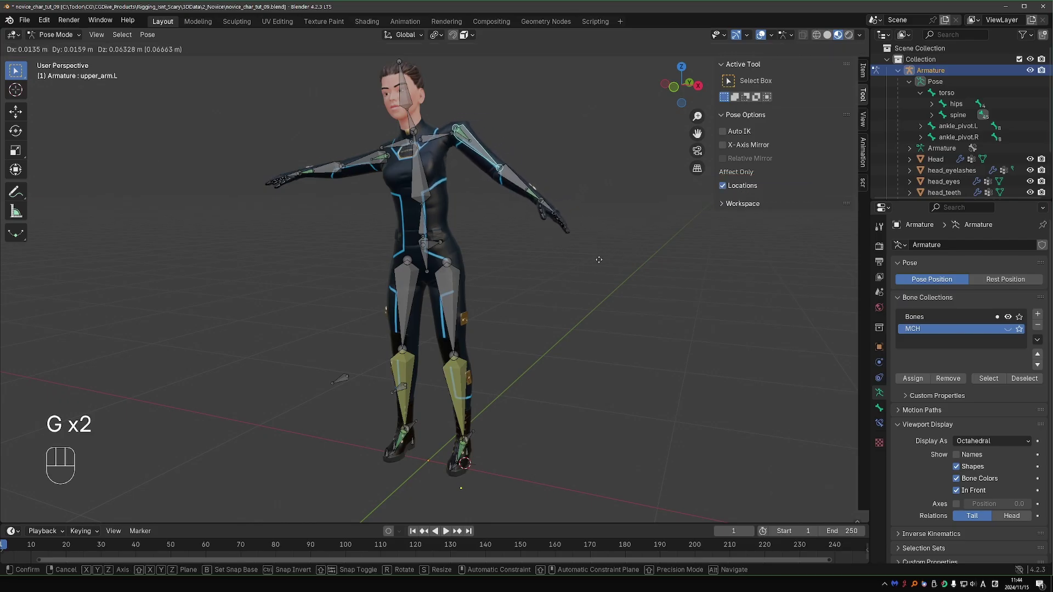
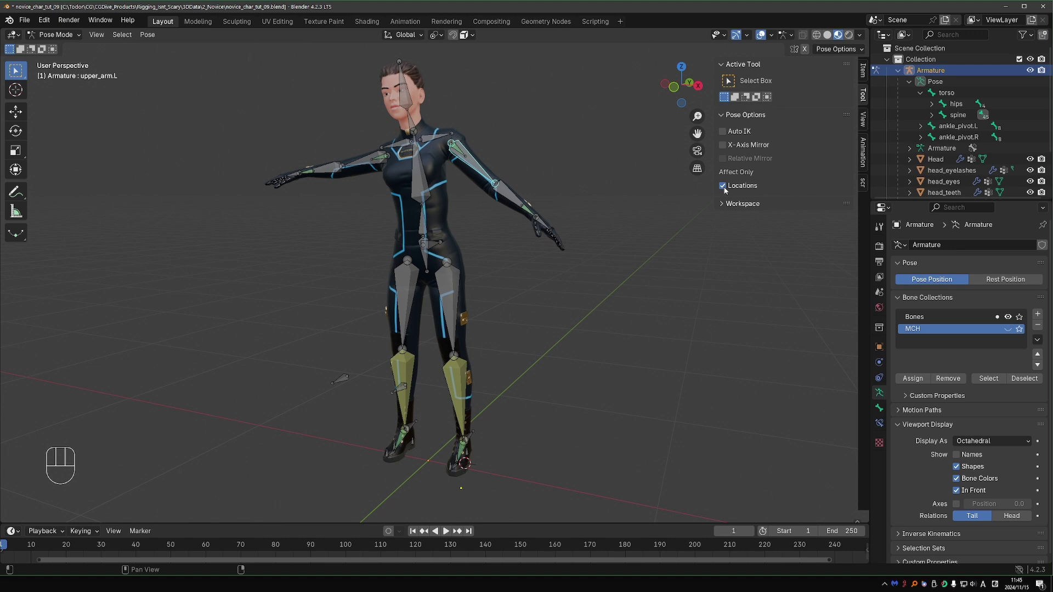
key(r)
key(r)
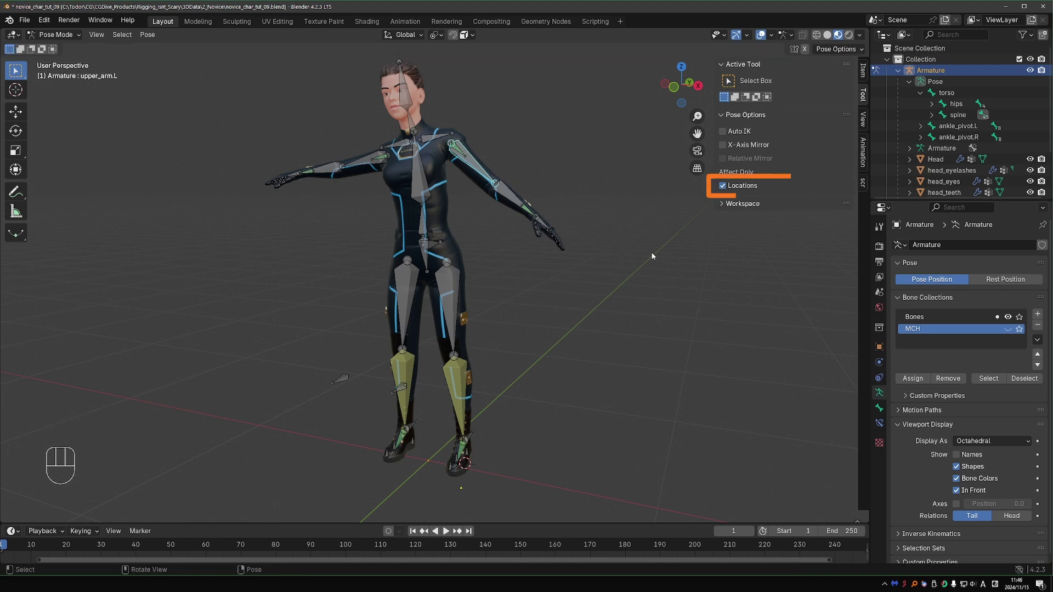
Clear rotation and location on all bones so the left arm returns to T-pose.
click(730, 185)
key(r)
key(r)
key(a)
key(alt+r)
key(alt+g)
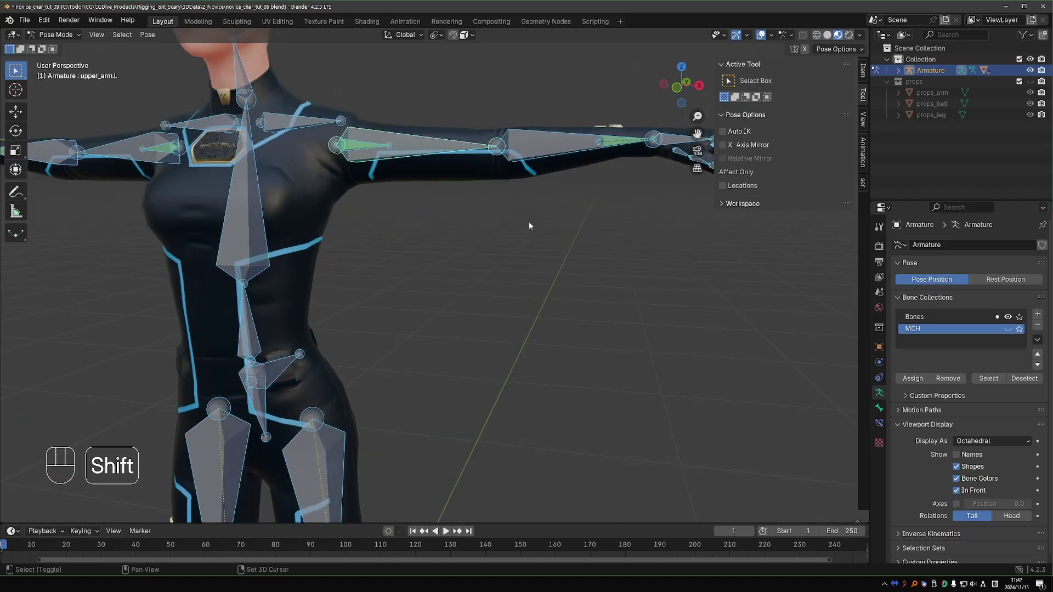
Rename the left and right forearm twist bones to MCH-lower_arm_twist.L and .R.
click(532, 231)
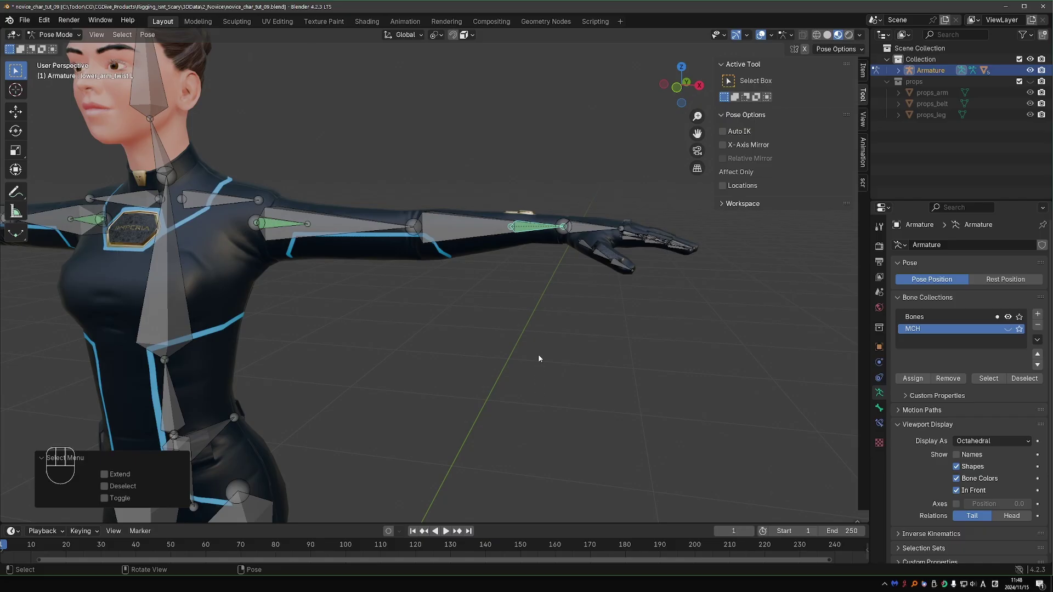
key(F2)
key(Left)
key(shift+BackSpace)
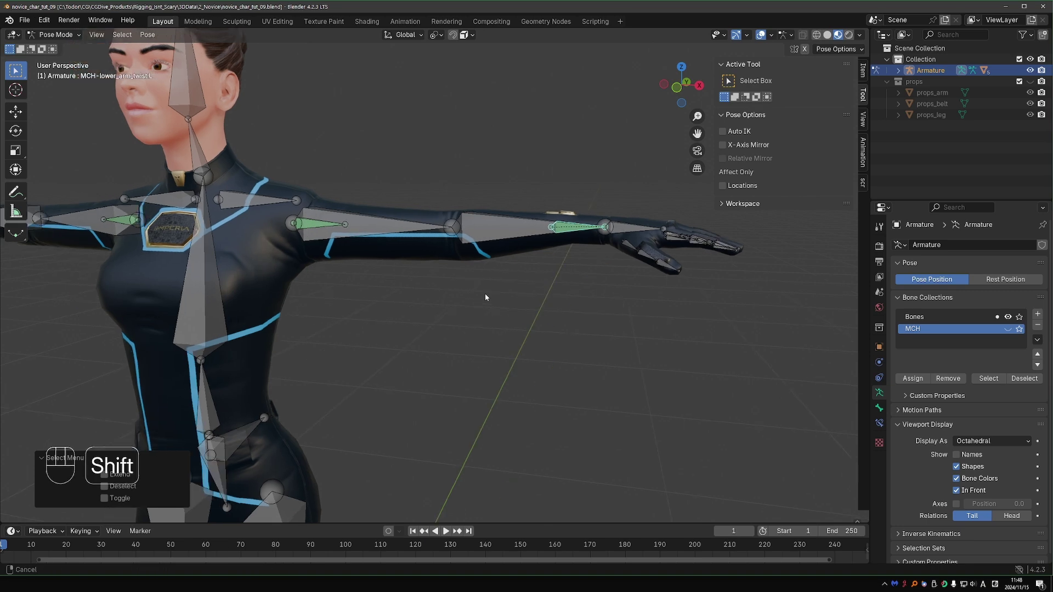
double_click(169, 212)
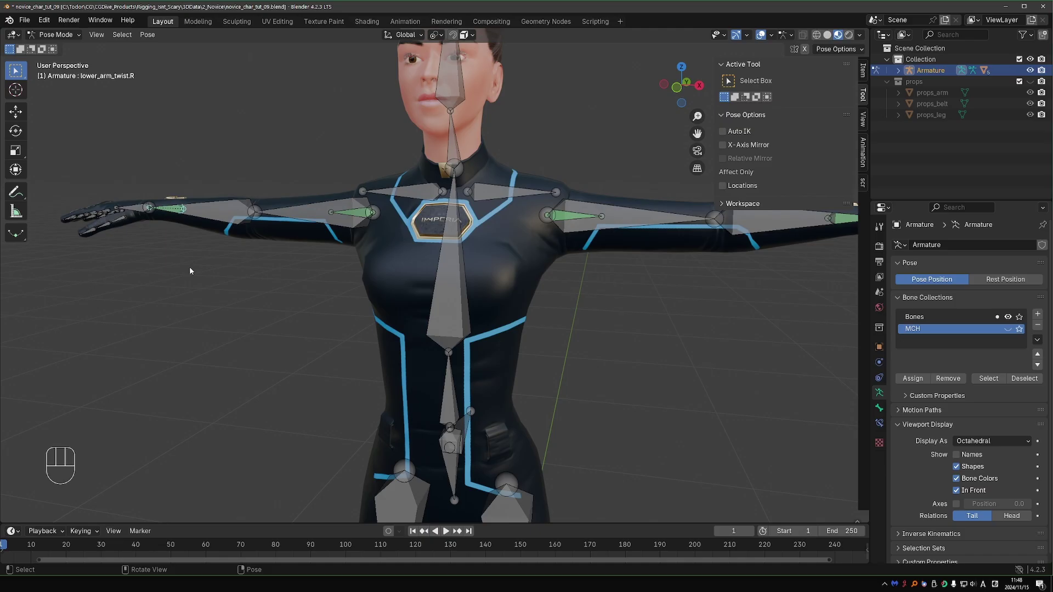
key(F2)
key(Left)
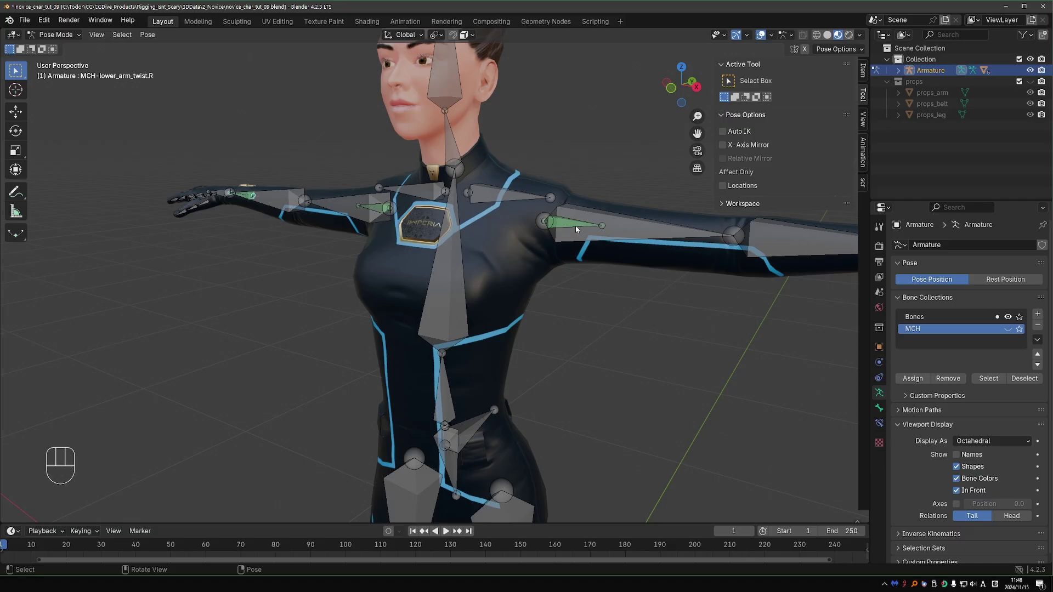
Select the left upper-arm twist bone and the upper_arm.L bone to view their constraints.
click(581, 228)
click(579, 229)
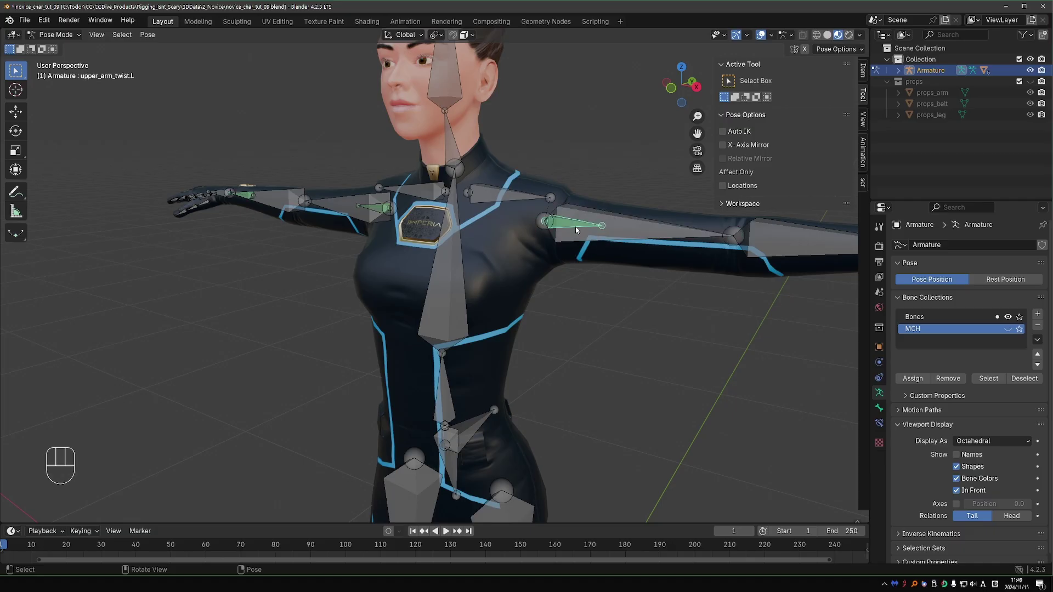
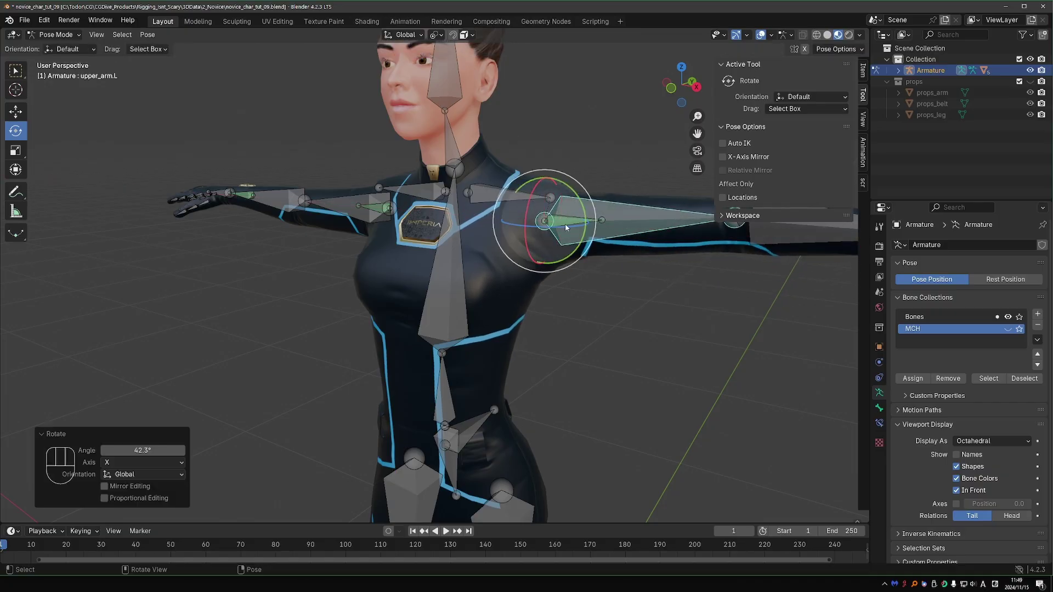
click(567, 223)
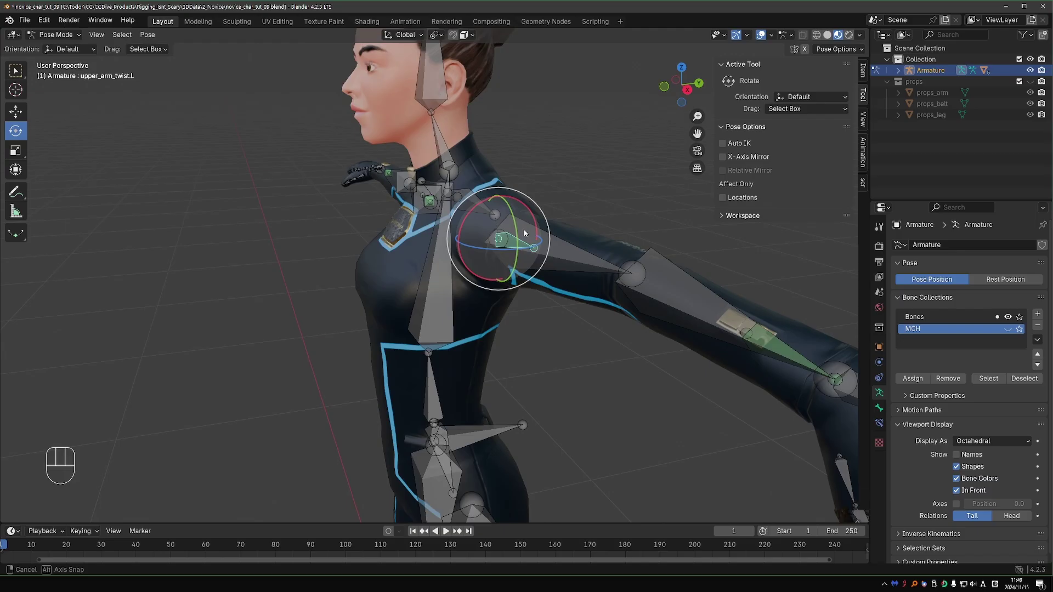
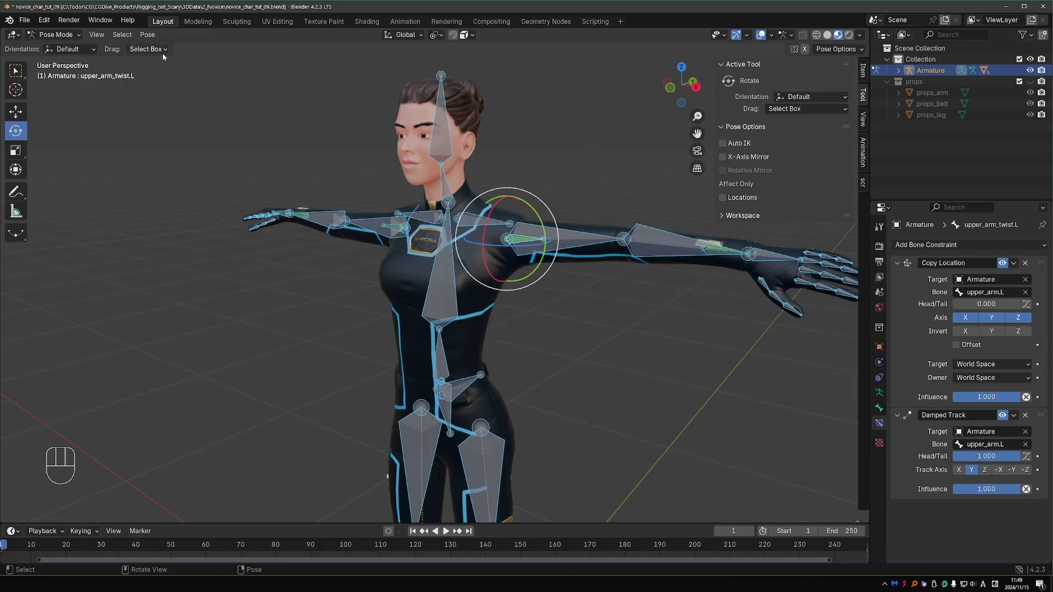
Orbit around the arms, undo the test poses and bring up the move-to-collection choices.
drag(152, 35, 804, 195)
key(ctrl+z)
key(ctrl+z)
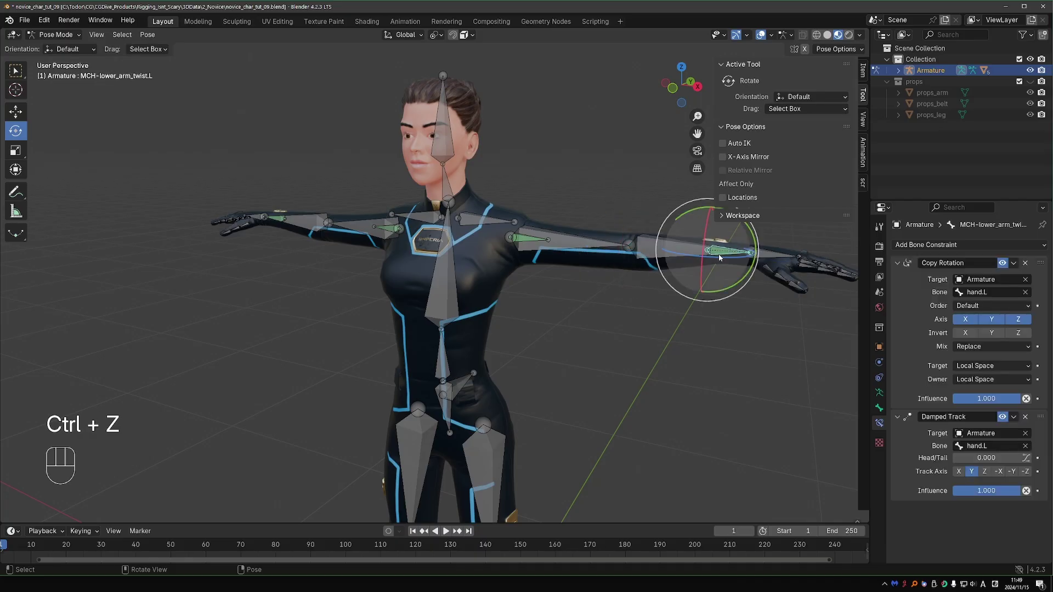
key(m)
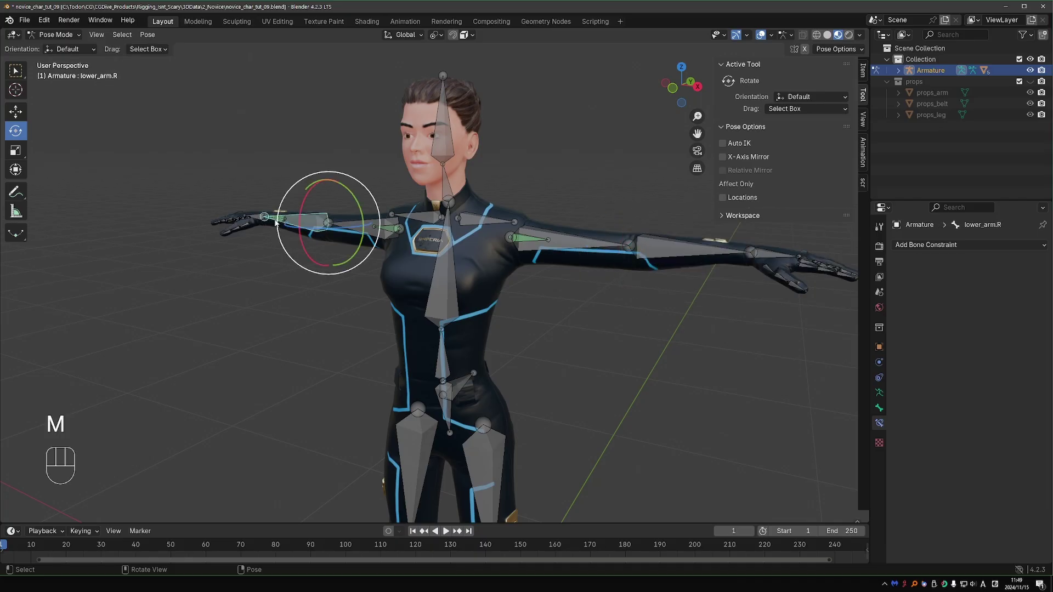
key(m)
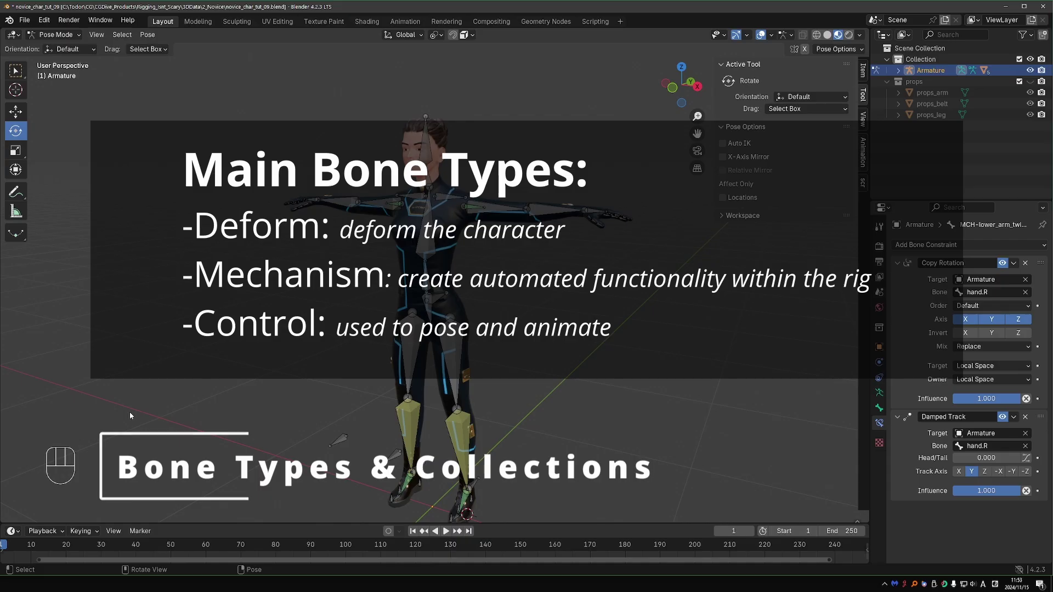
Add a Controls bone collection, place it first in the list and select the Bones collection.
click(887, 392)
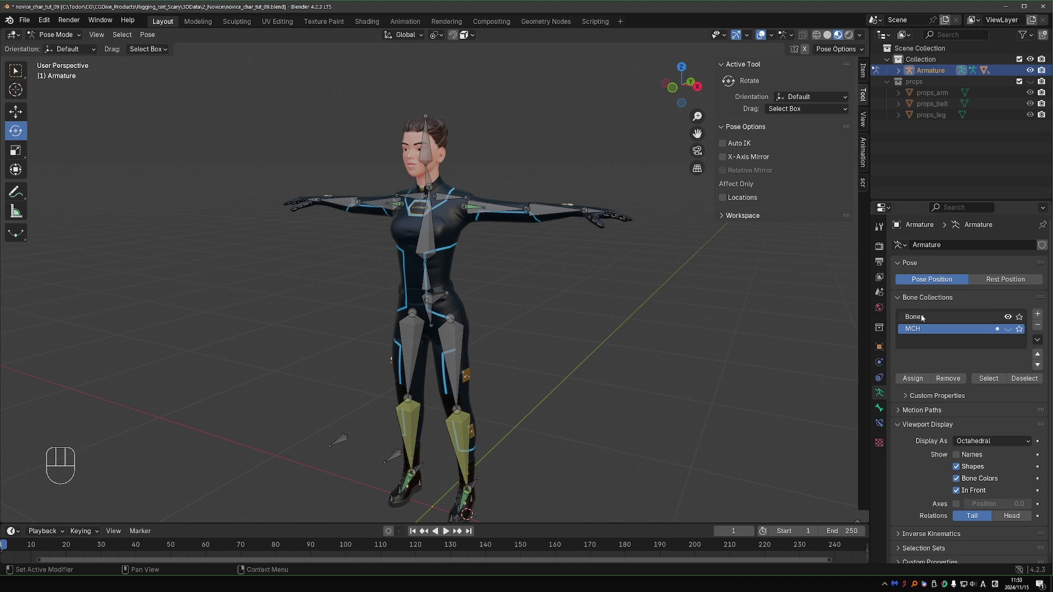
drag(926, 317, 934, 327)
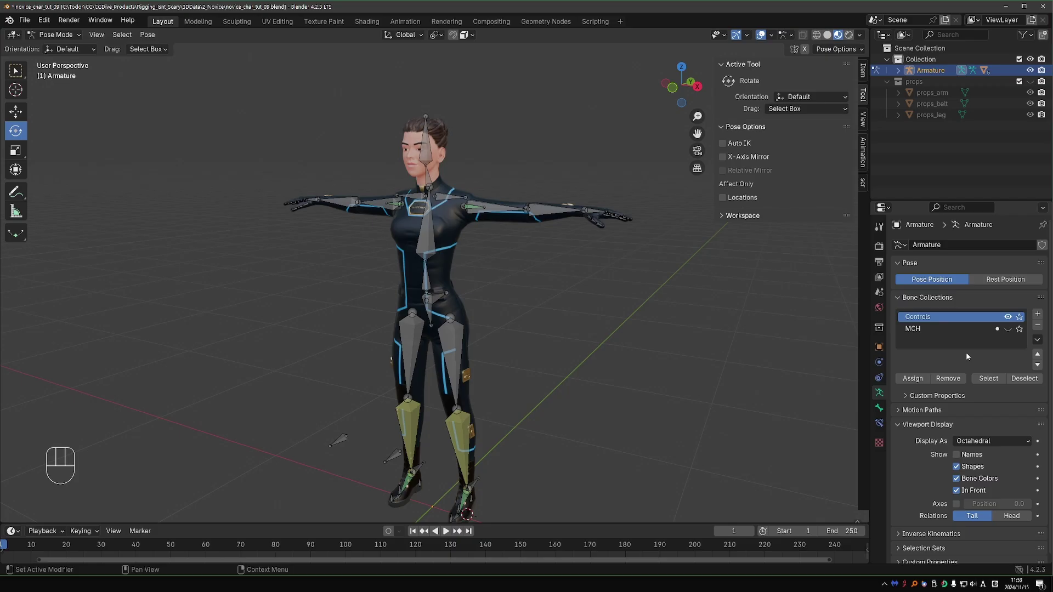
click(1043, 315)
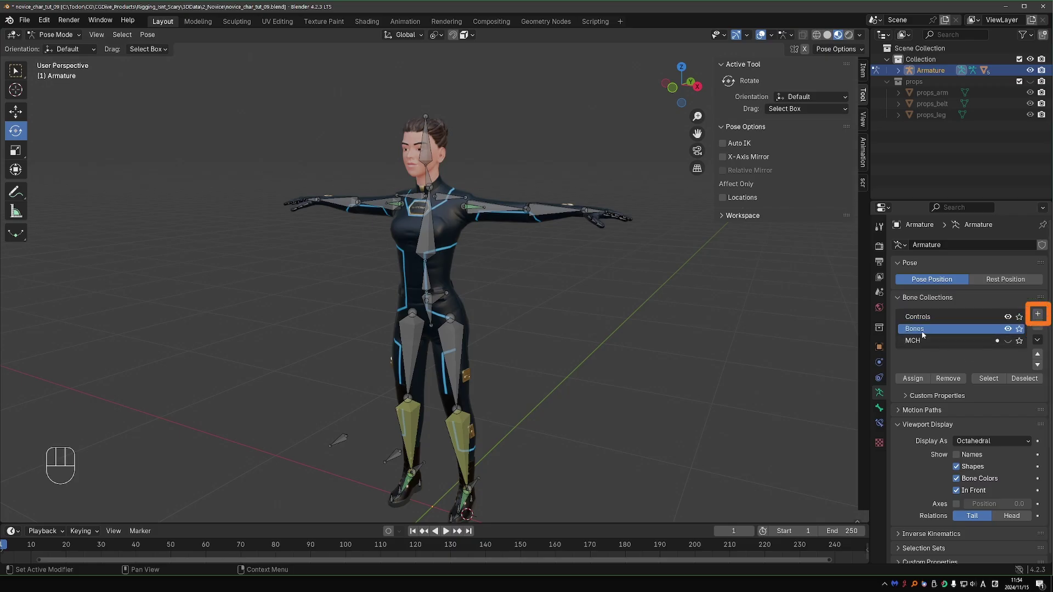
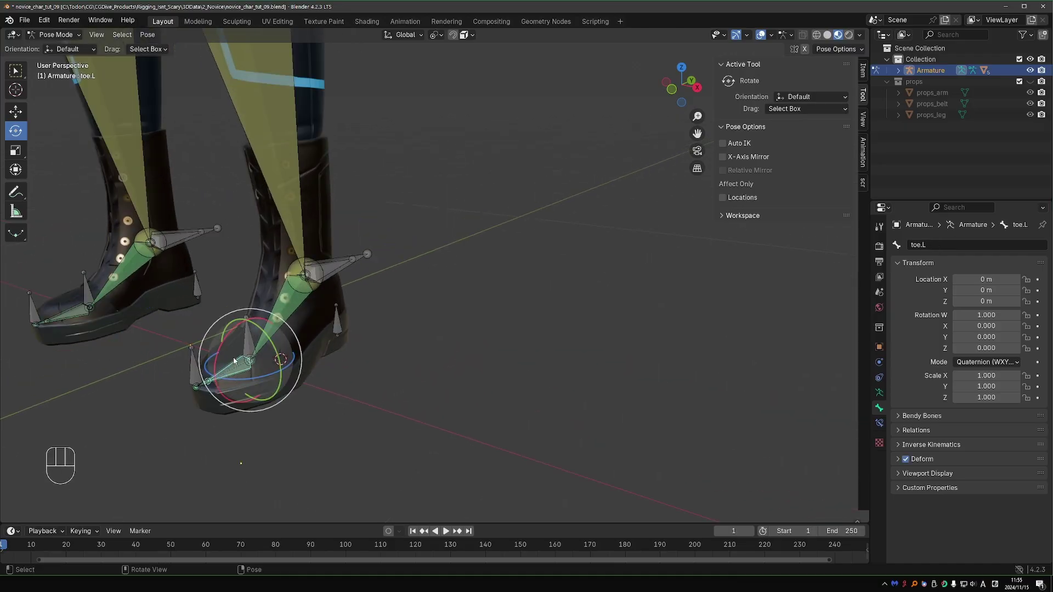
Select leg and arm bones, test-rotate upper_arm.L and hand.L, then select the head bone.
click(297, 302)
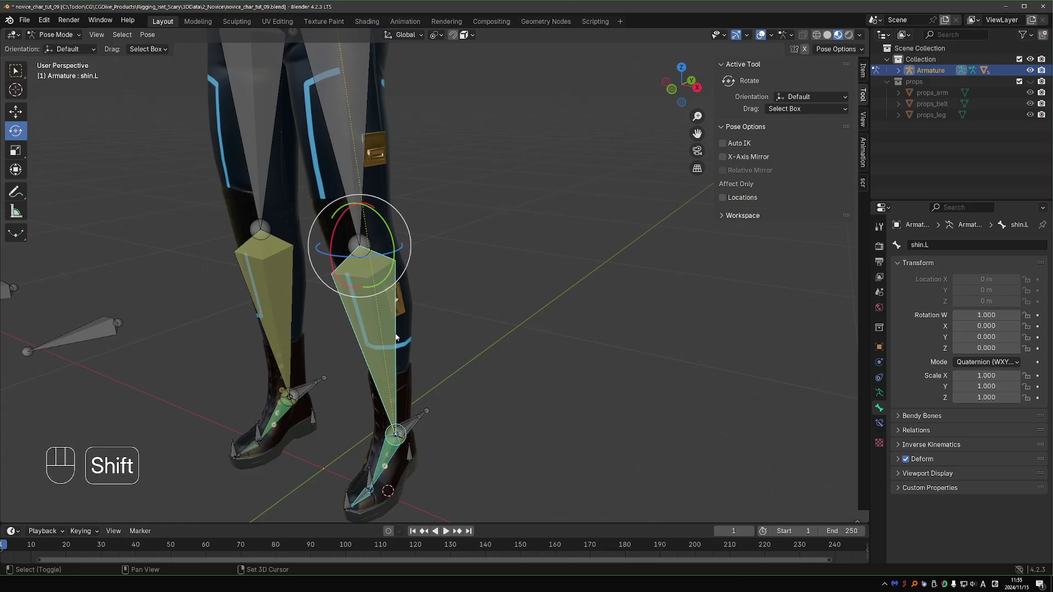
middle_click(431, 198)
key(ctrl+shift+z)
click(360, 213)
click(352, 166)
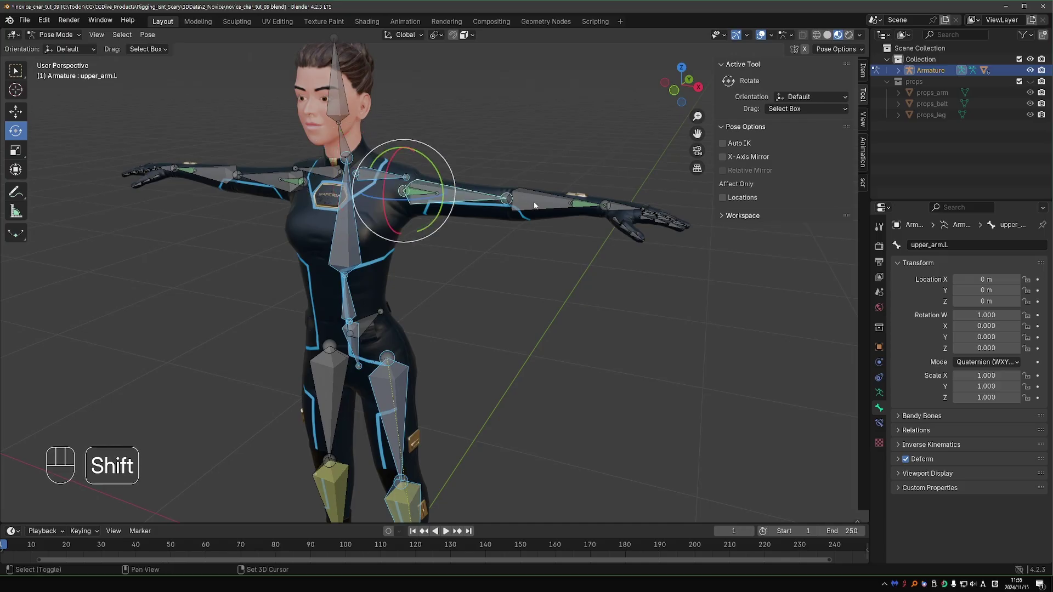
drag(411, 157, 428, 197)
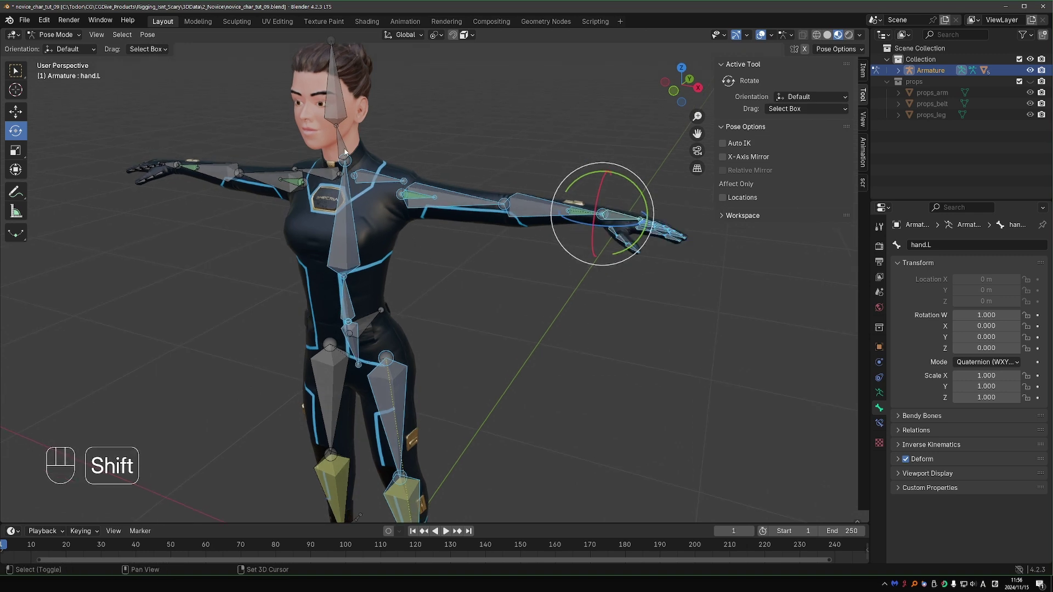
click(346, 151)
click(14, 65)
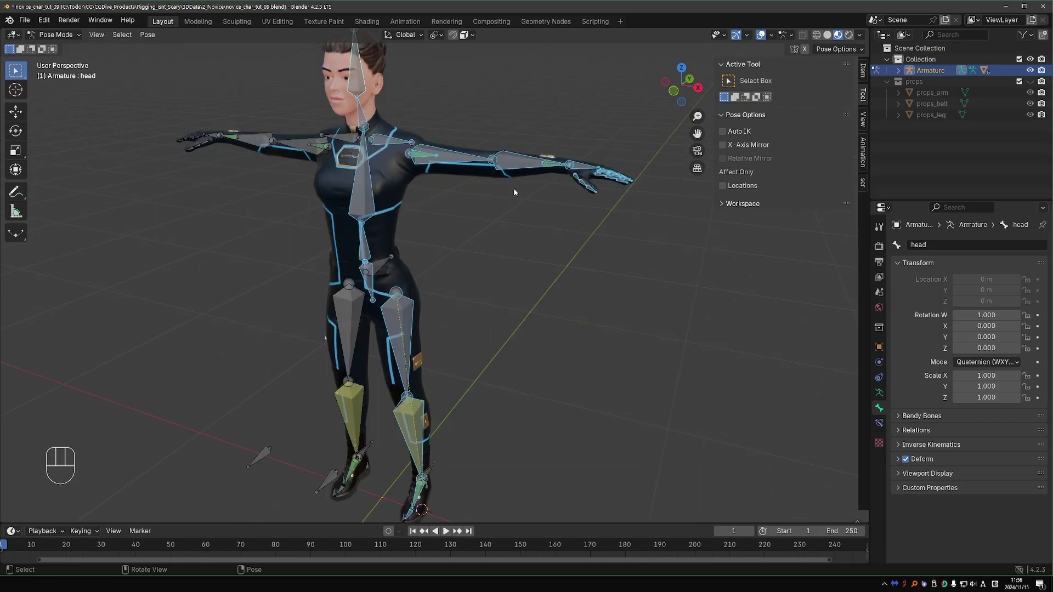
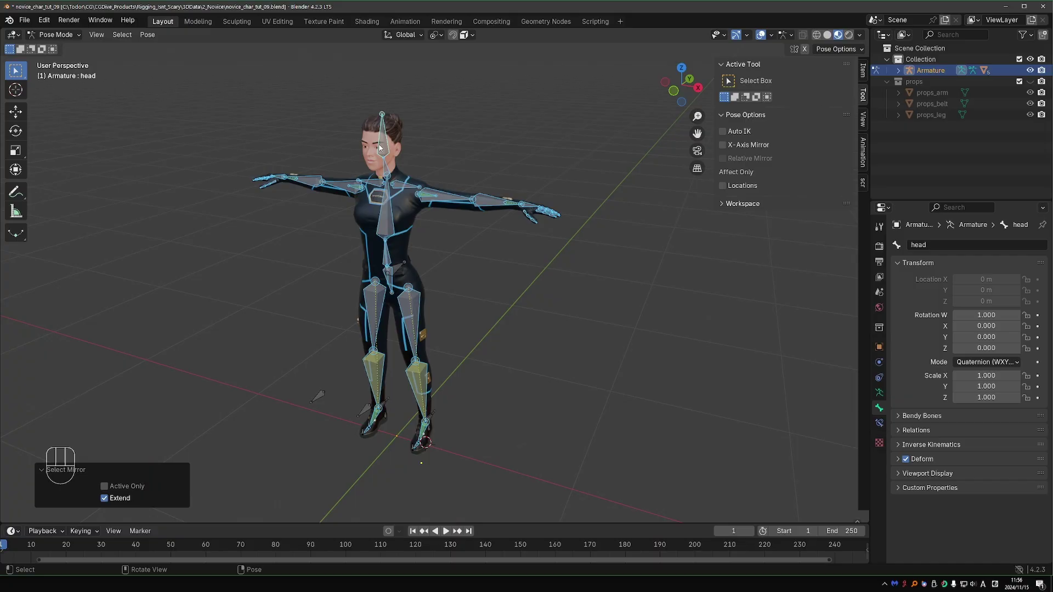
Dismiss the move menu, show the bone-collection choices and make Controls the active collection.
key(m)
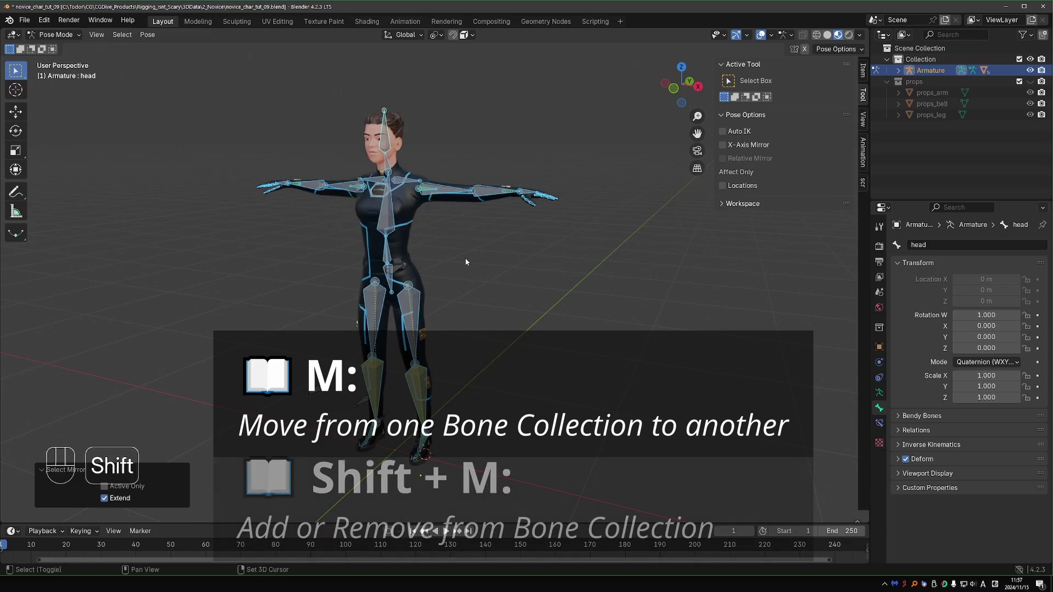
key(shift+m)
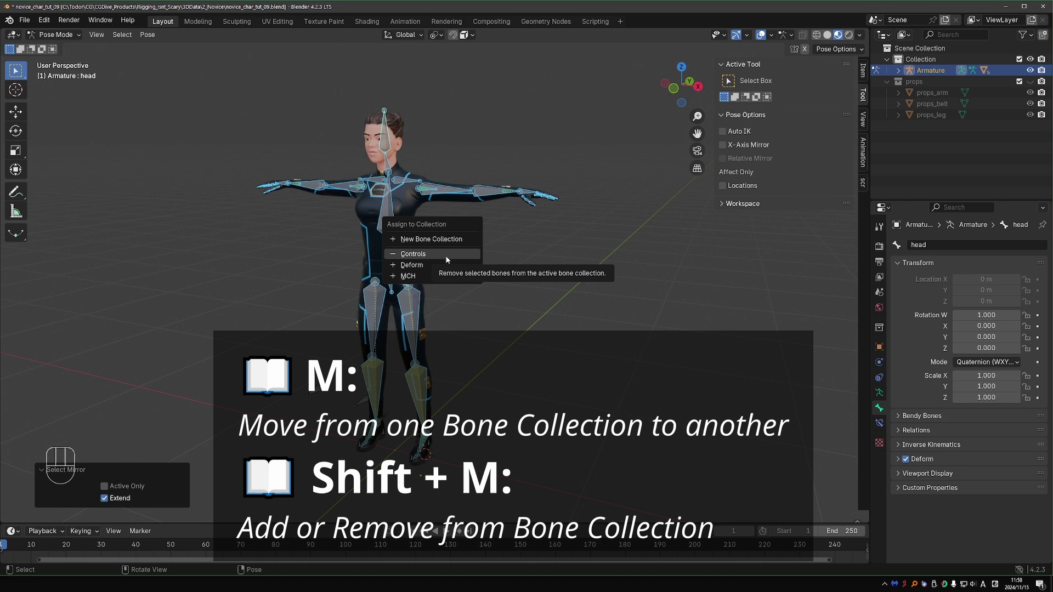
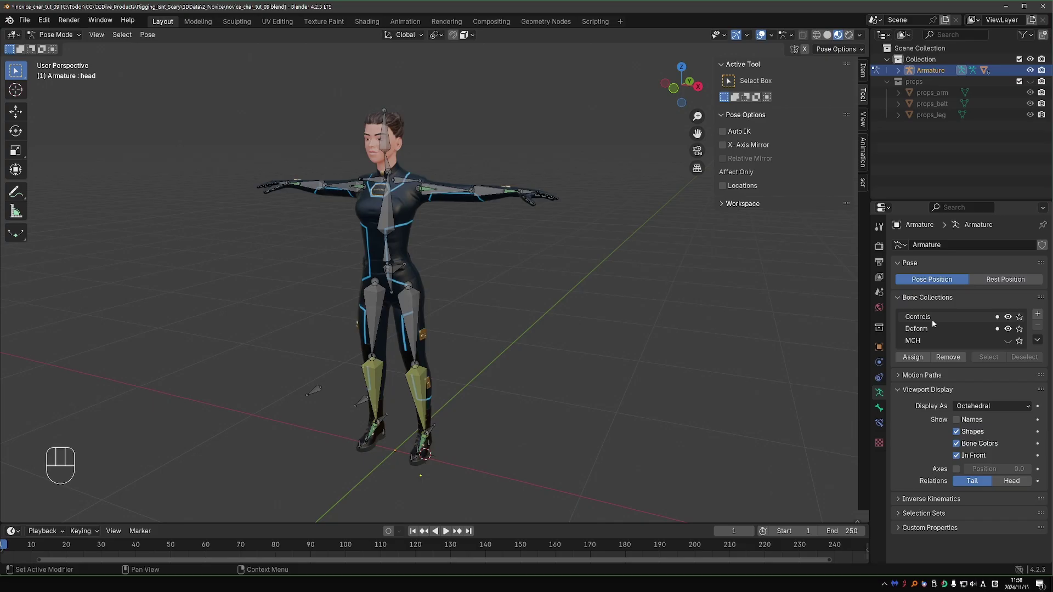
click(935, 321)
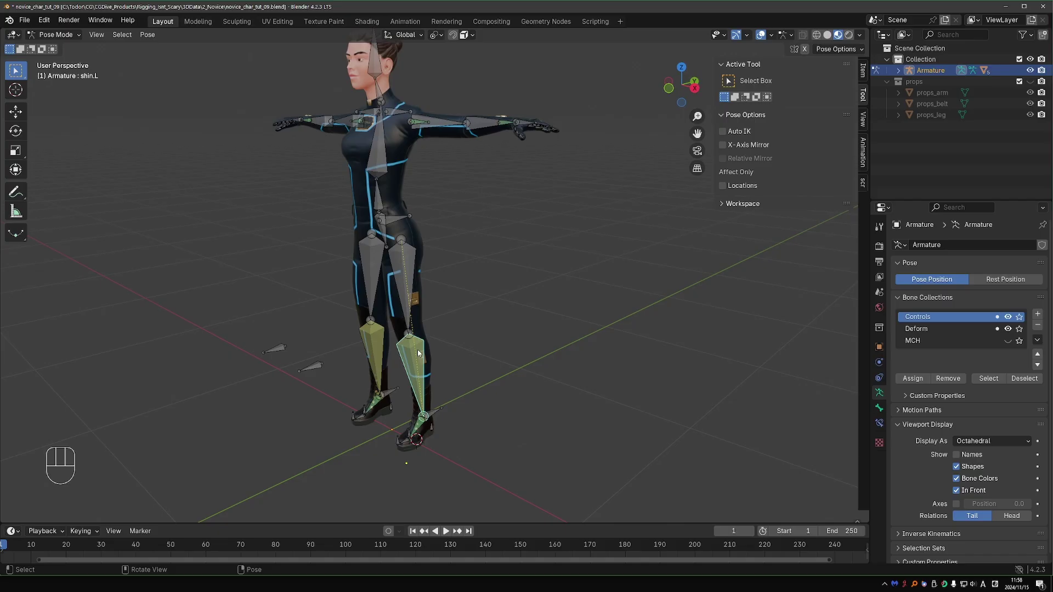
Select the left foot, zoom out to the whole character and select the right thigh bone.
click(415, 294)
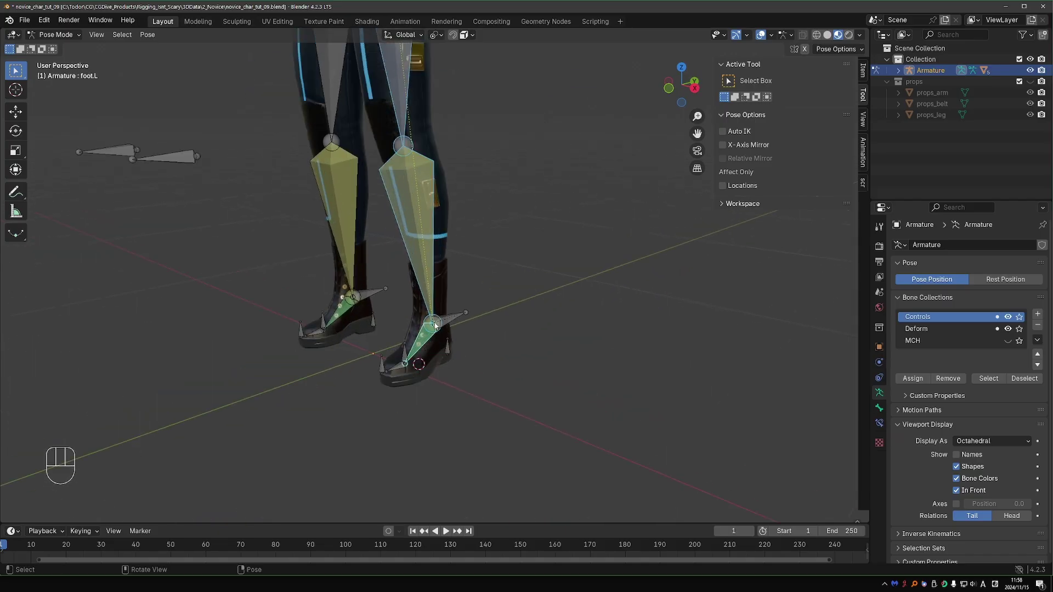
key(d)
key(d)
key(d)
key(d)
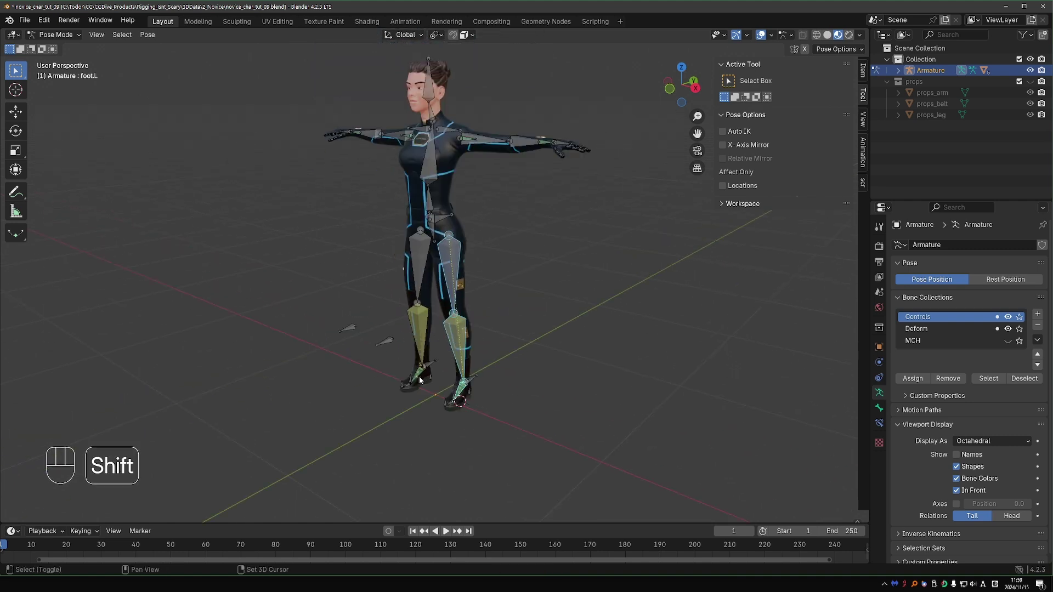
click(424, 378)
click(422, 346)
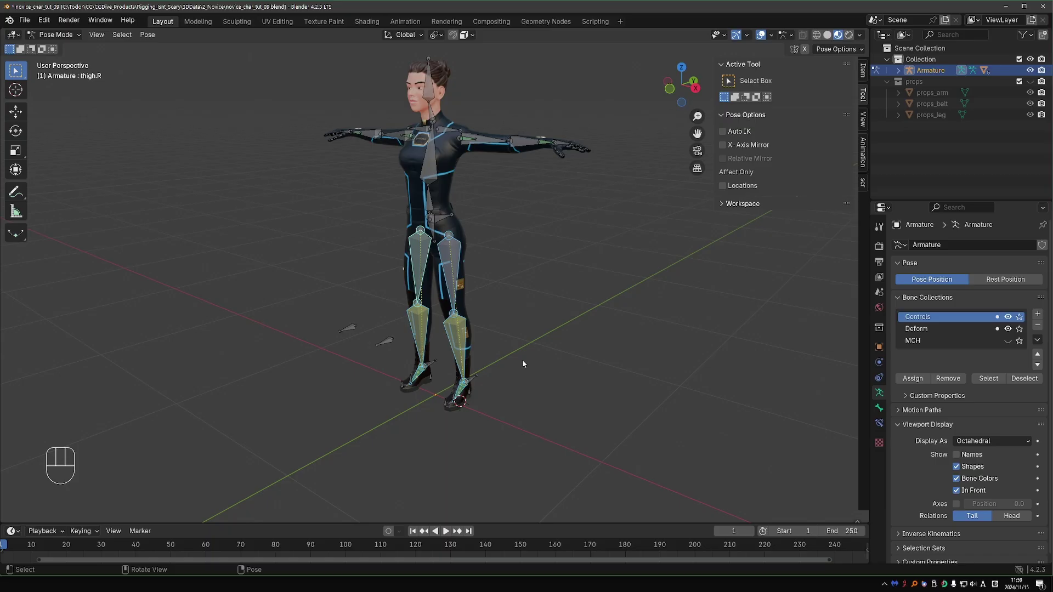
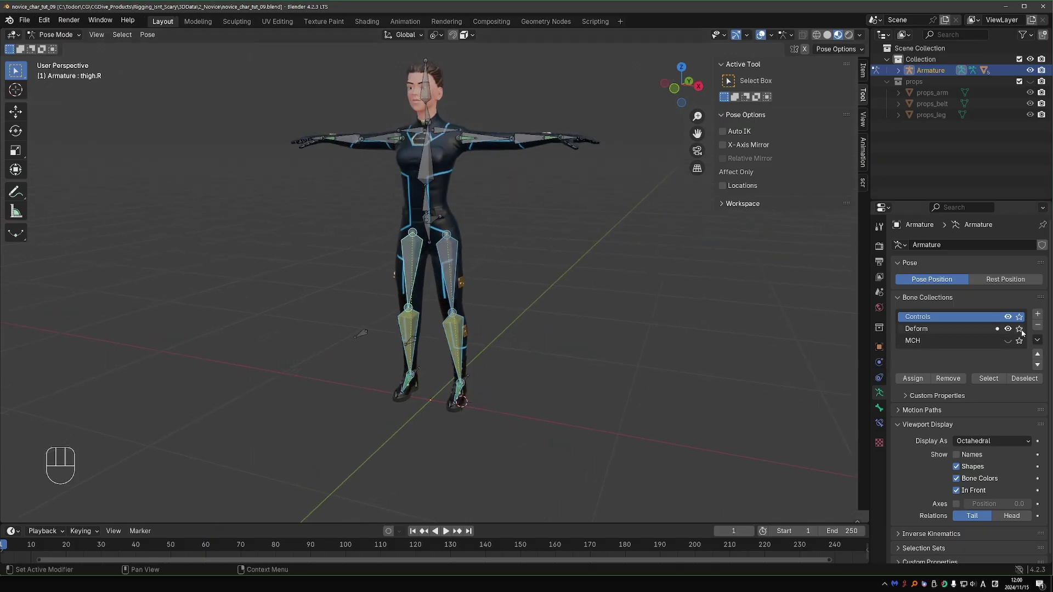
Hide the Controls and Deform collections, reshow Deform, then hide the MCH collection.
click(1012, 332)
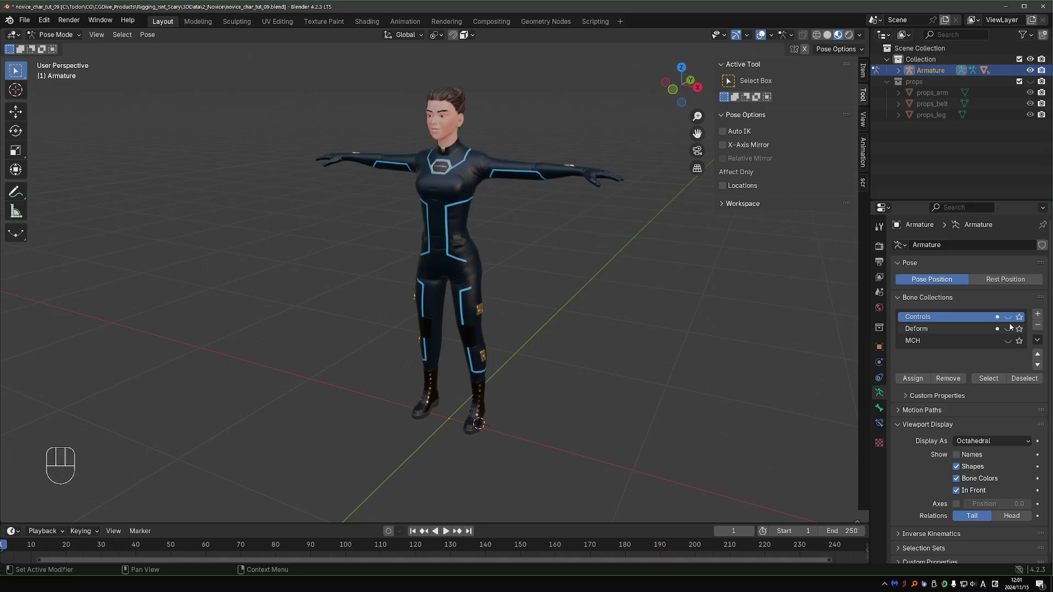
click(1014, 328)
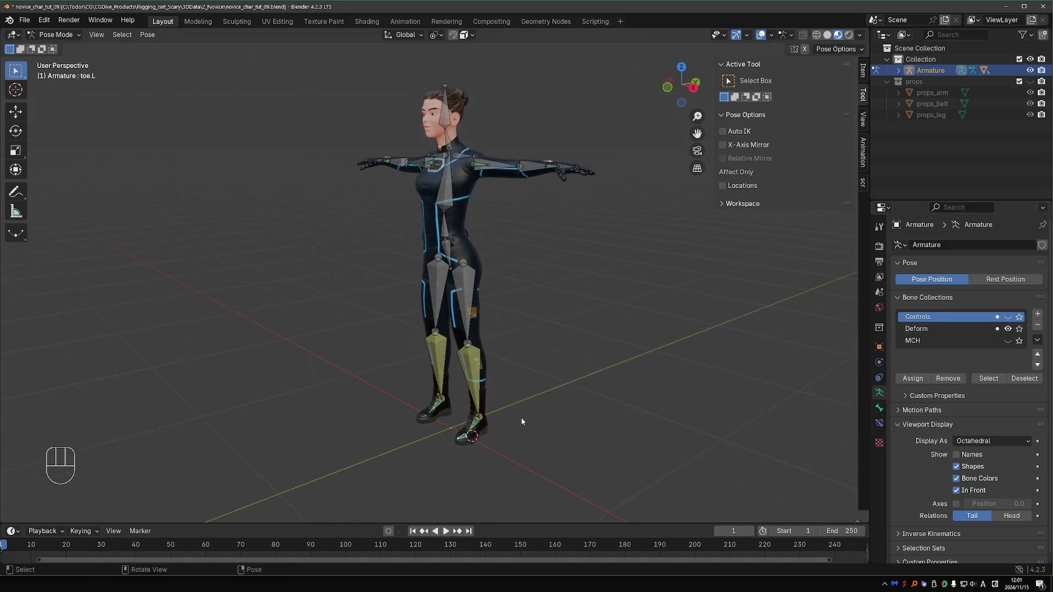
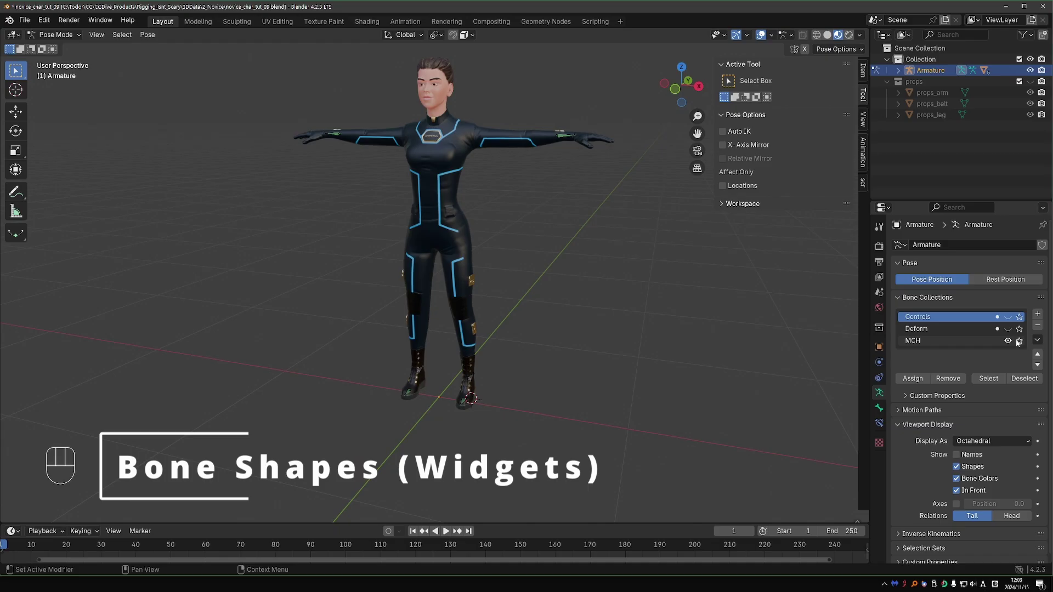
click(1012, 341)
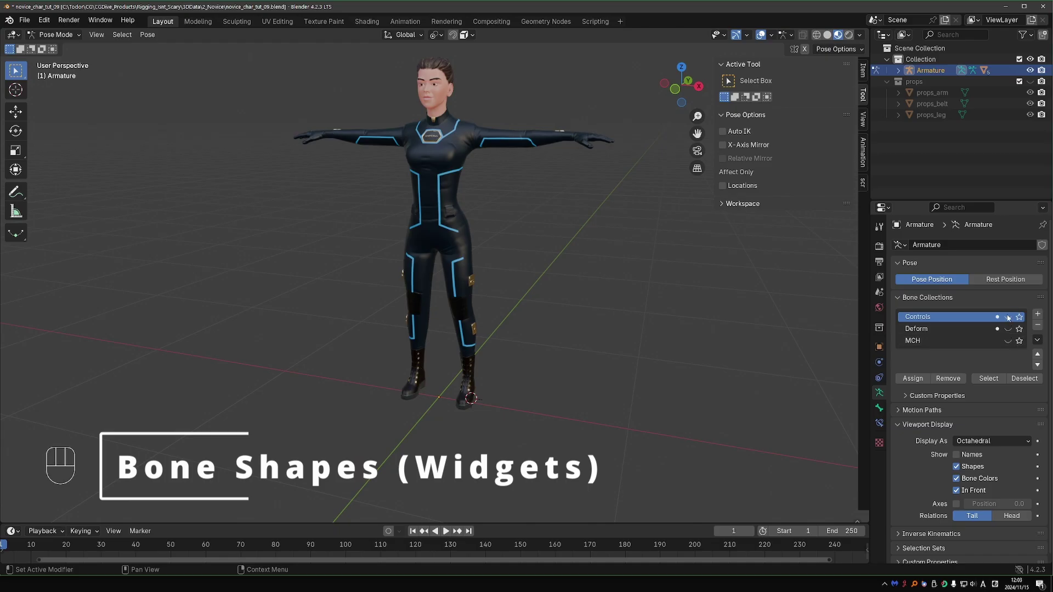
Switch to Object Mode and add a mesh Circle and a Cube scaled around the character.
key(Tab)
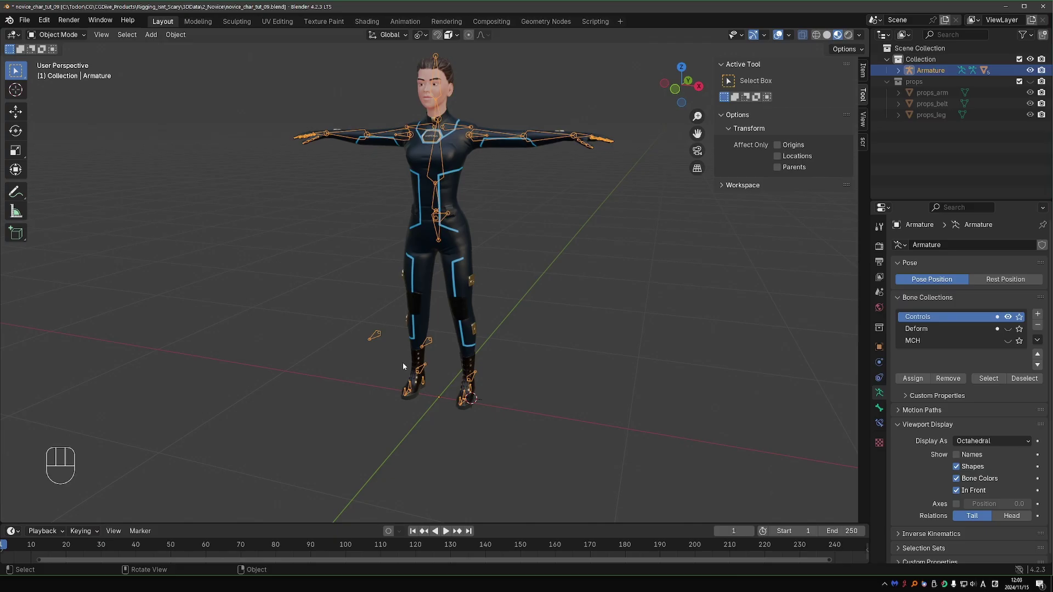
key(shift+a)
key(shift+a)
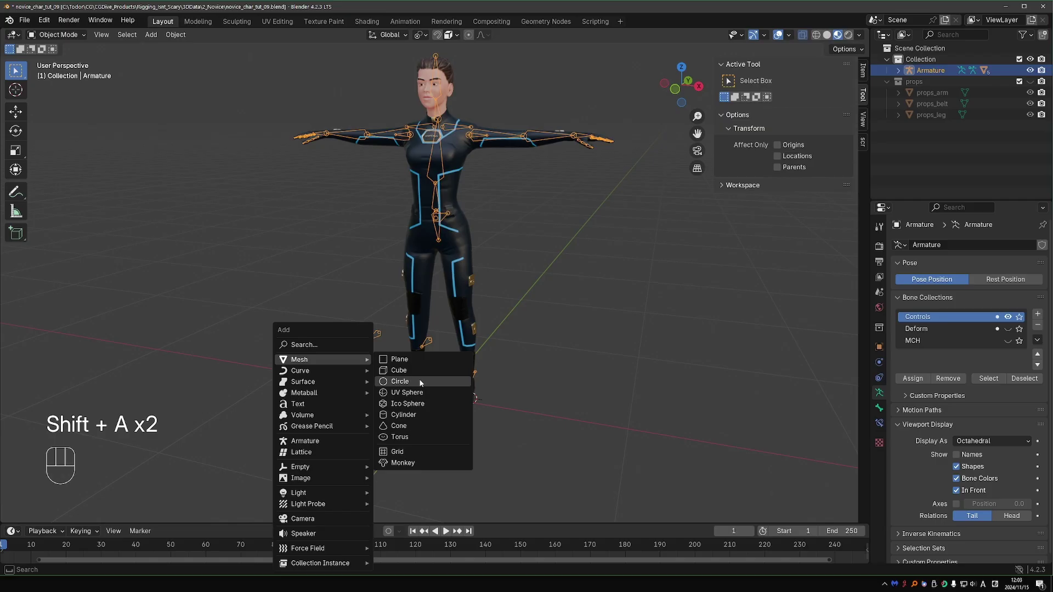
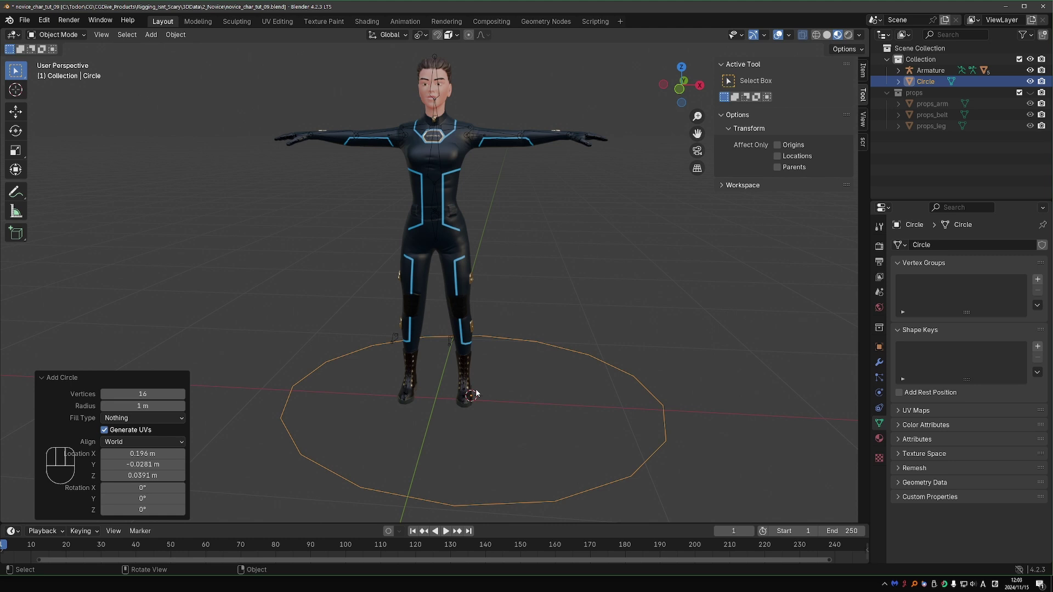
key(shift+a)
key(shift+a)
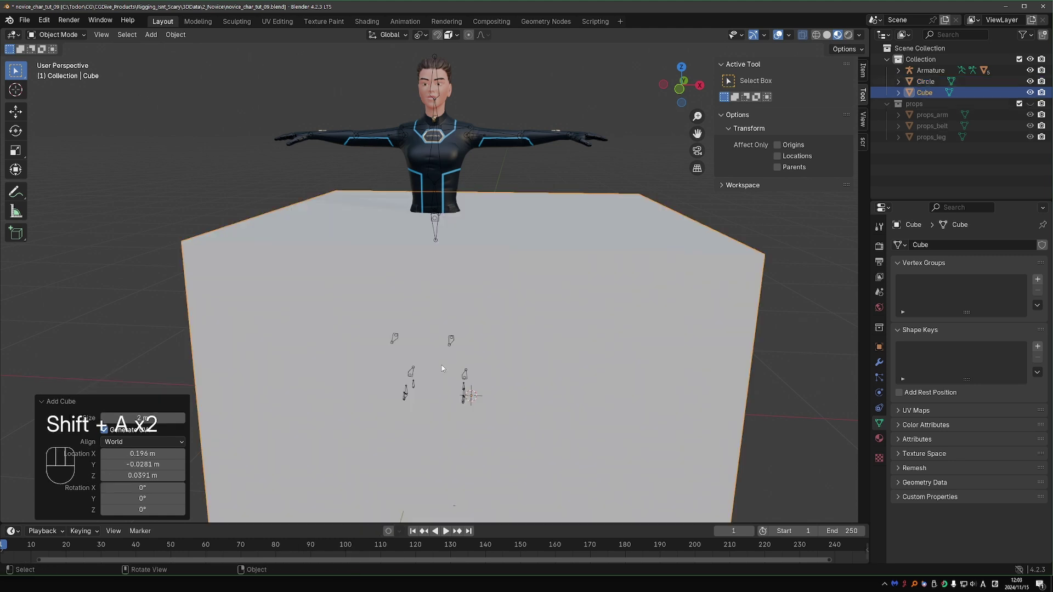
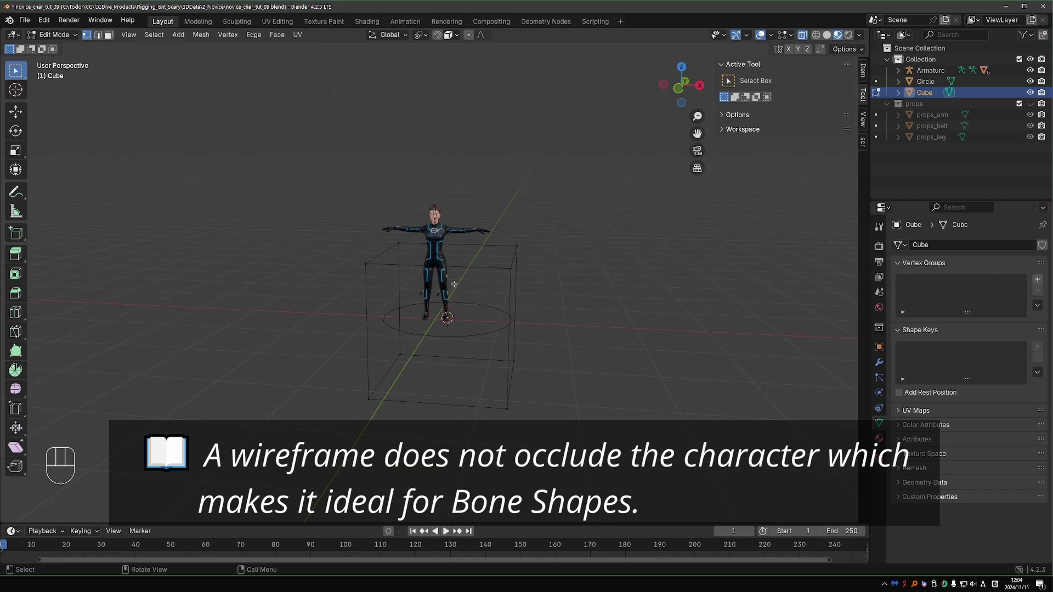
Add a UV Sphere reduced to three outline rings and move the widget meshes aside.
key(Tab)
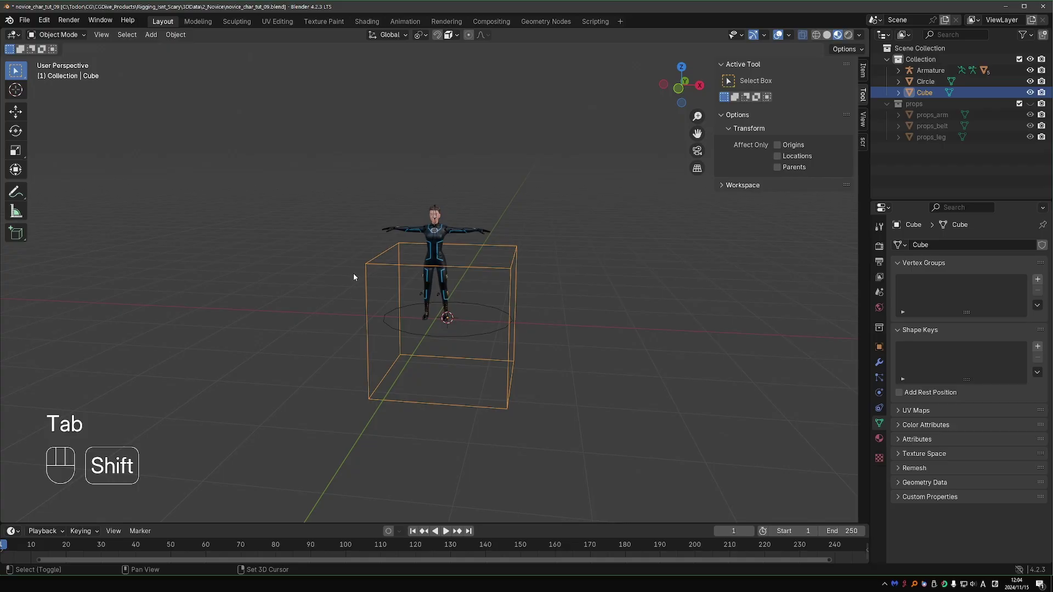
key(shift+a)
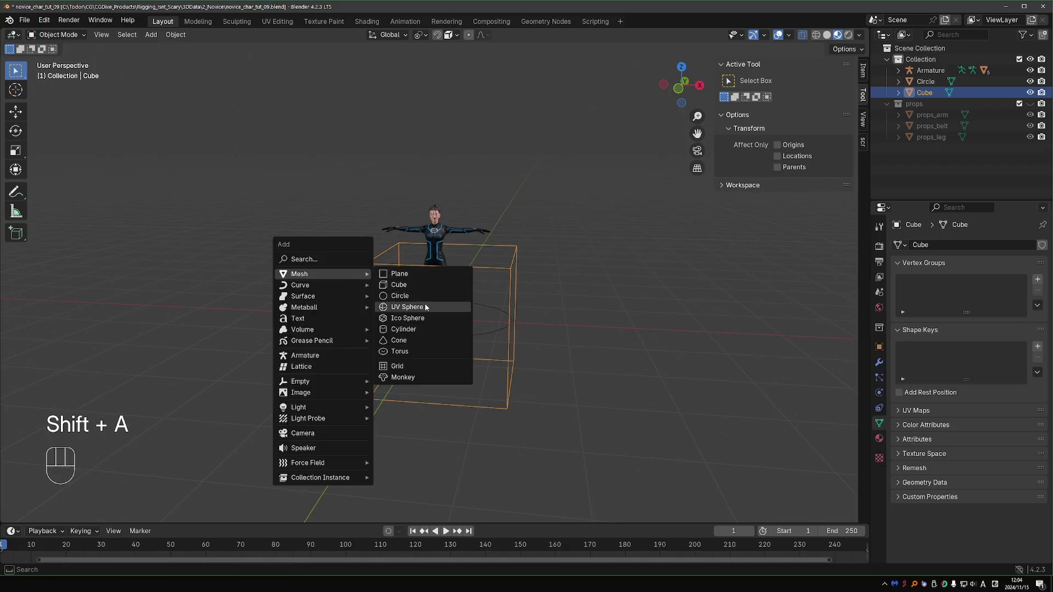
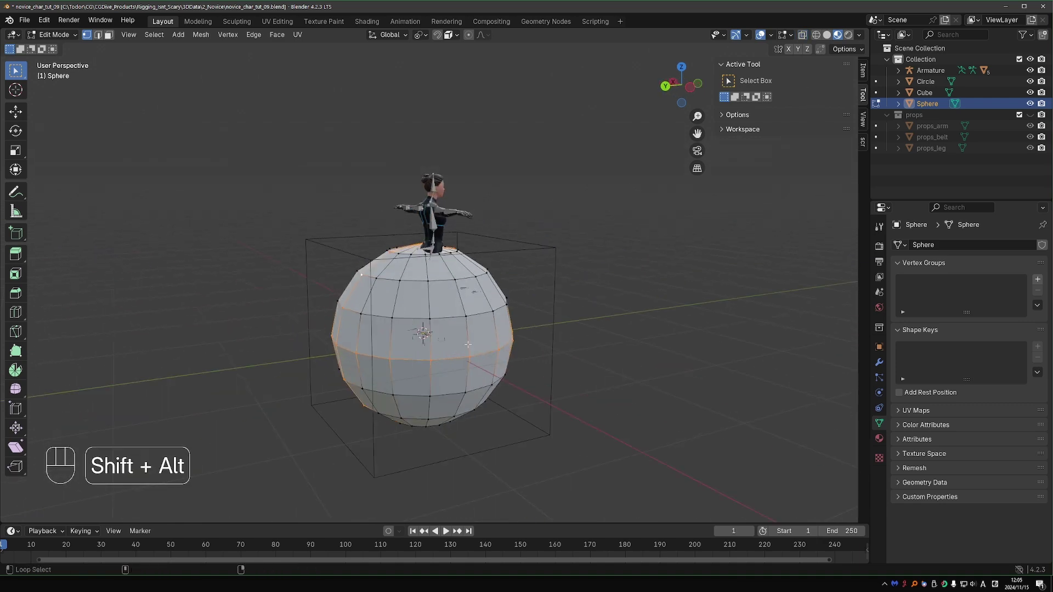
key(ctrl+i)
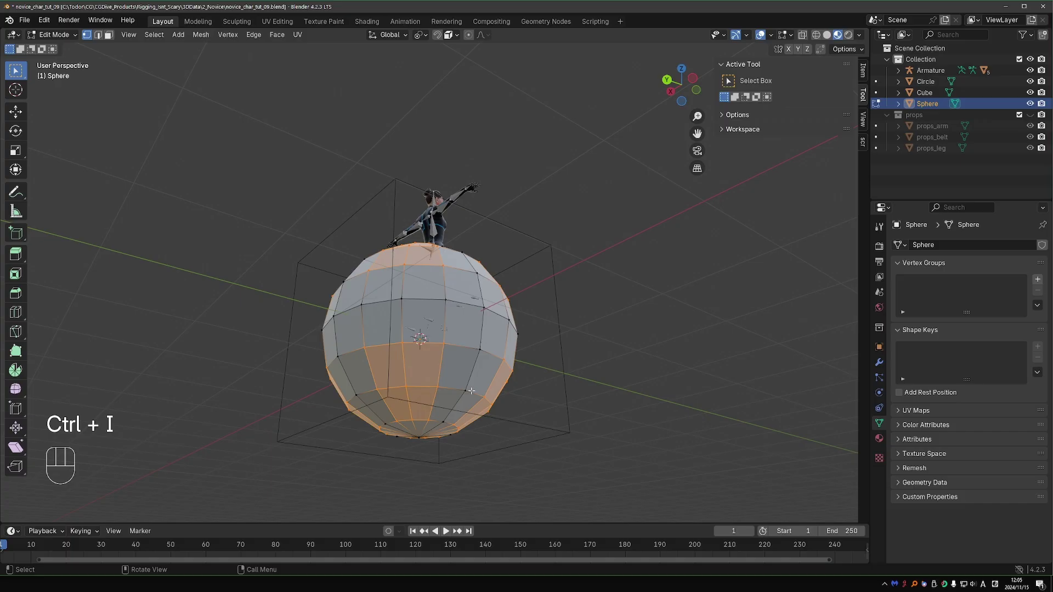
key(x)
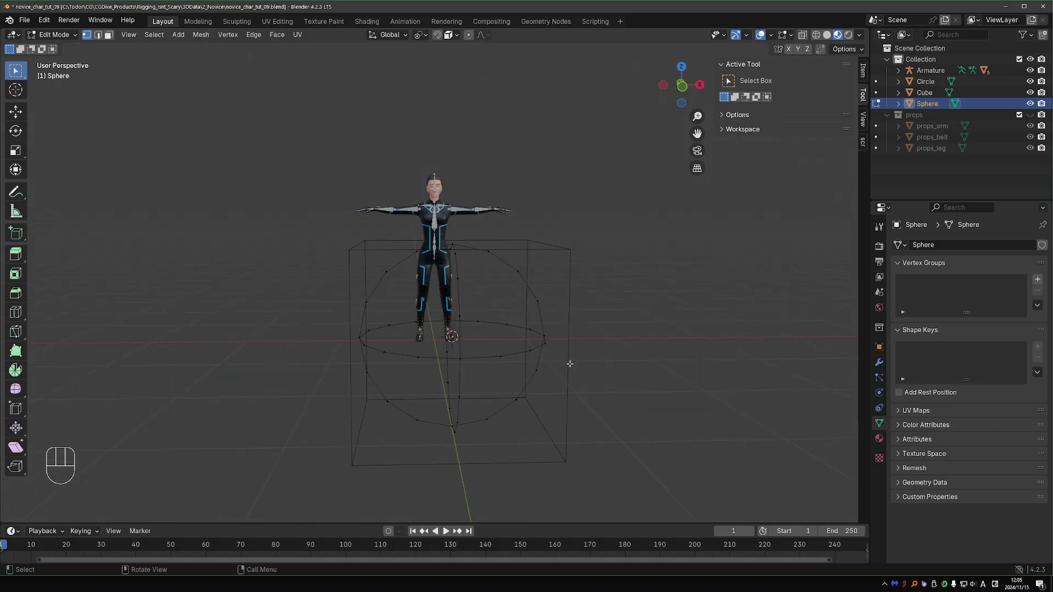
key(Tab)
key(g)
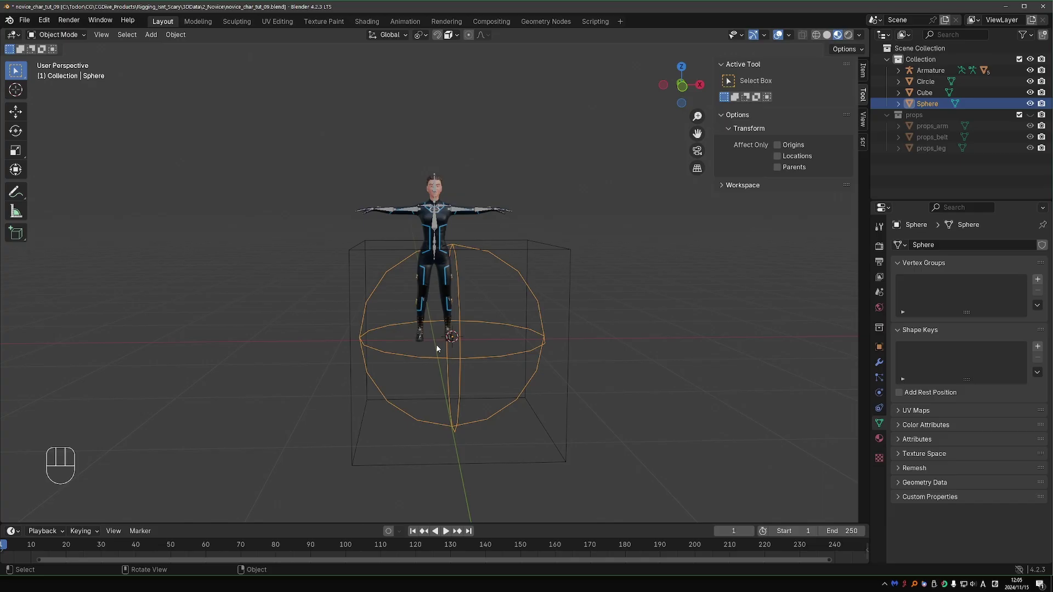
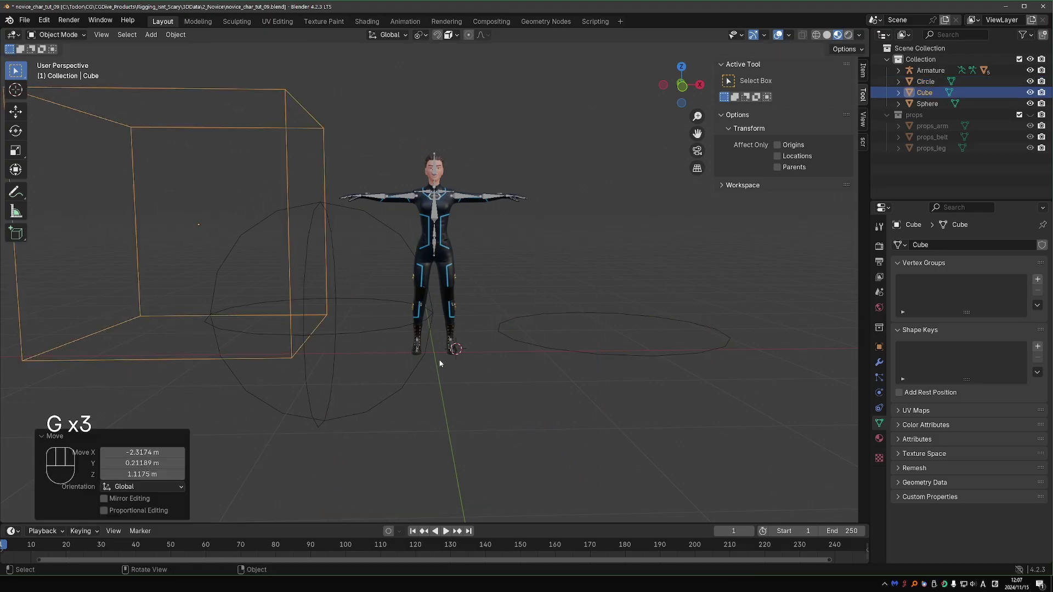
Strip the plane to edges and drag its corners into a curved outline around the feet.
key(shift+a)
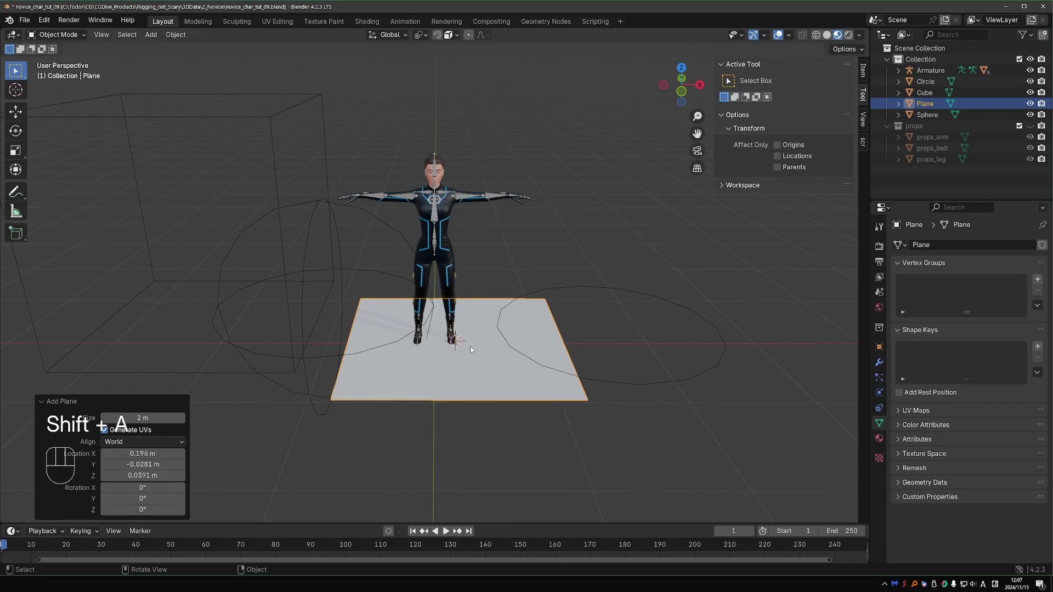
key(Tab)
key(a)
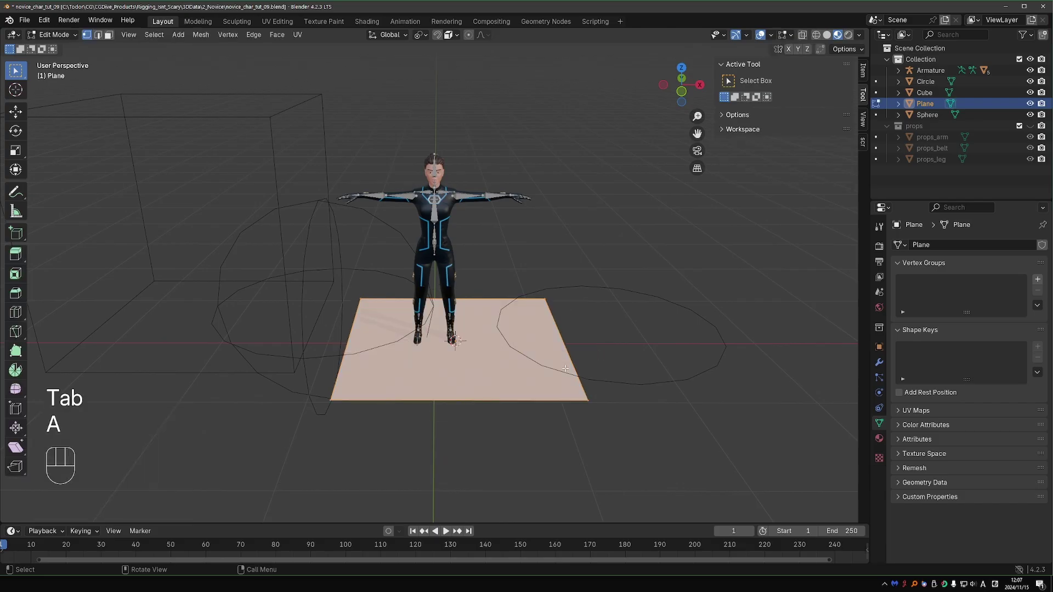
key(KP_5)
key(KP_Enter)
key(ctrl+z)
key(g)
key(r)
key(z)
key(KP_4)
key(KP_5)
key(KP_Enter)
key(x)
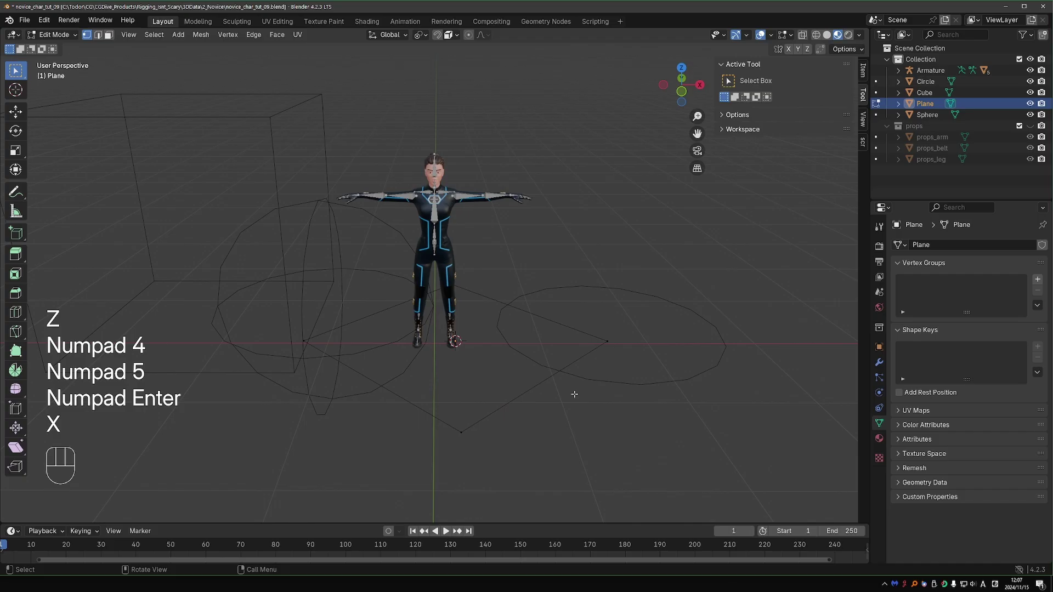
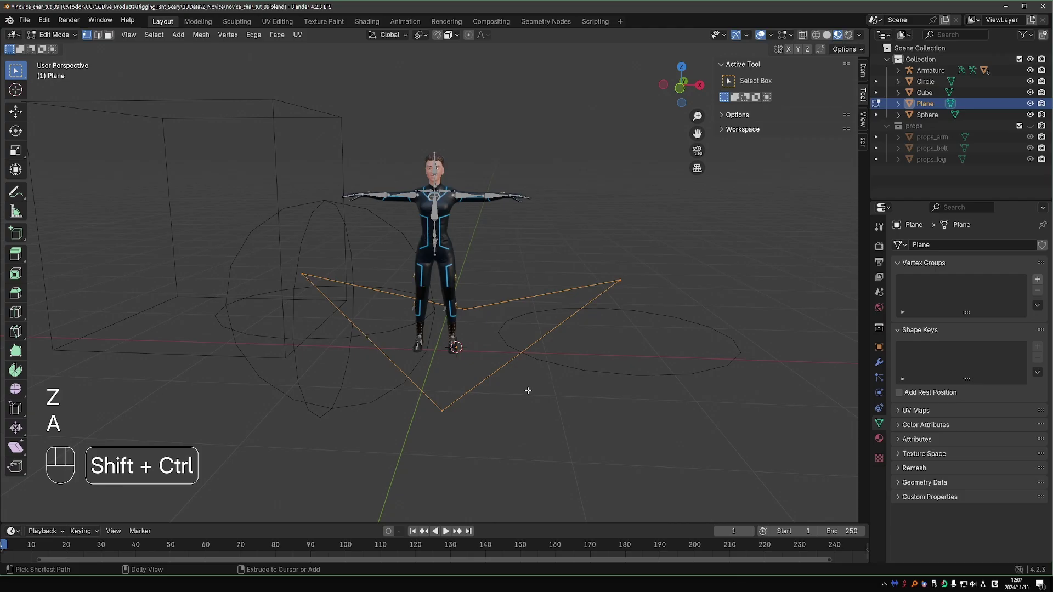
Bevel the outline's corners round, then add a second plane, Plane.001, and start editing it.
key(ctrl+shift+b)
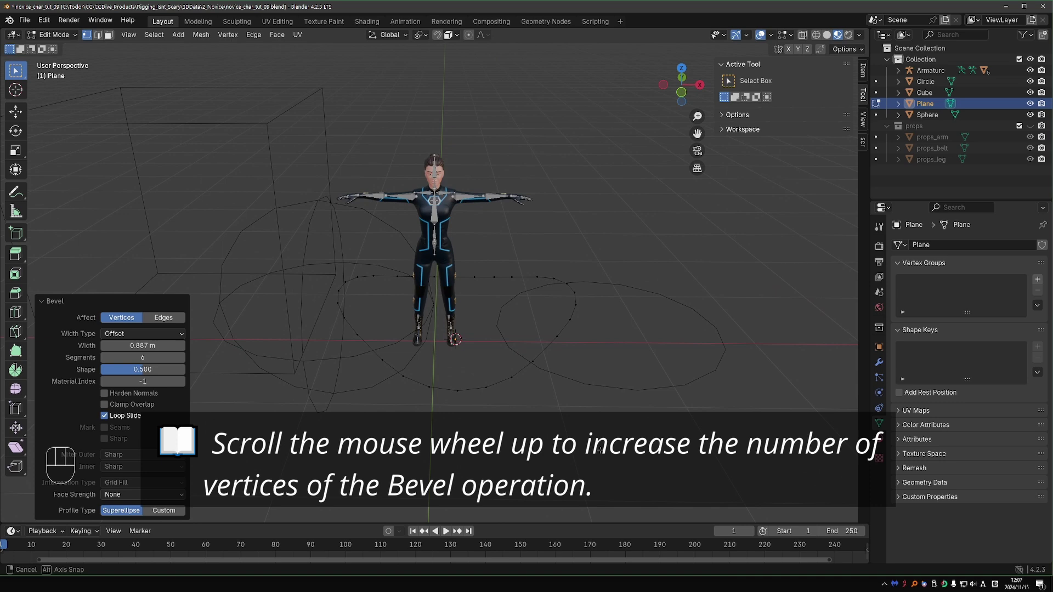
key(Tab)
key(shift+a)
key(Tab)
key(a)
key(x)
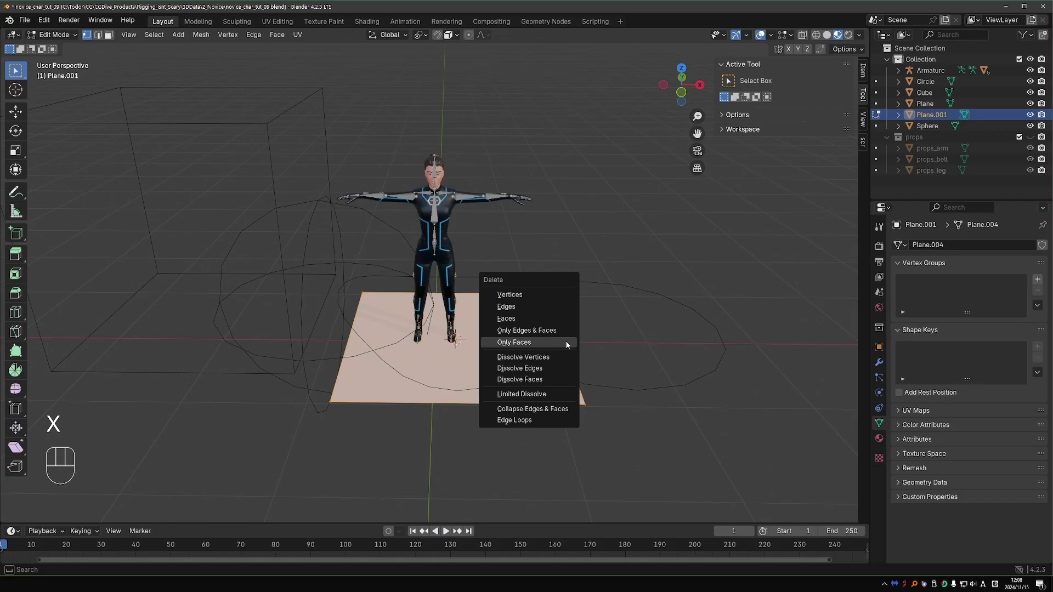
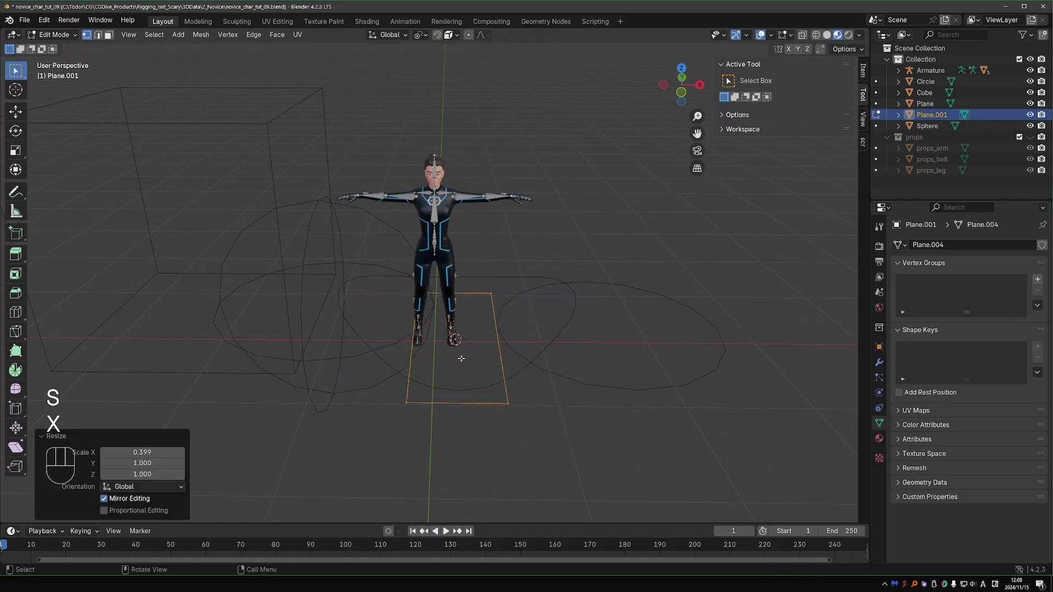
Bevel Plane.001 into a narrow rounded-corner outline around the left foot with 6 segments.
key(ctrl+shift+b)
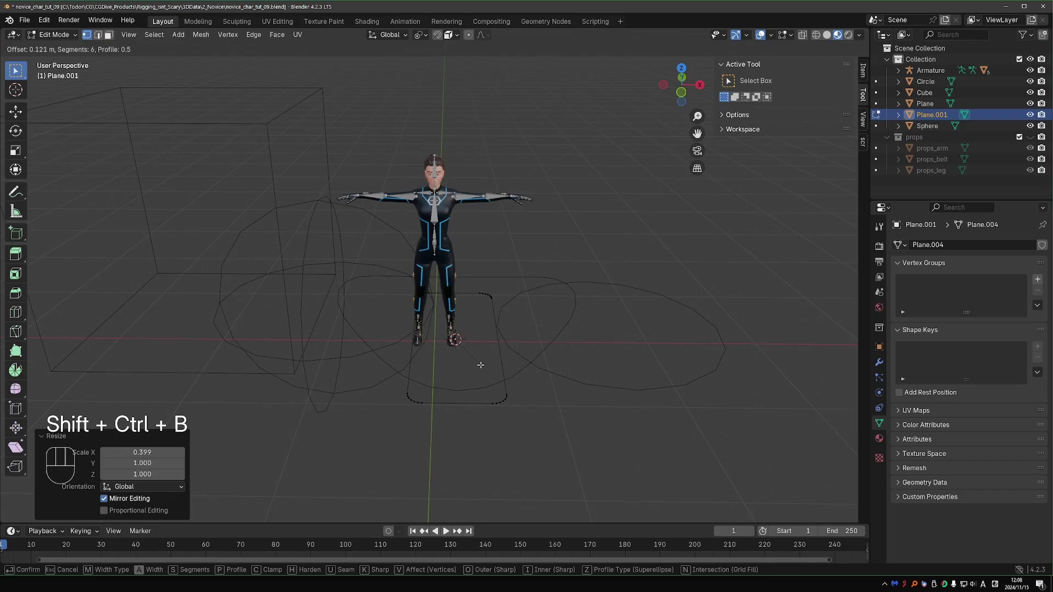
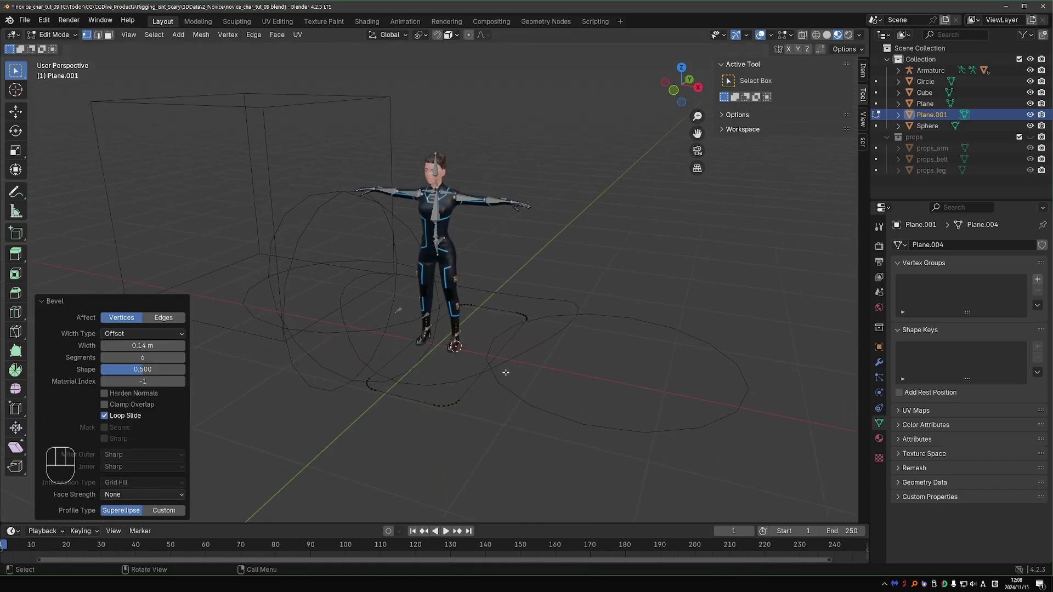
key(Tab)
key(shift+a)
key(shift+a)
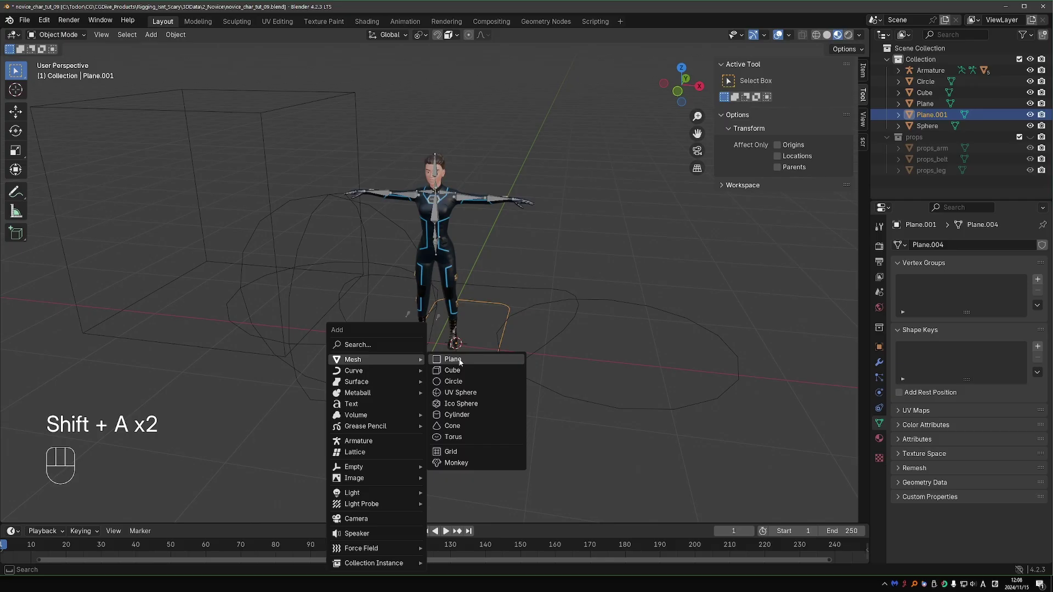
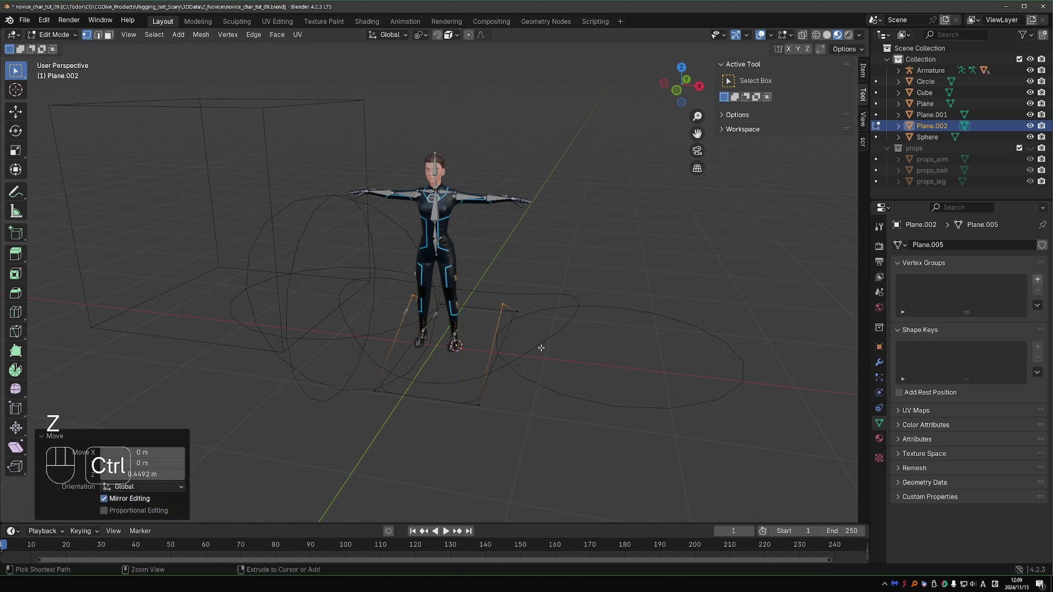
Bevel Plane.002's bent shoulder outline into rounded corners with 6 segments.
key(ctrl+shift+b)
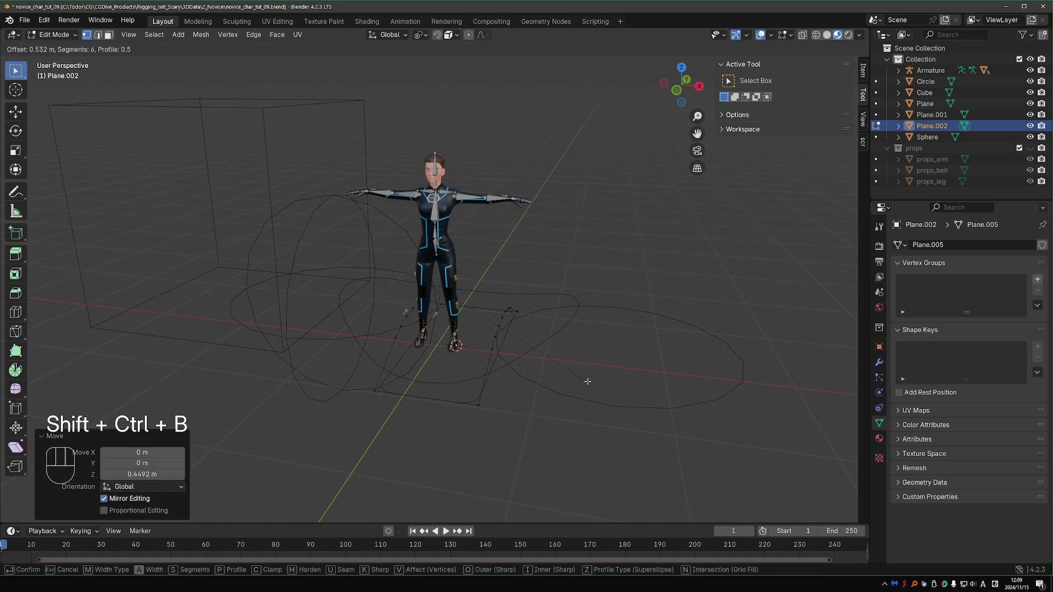
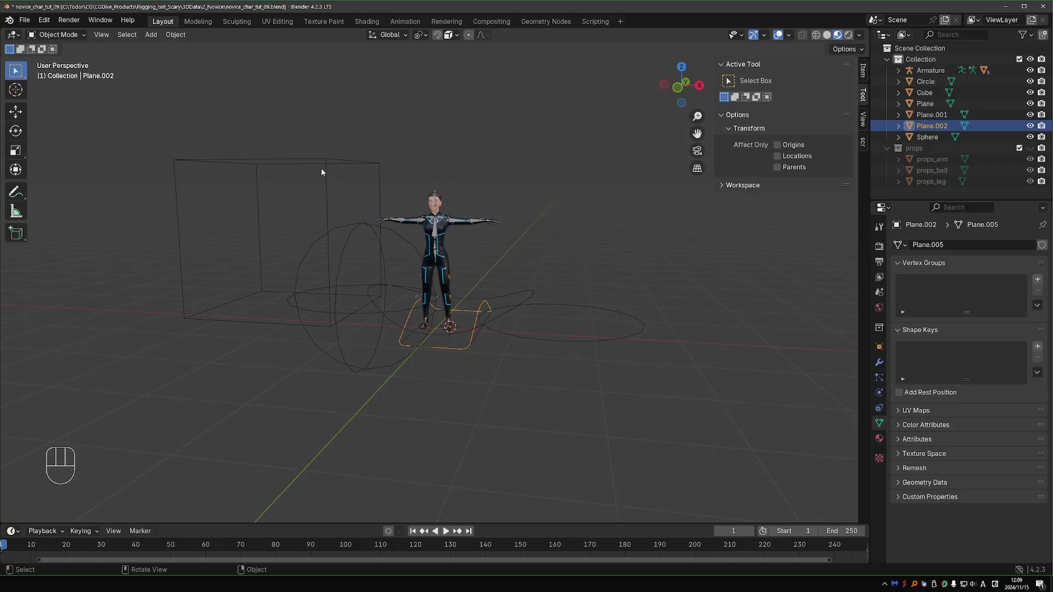
Rename the cube, sphere and circle widgets WGT-Cube, WGT-Sphere and WGT-Circle.
click(330, 170)
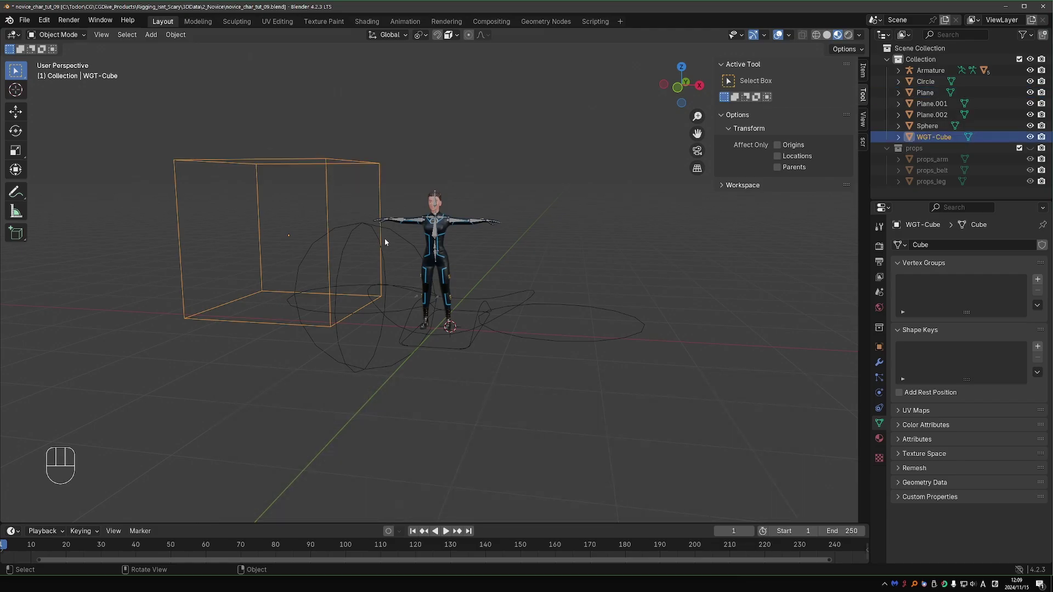
key(F2)
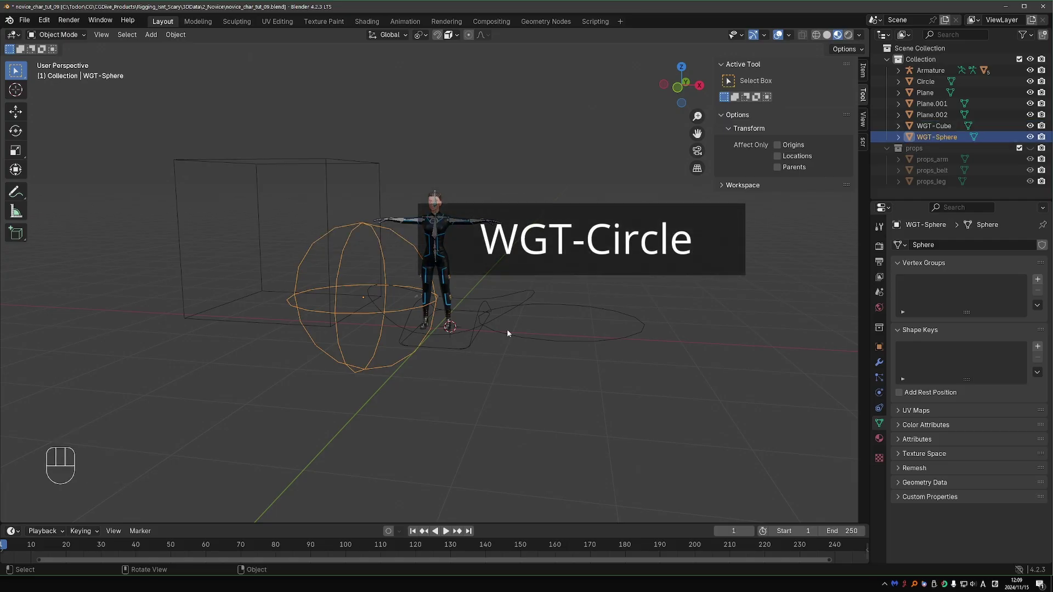
key(F2)
key(BackSpace)
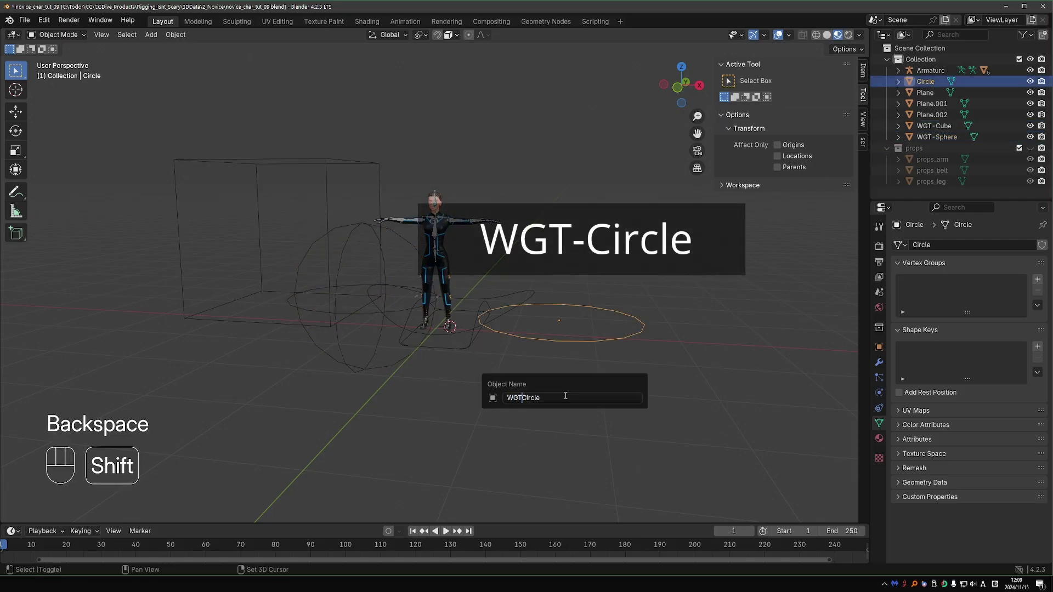
key(F2)
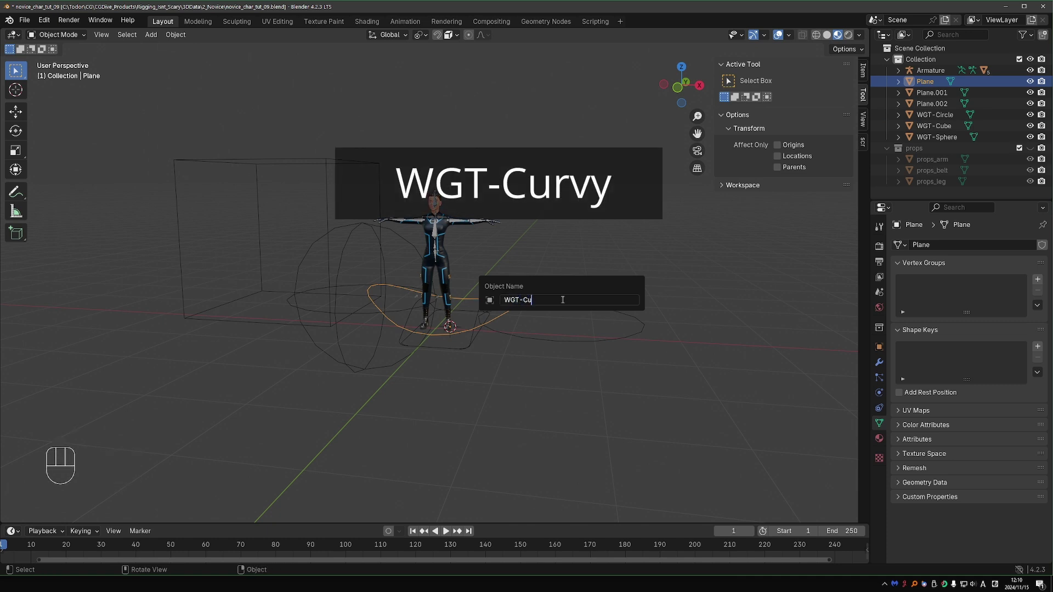
Rename the plane outlines WGT-Curvy, WGT-Shoulder and WGT-Rectangle.
key(F2)
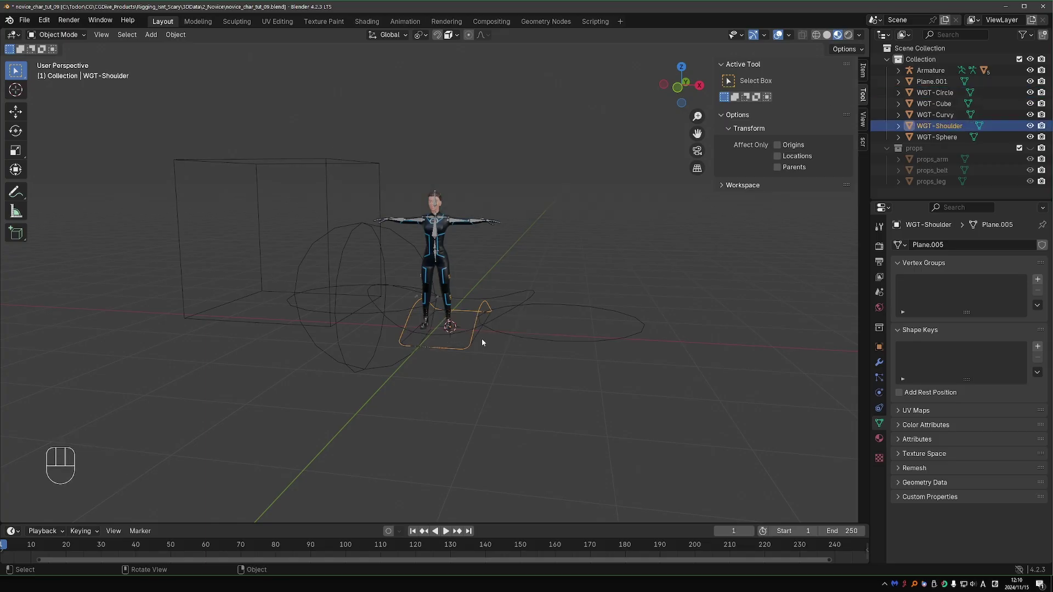
key(g)
key(x)
key(F2)
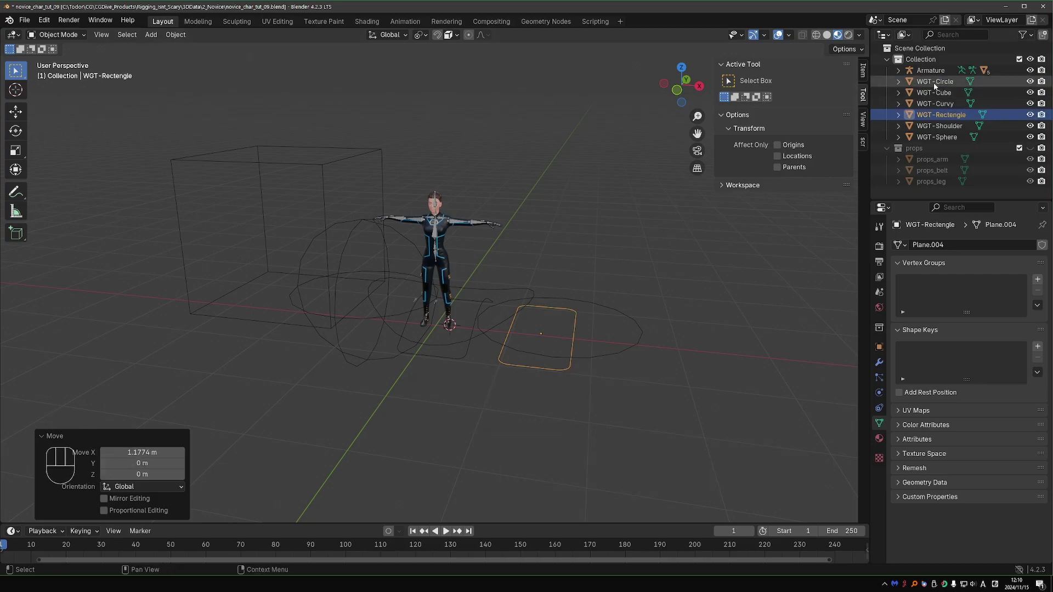
Move all six WGT objects into a new WGTs collection and hide it in the viewport.
click(944, 134)
middle_click(630, 237)
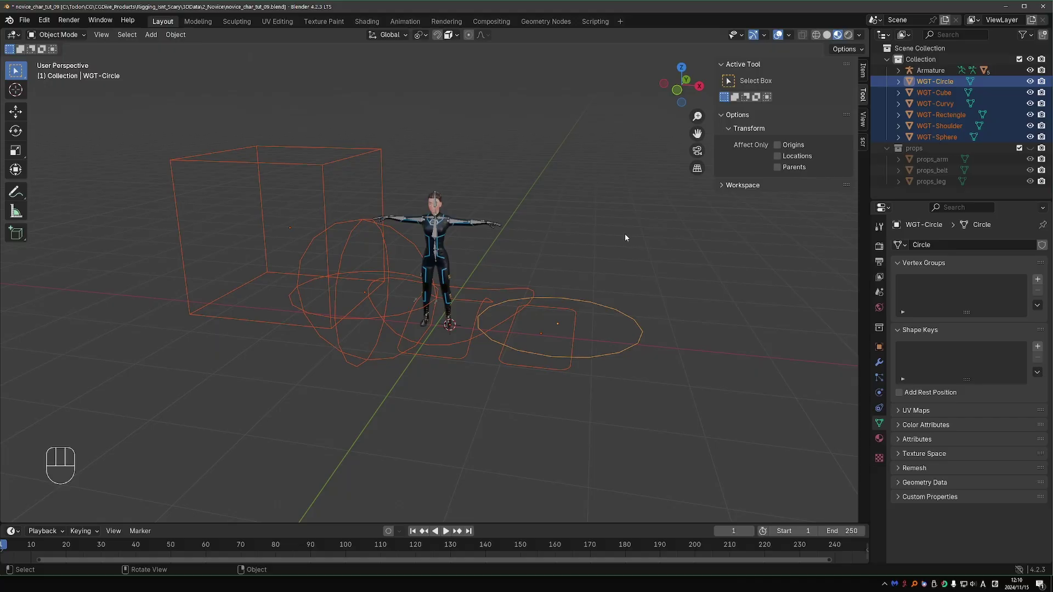
key(m)
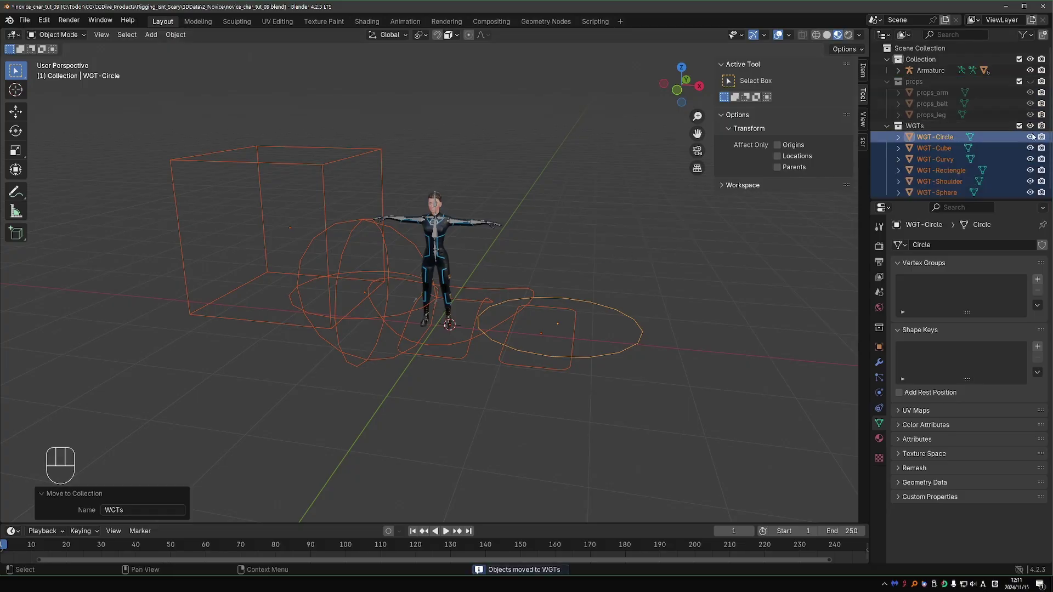
click(1036, 131)
In Pose Mode set ankle_pivot.L's Custom Shape to WGT-Rectangle, offset and tilted under the left foot.
click(402, 366)
drag(424, 418, 425, 356)
key(Tab)
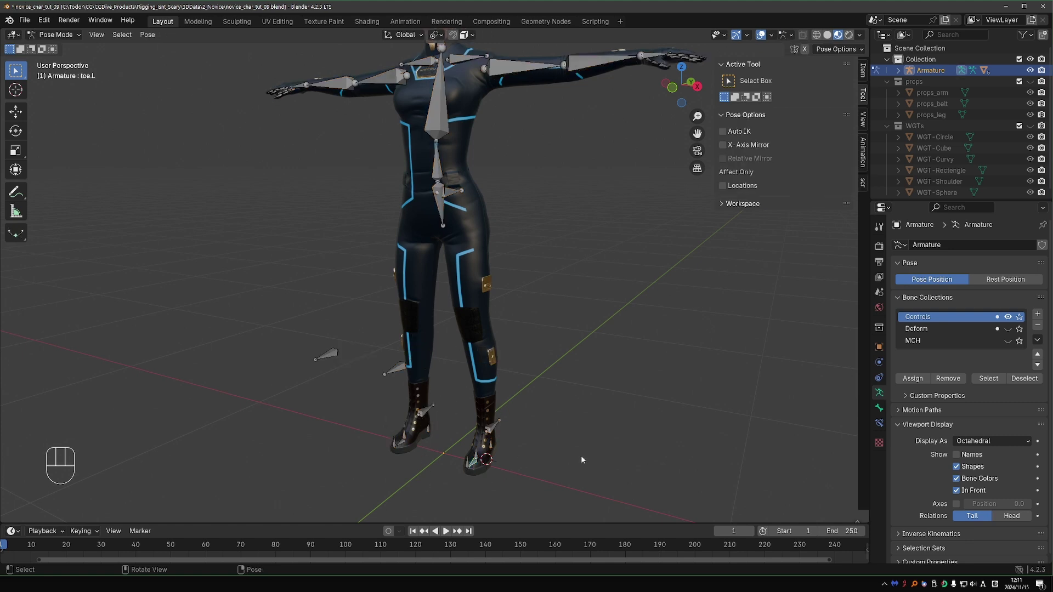
drag(520, 378, 506, 388)
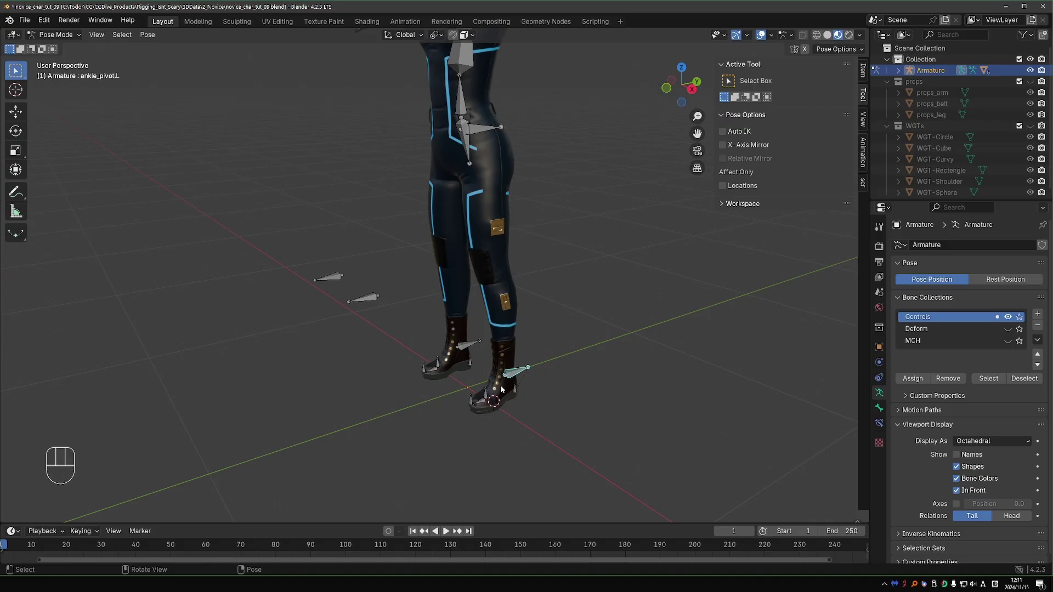
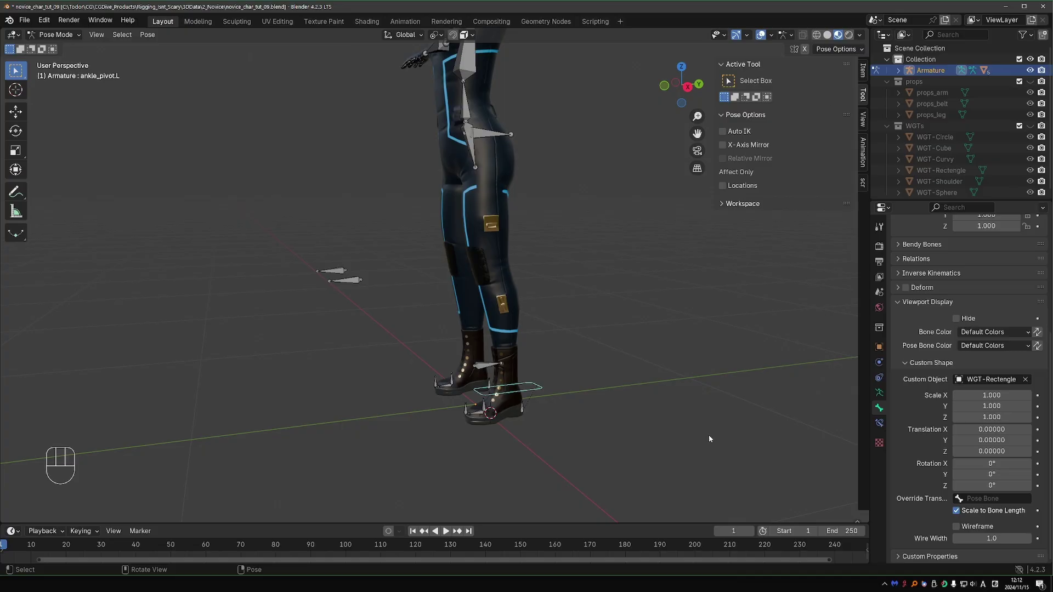
key(KP_3)
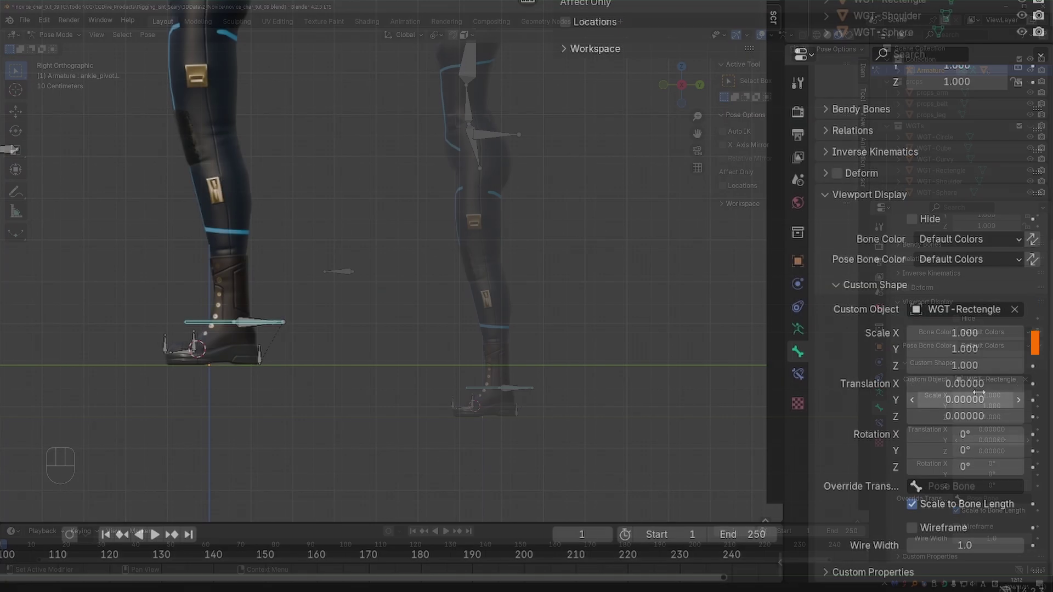
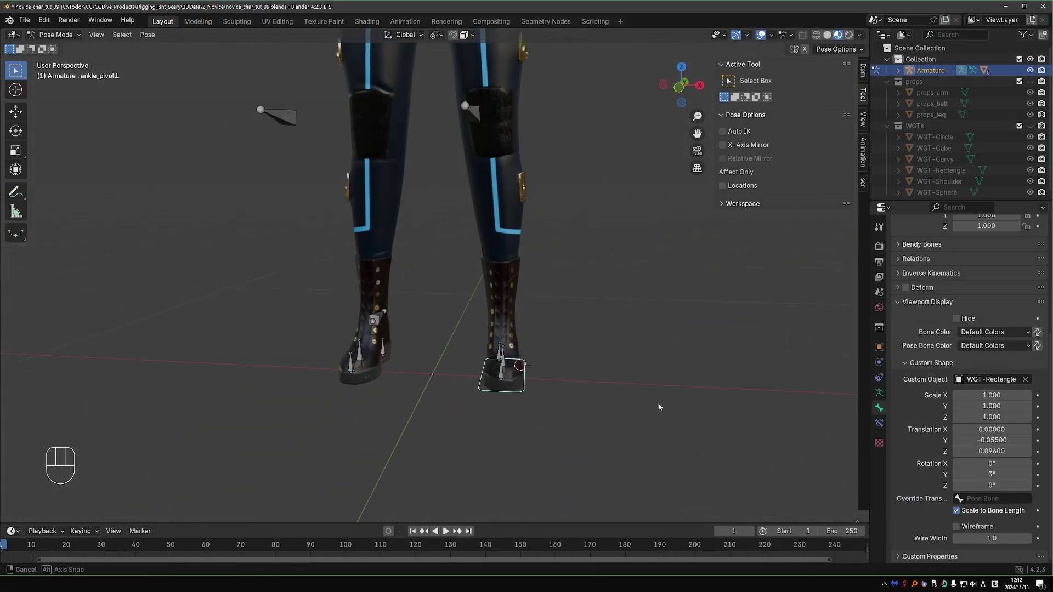
key(d)
key(d)
key(d)
key(d)
Move and rotate the ankle pivot control to test it, then reset its location.
click(527, 351)
key(d)
key(g)
key(g)
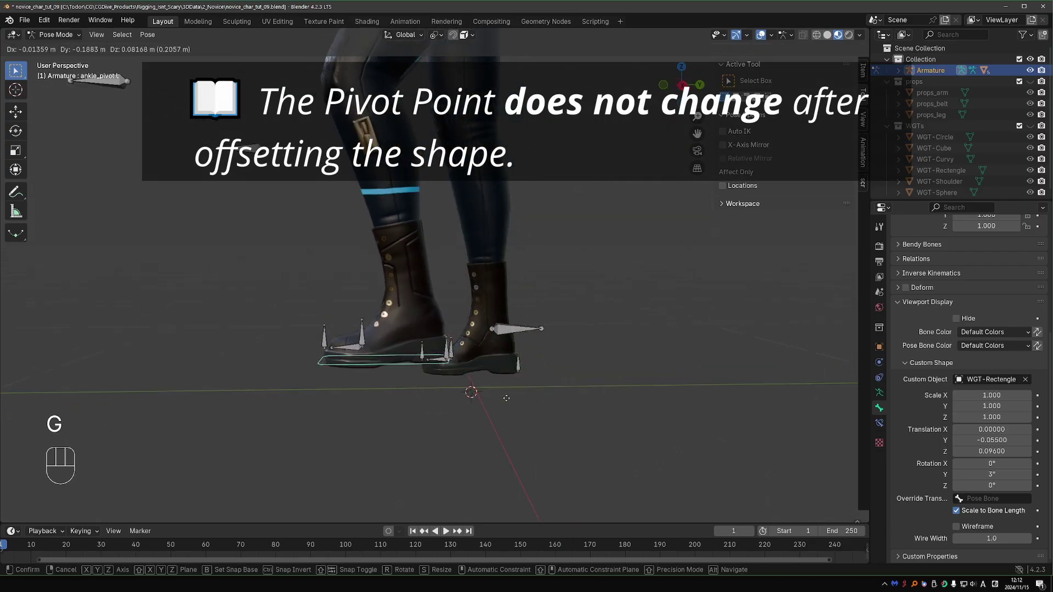
key(r)
key(g)
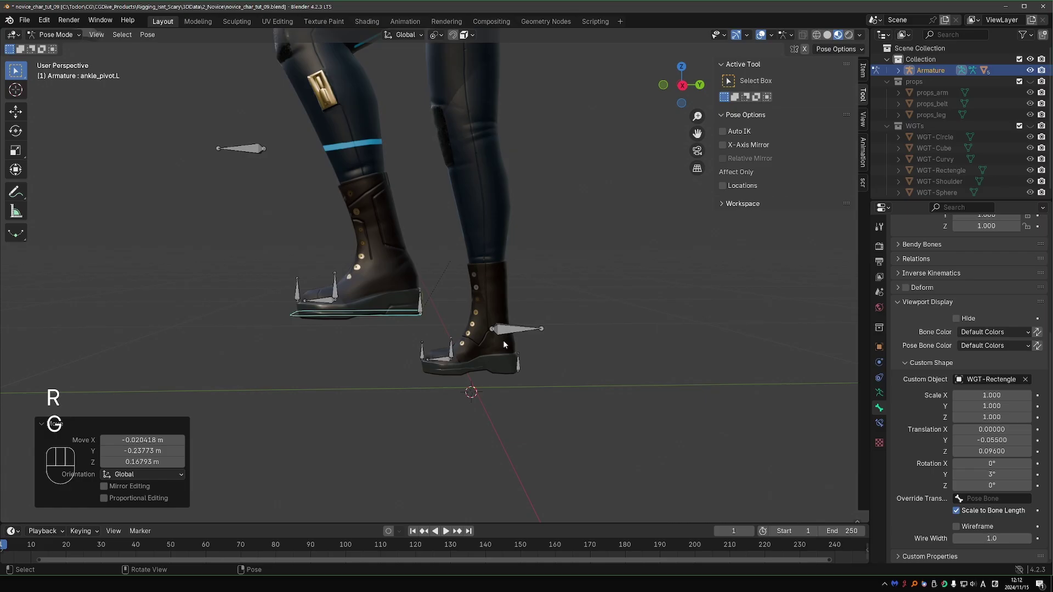
key(r)
click(537, 329)
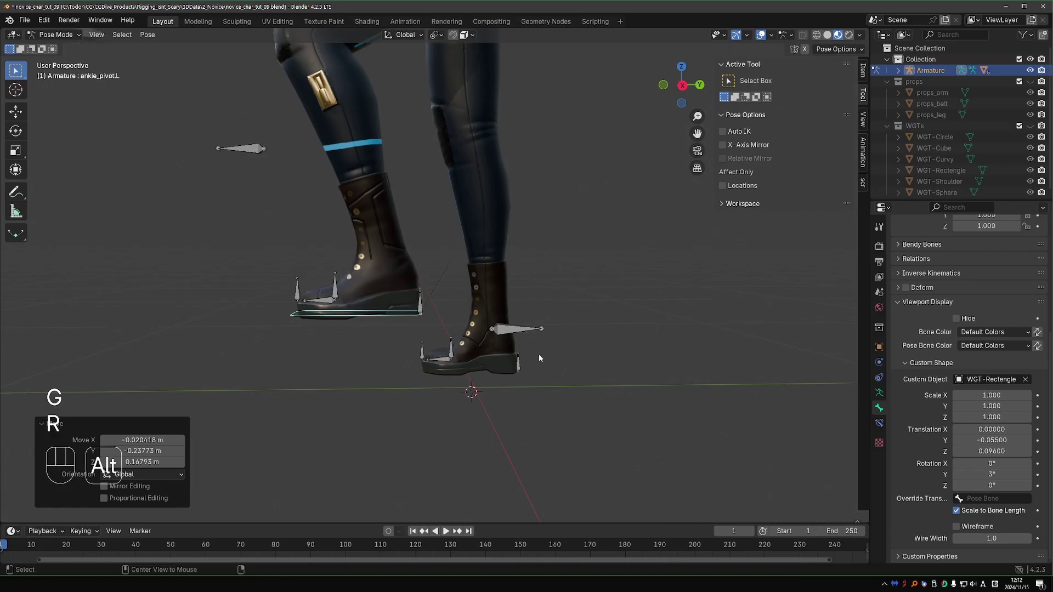
key(alt+g)
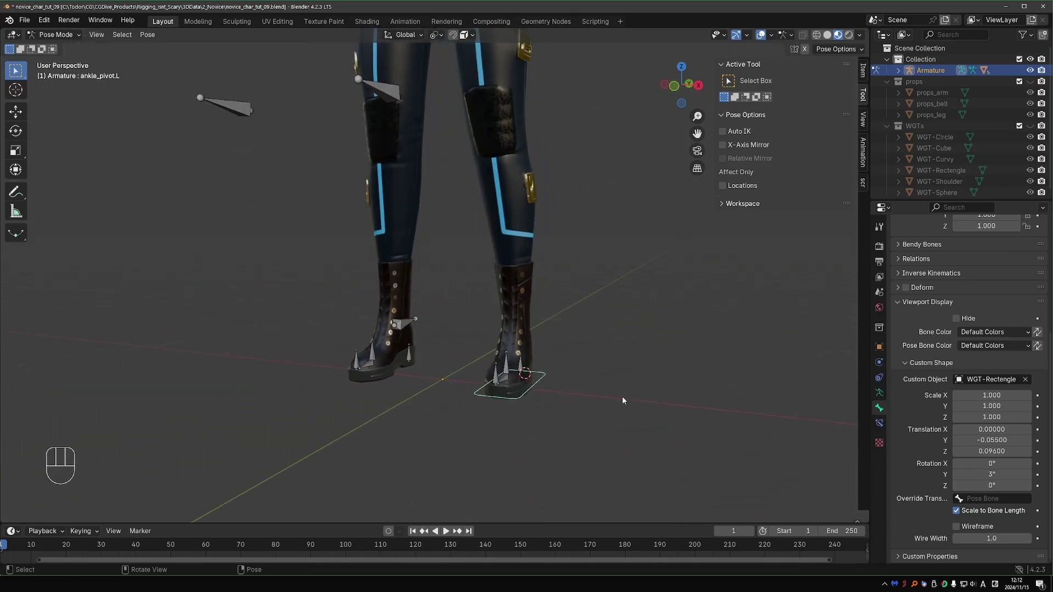
Select heel_pivot.L to give it a custom widget shape.
click(550, 376)
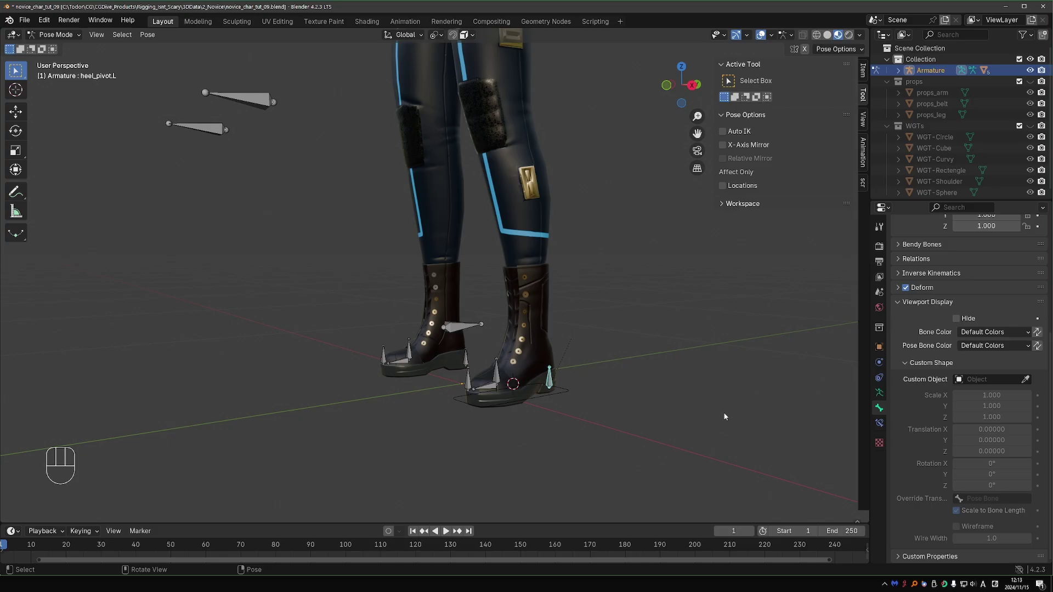
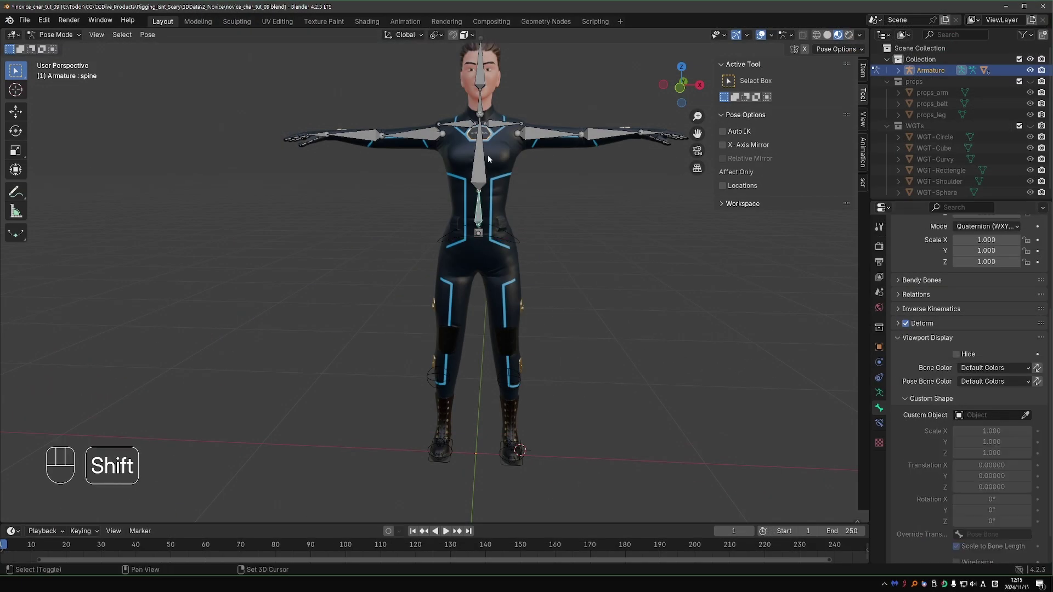
Assign WGT-Curvy to the hips, spine and chest bones and rotate the hips control to test it.
click(489, 156)
key(ctrl+z)
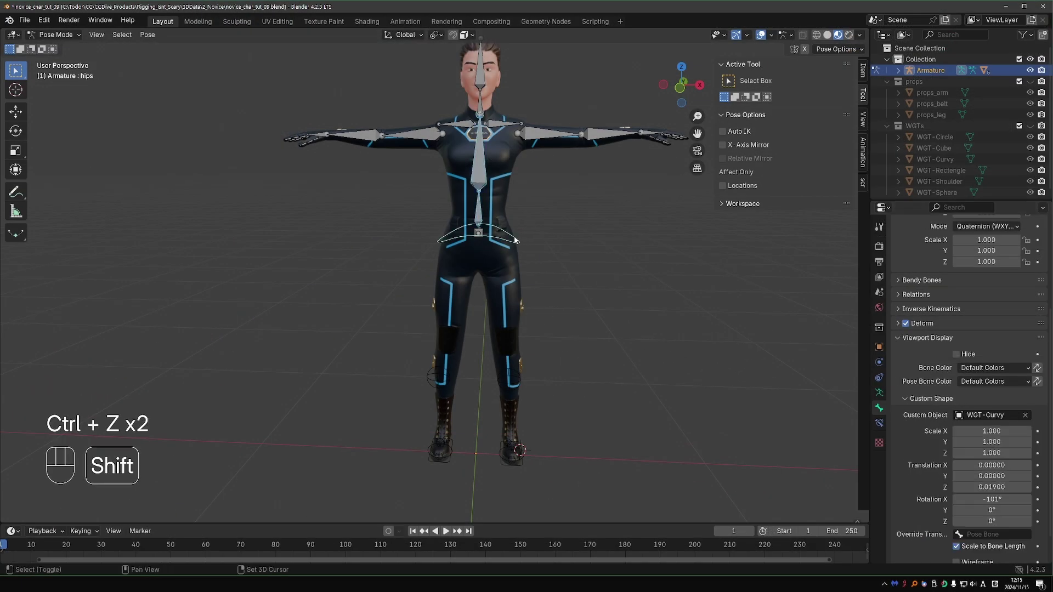
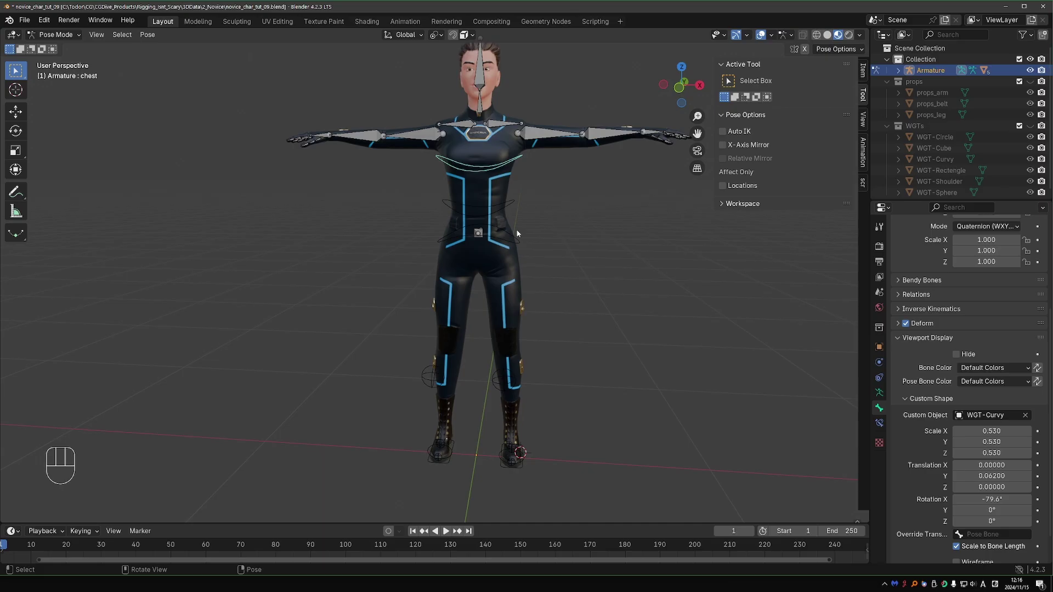
drag(512, 210, 521, 237)
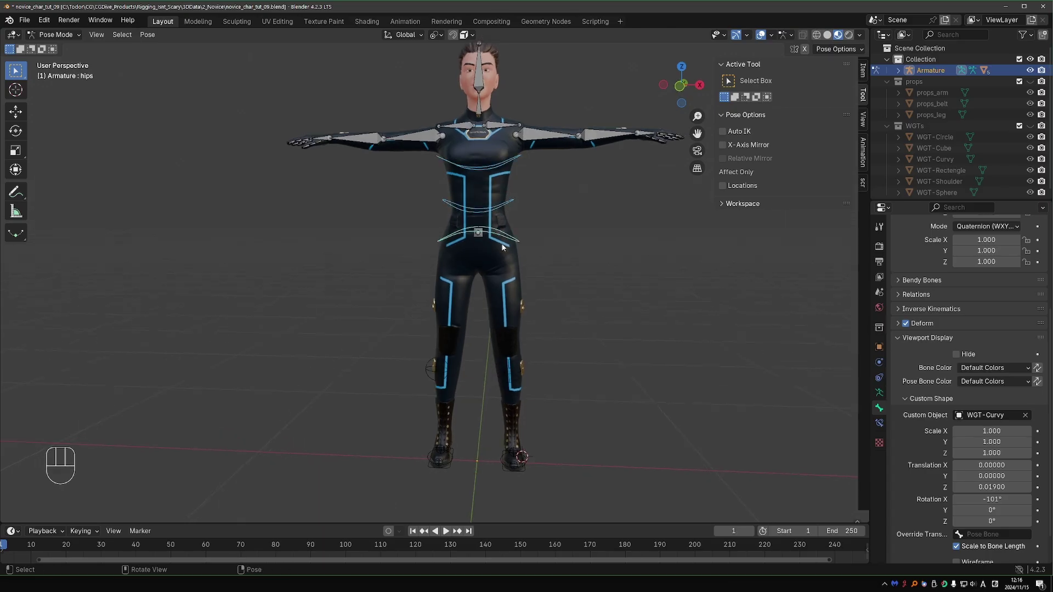
key(r)
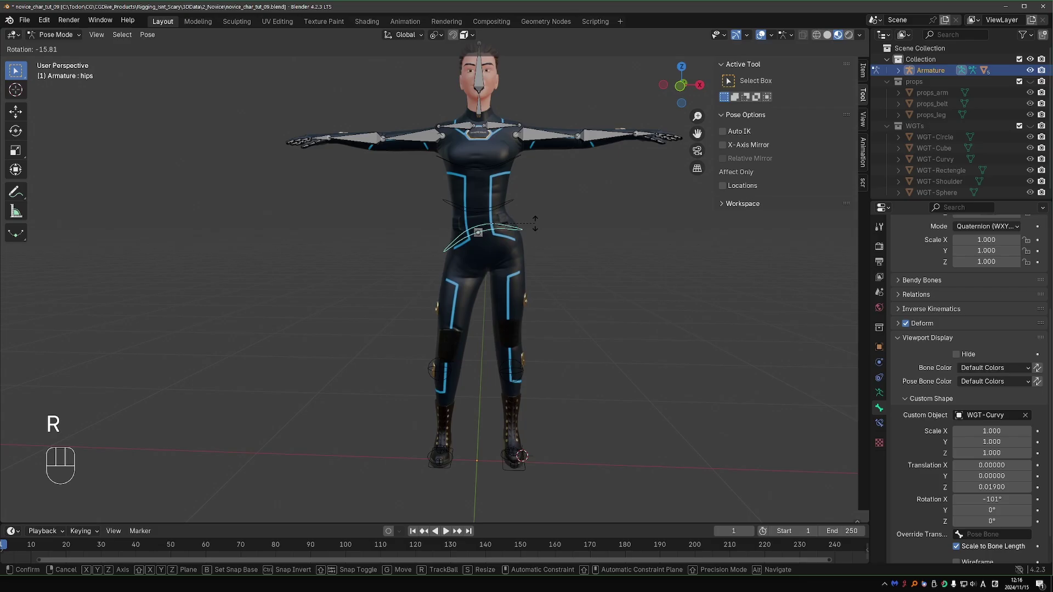
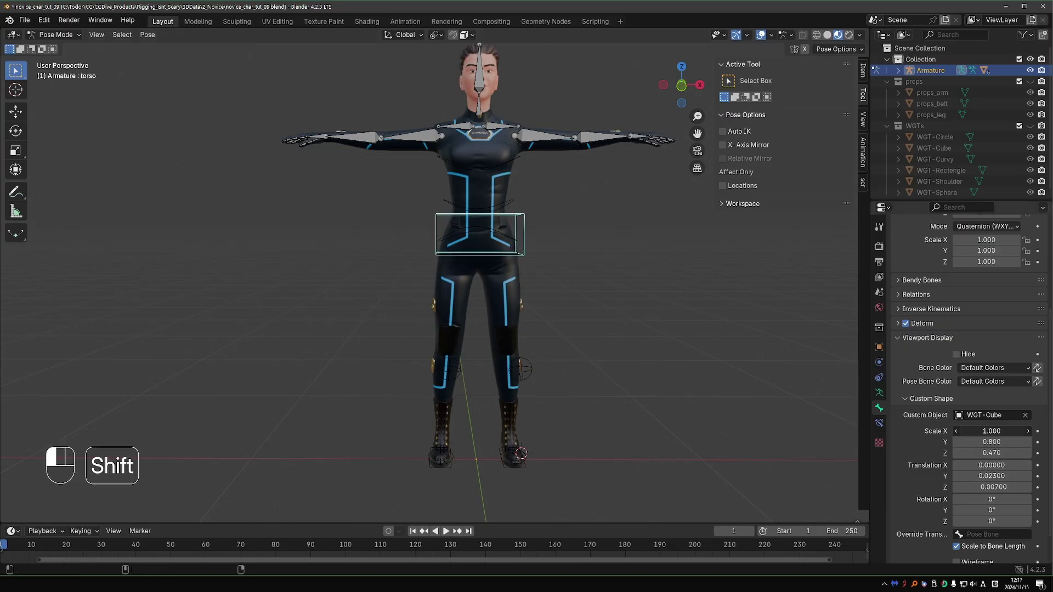
Undo the last change before setting up the head ring widget.
key(ctrl+z)
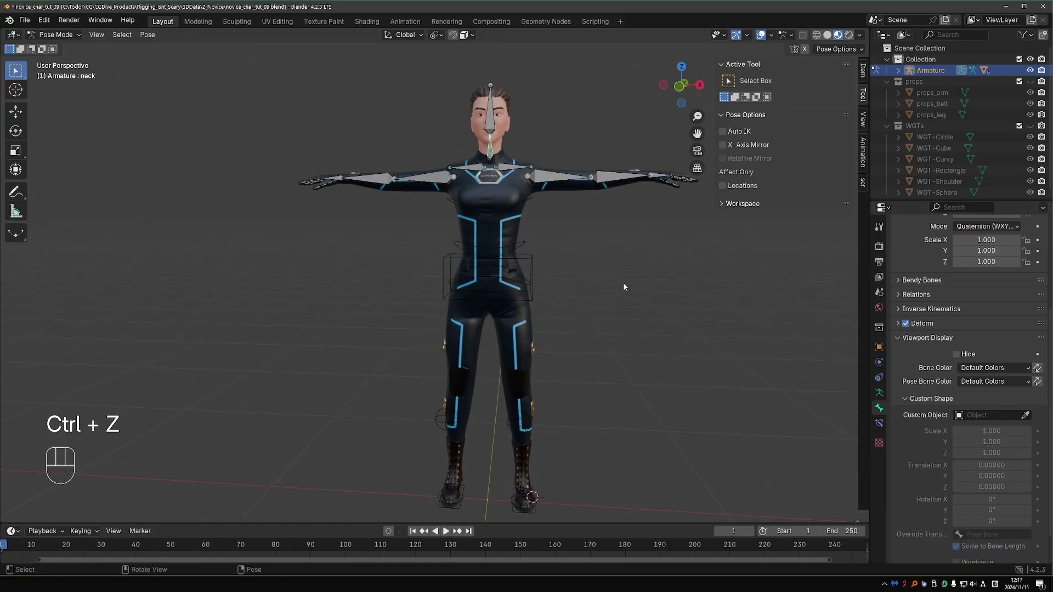
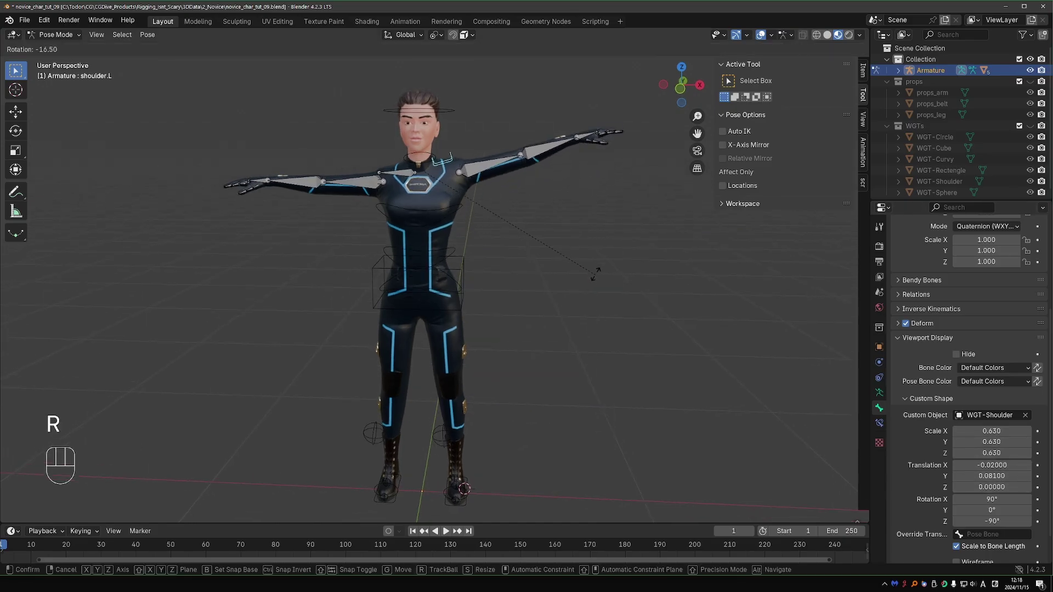
End the shoulder.L rotation test and select lower_arm.L for its widget.
click(574, 344)
click(496, 205)
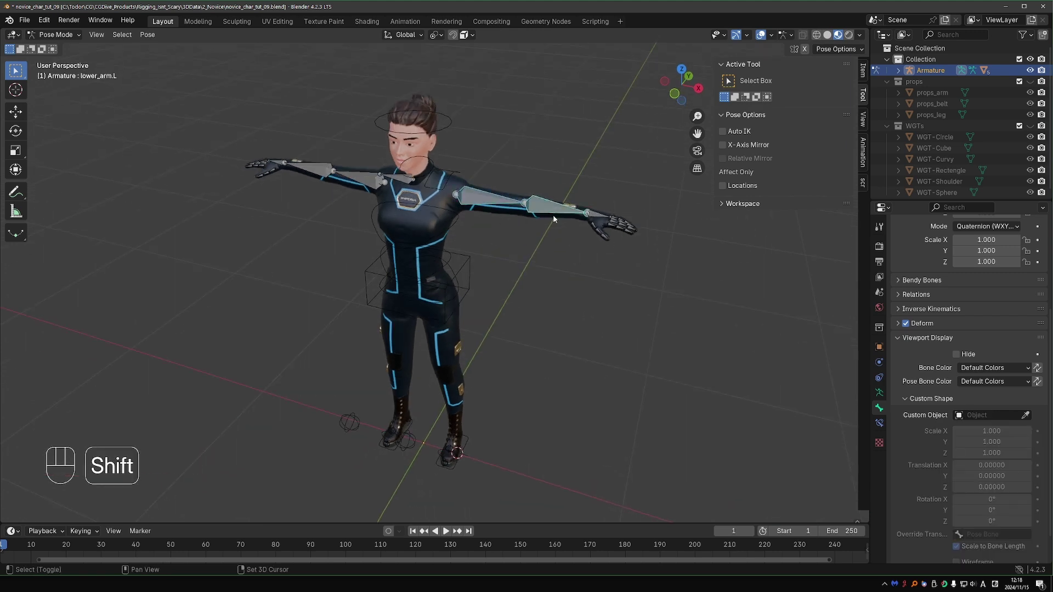
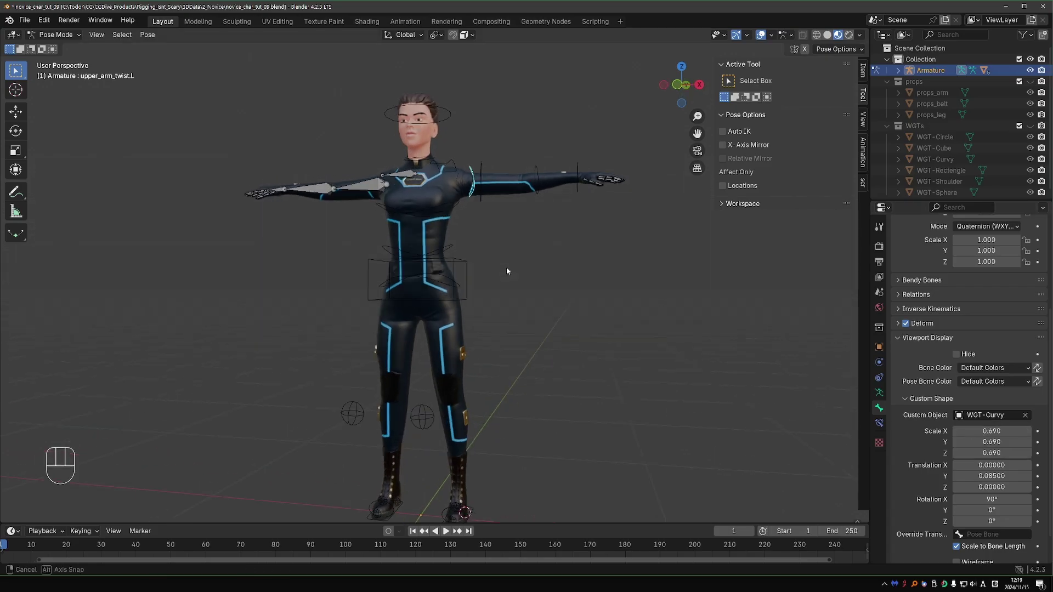
Leave Edit Mode and zoom in on the left arm's WGT-Curvy ring widgets.
key(Tab)
drag(603, 297, 589, 319)
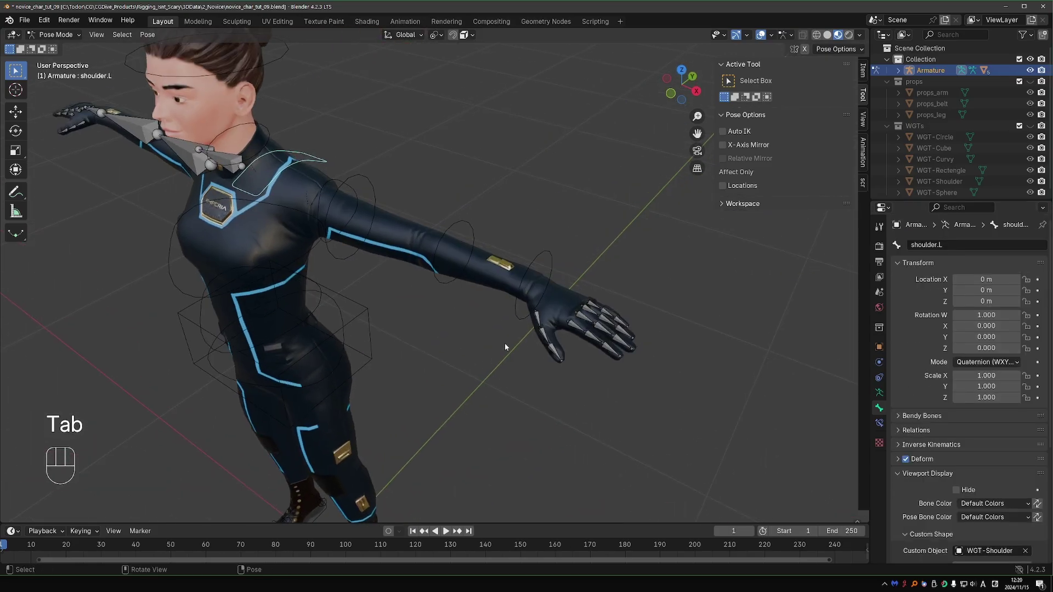
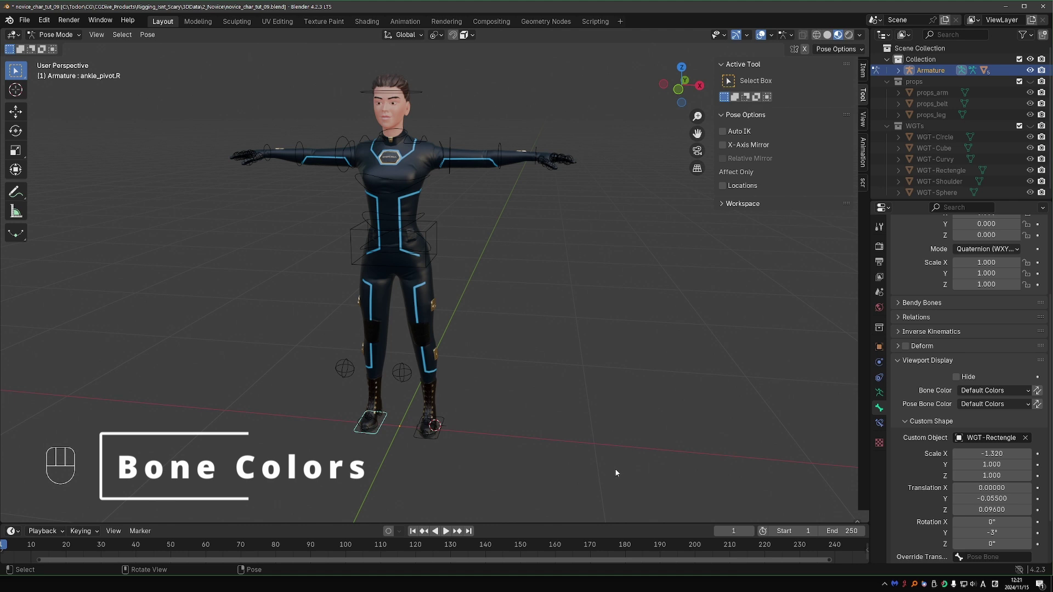
Select the left knee pole, chest and spine controls for colouring.
click(447, 395)
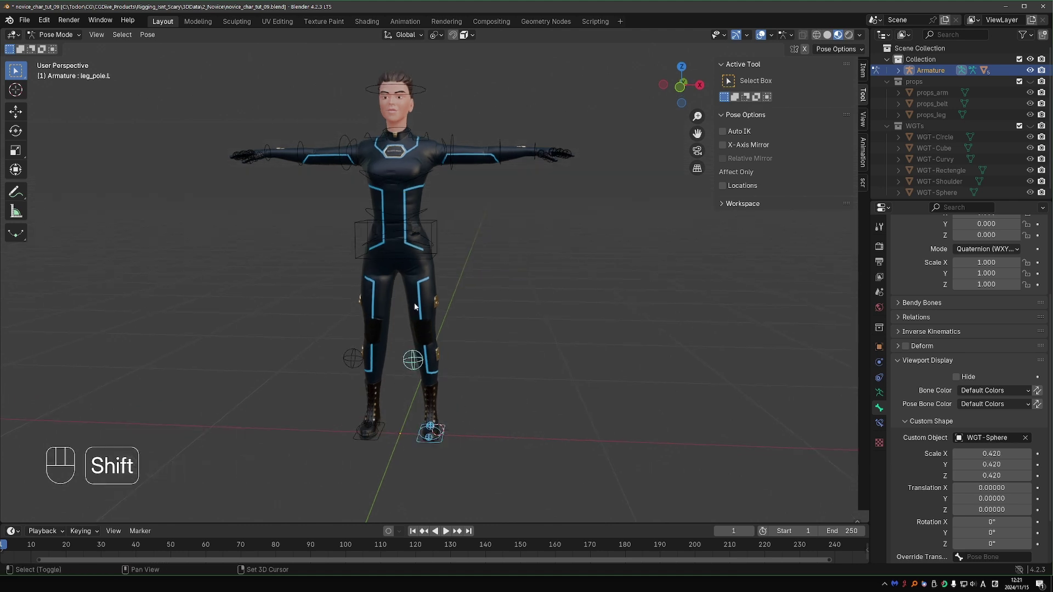
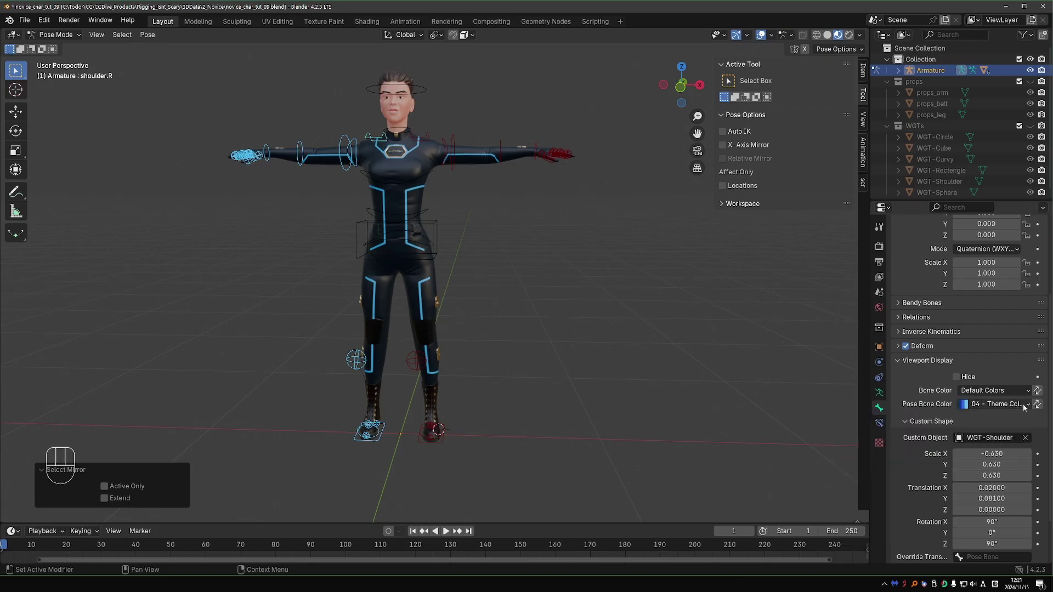
click(1042, 406)
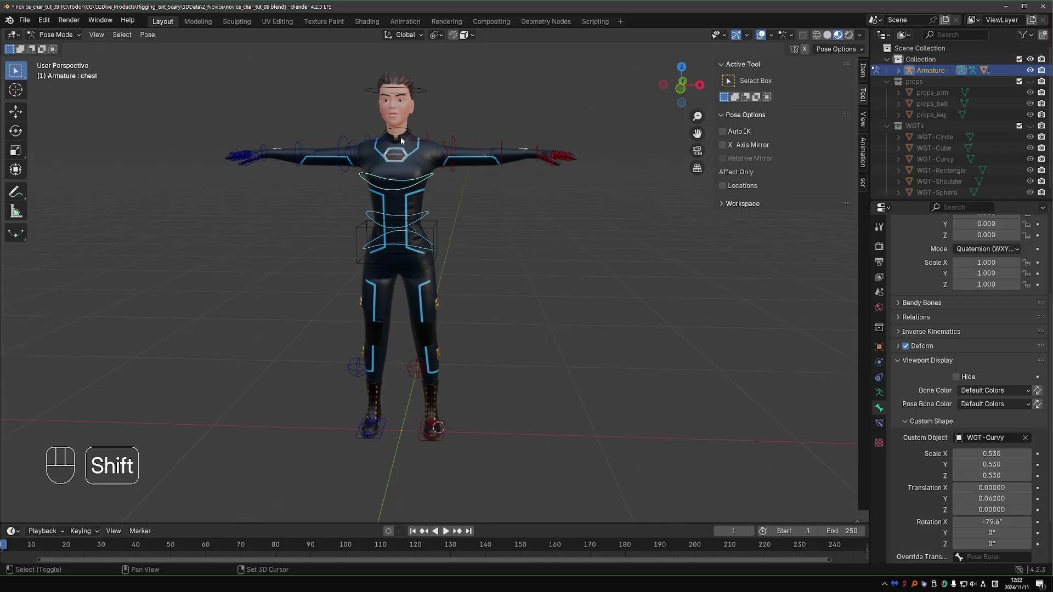
click(406, 139)
Set Pose Bone Color theme 09 yellow on the spine and head controls.
click(405, 87)
drag(997, 409, 885, 526)
click(1039, 405)
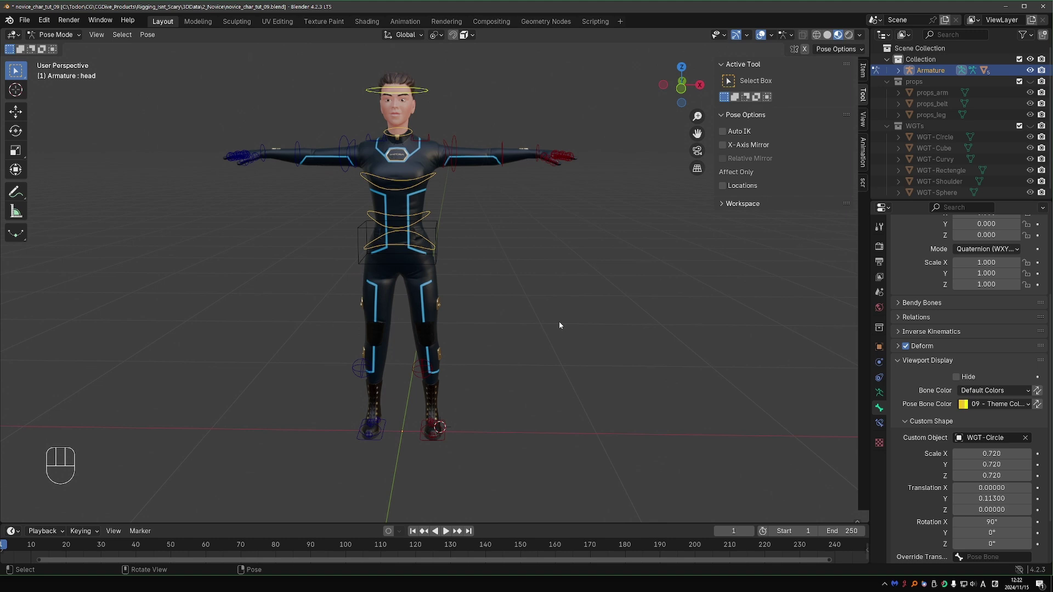
drag(439, 230, 894, 461)
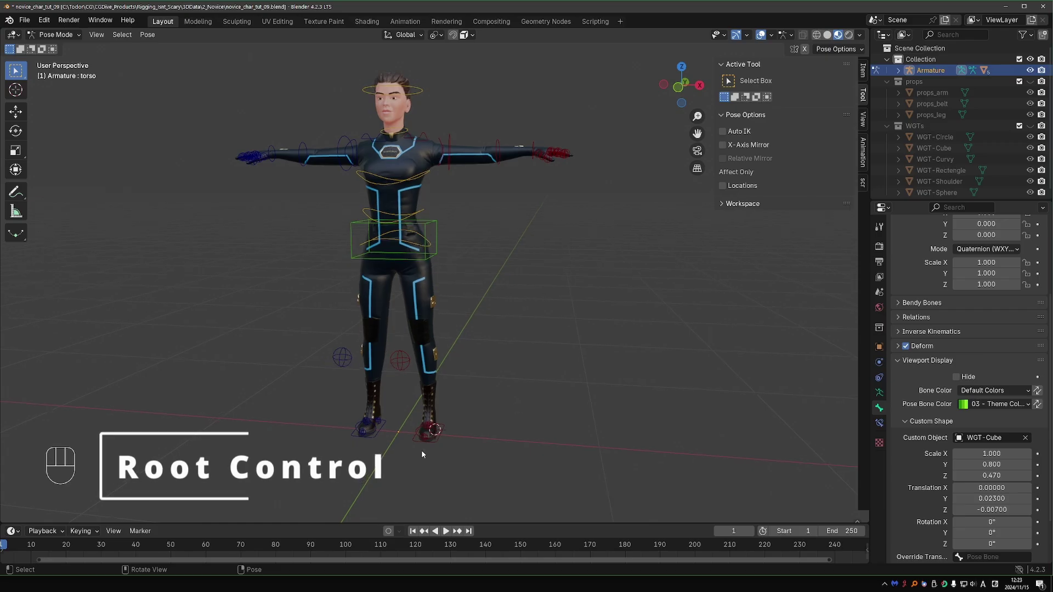
In Edit Mode, rotate the root bone 90° on X so it lies flat.
key(Tab)
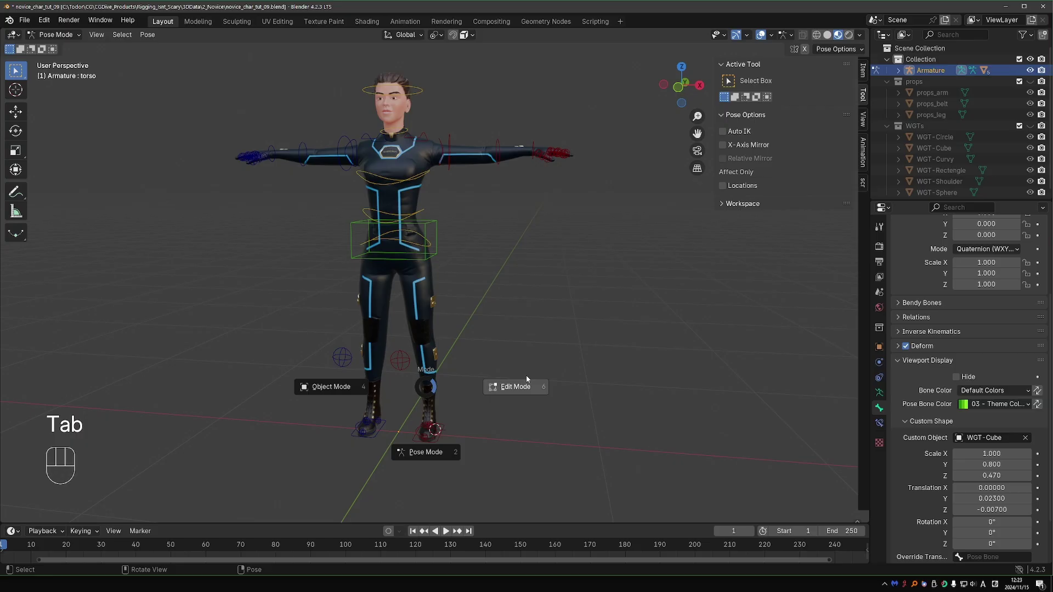
key(shift+s)
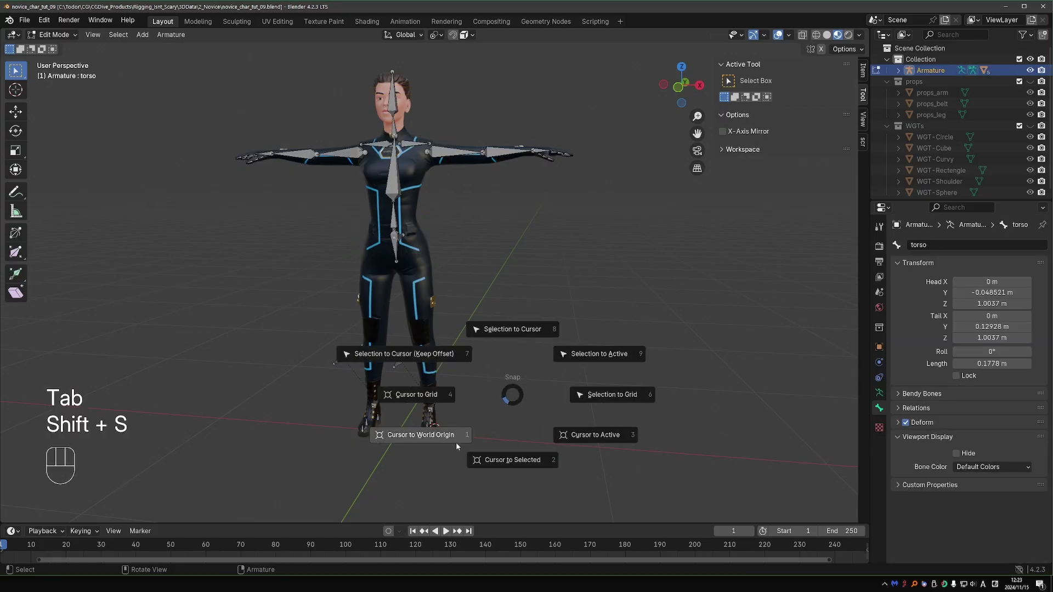
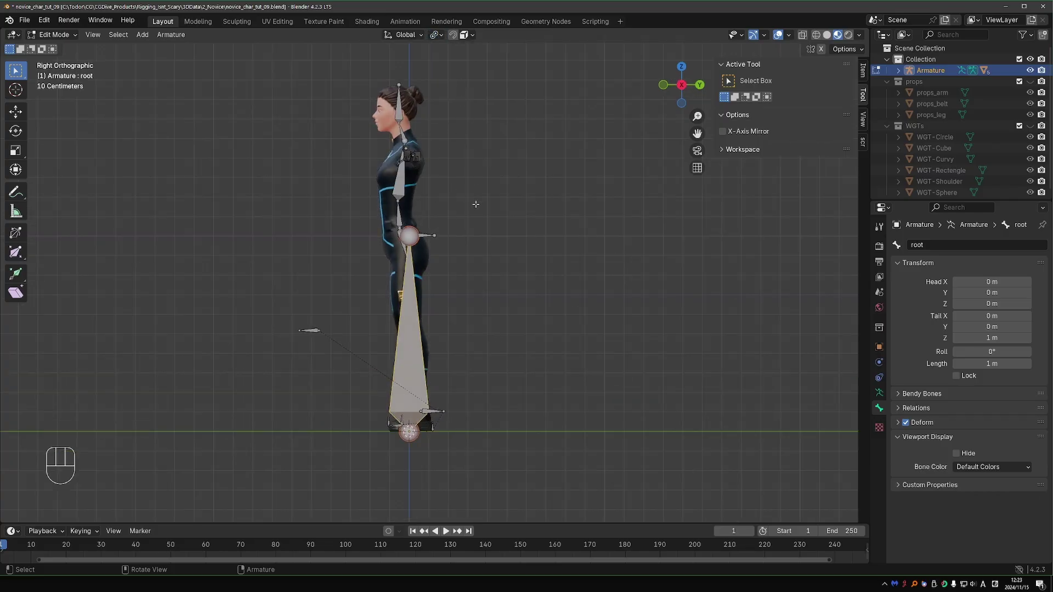
key(r)
key(r)
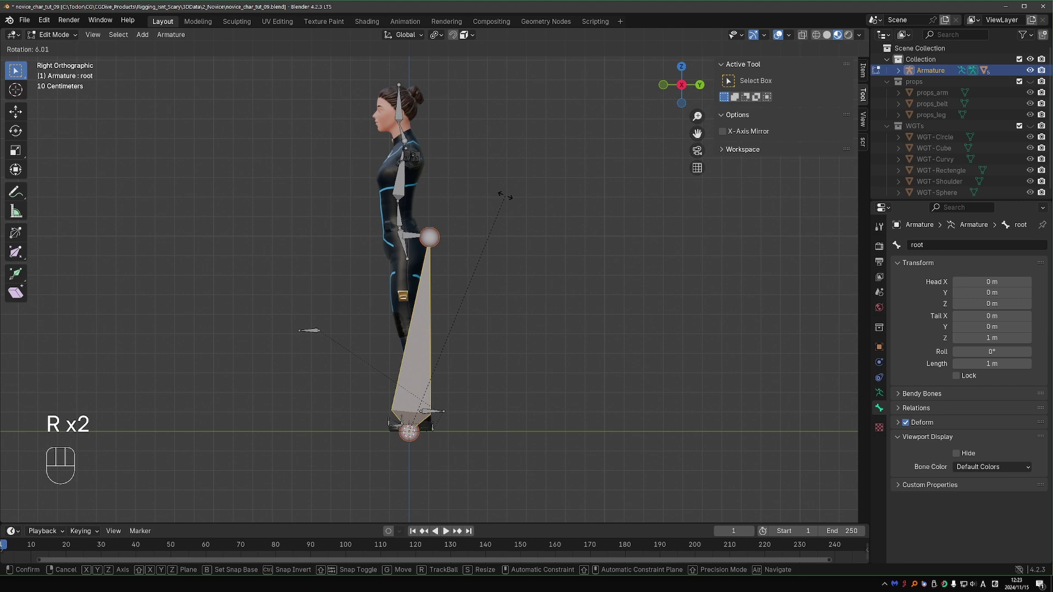
key(KP_9)
key(KP_0)
key(KP_Enter)
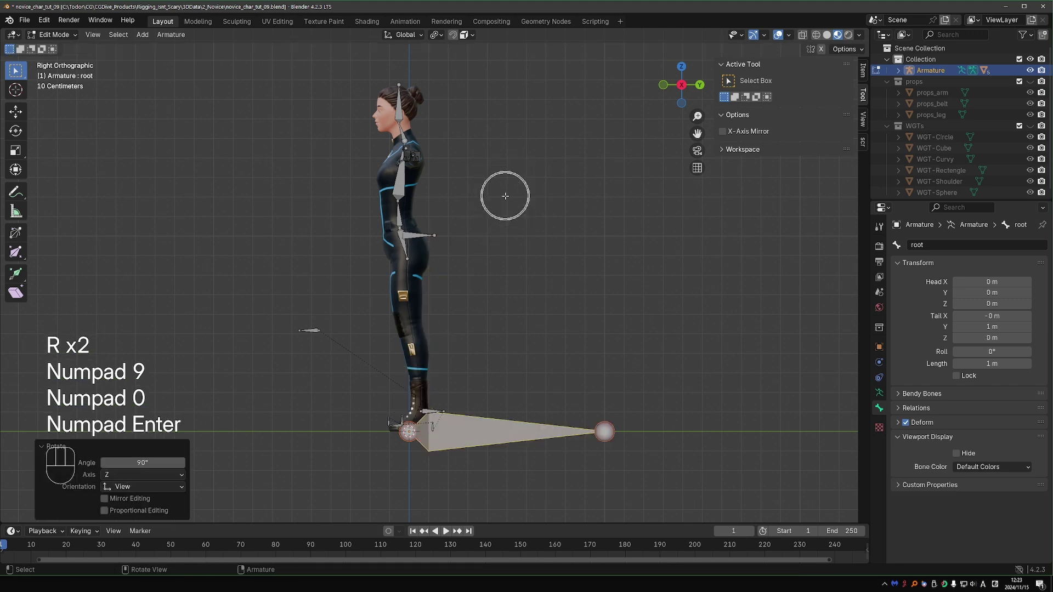
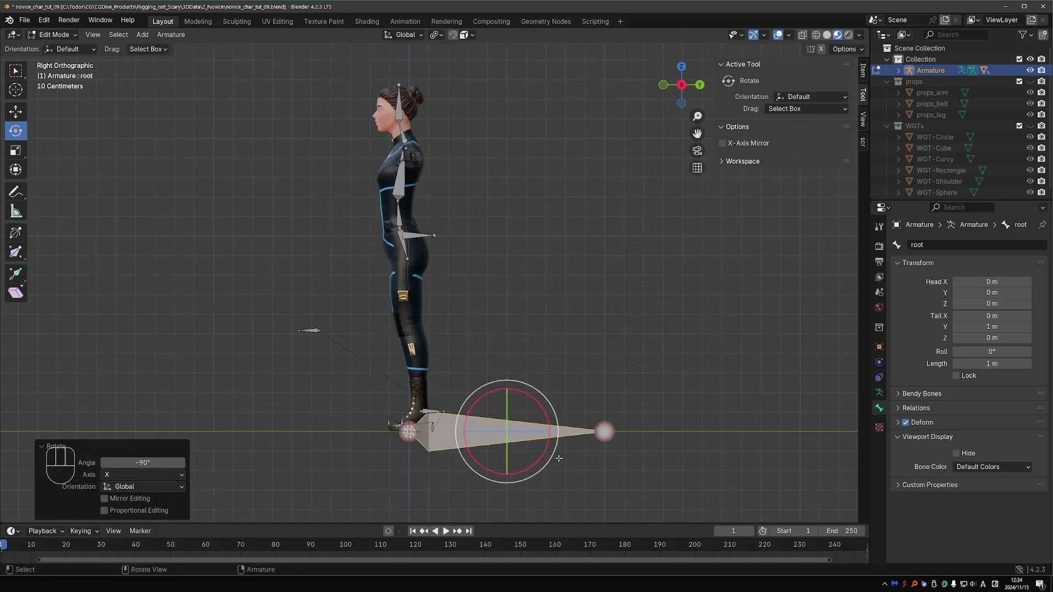
Scale the root bone shorter to about 0.58 m.
key(s)
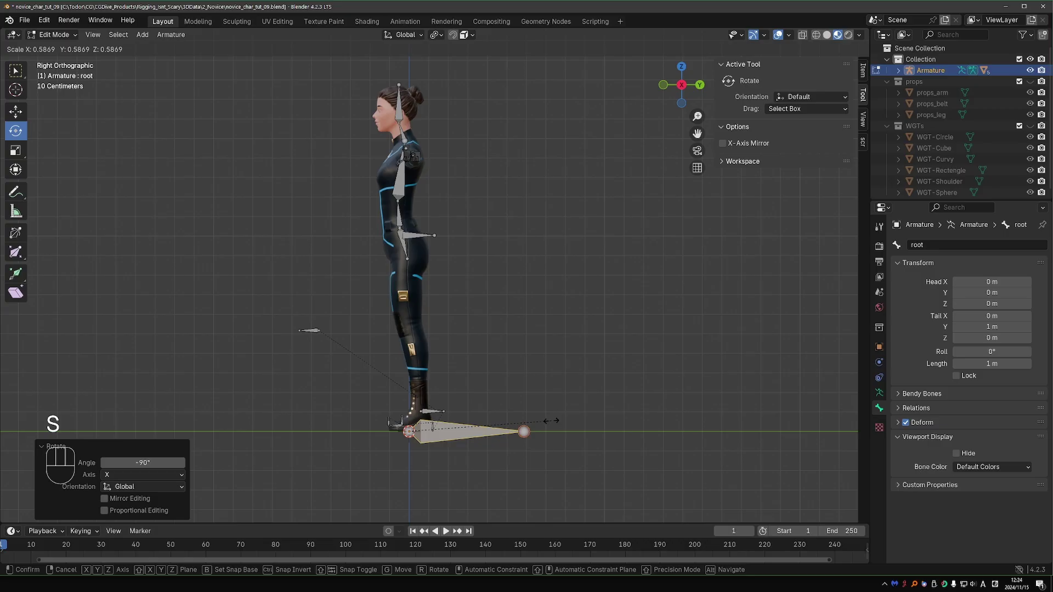
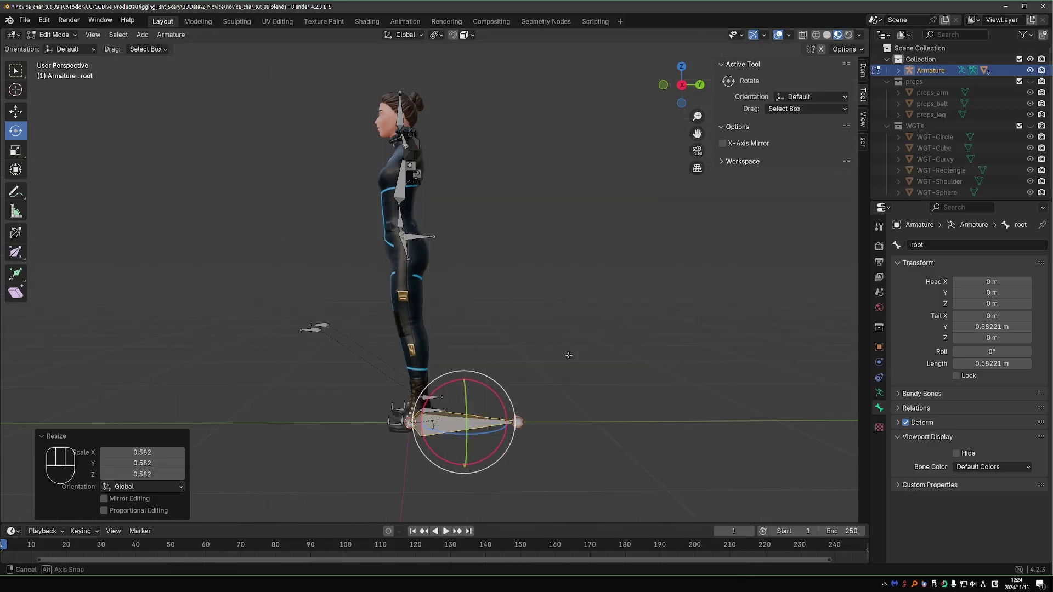
Enable bone Axes display and clear the explanatory annotation strokes.
click(885, 391)
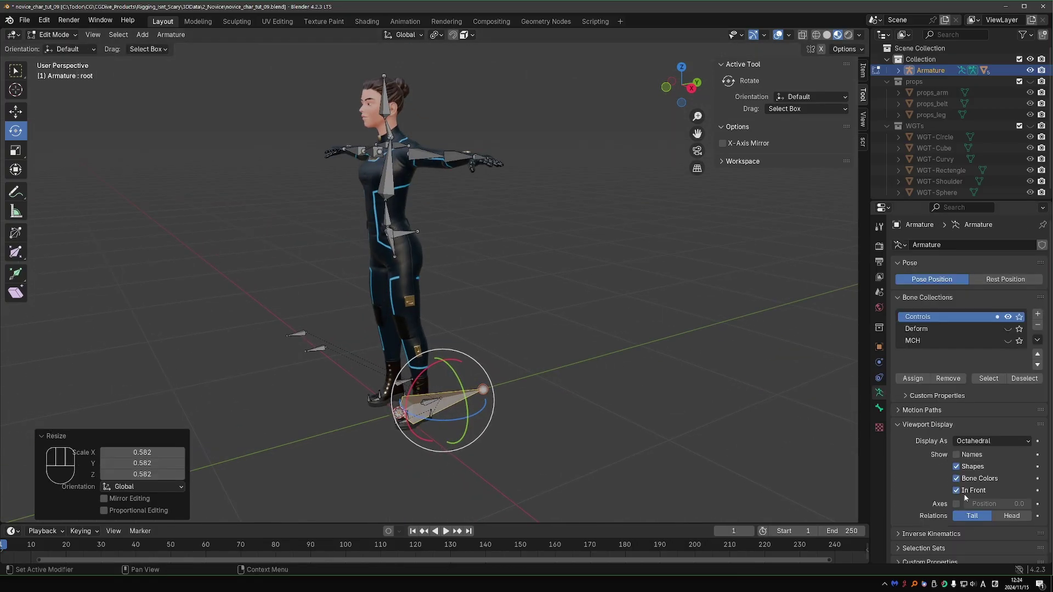
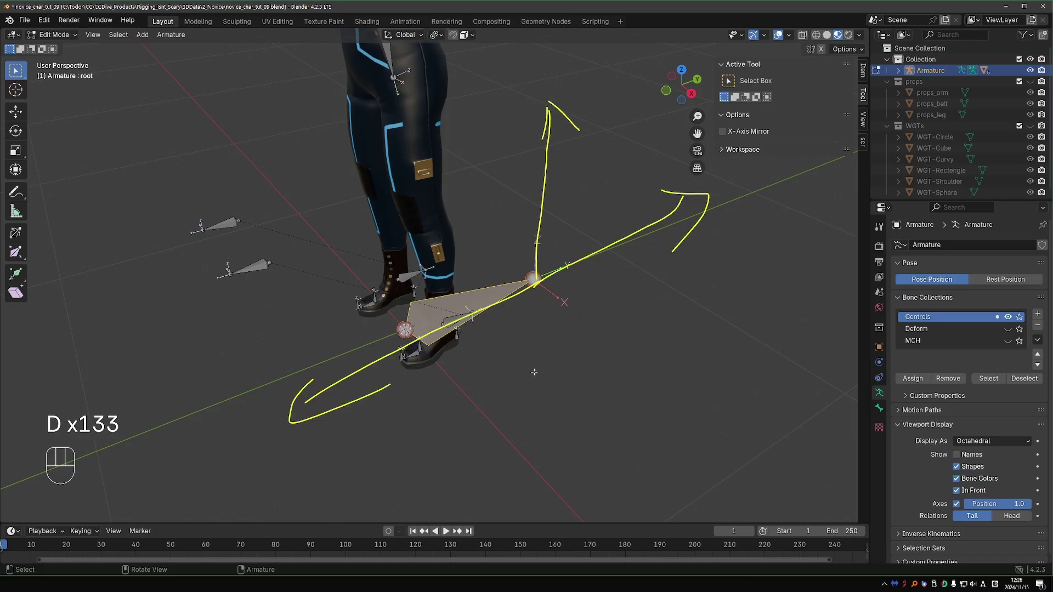
key(d)
key(d)
key(d)
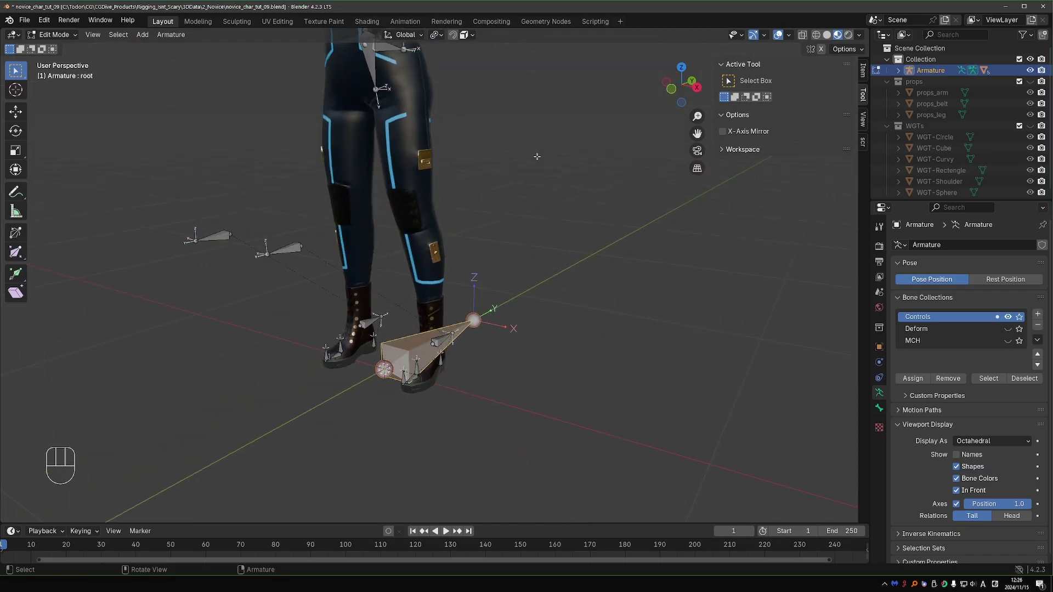
Test-move the torso control with G in Pose Mode, cancel, and return to Edit Mode.
key(Tab)
key(g)
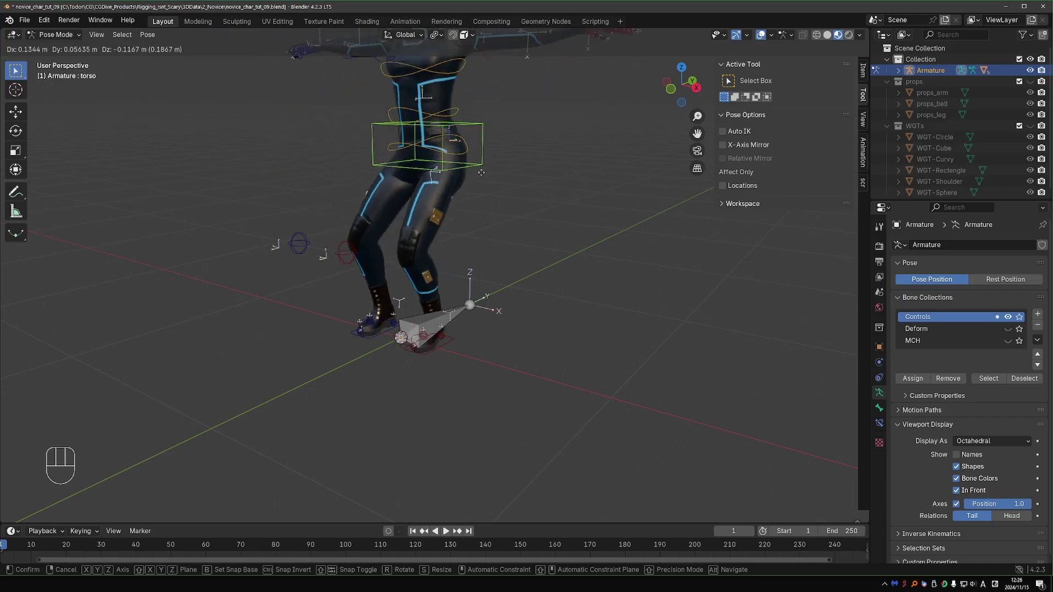
key(Tab)
key(Tab)
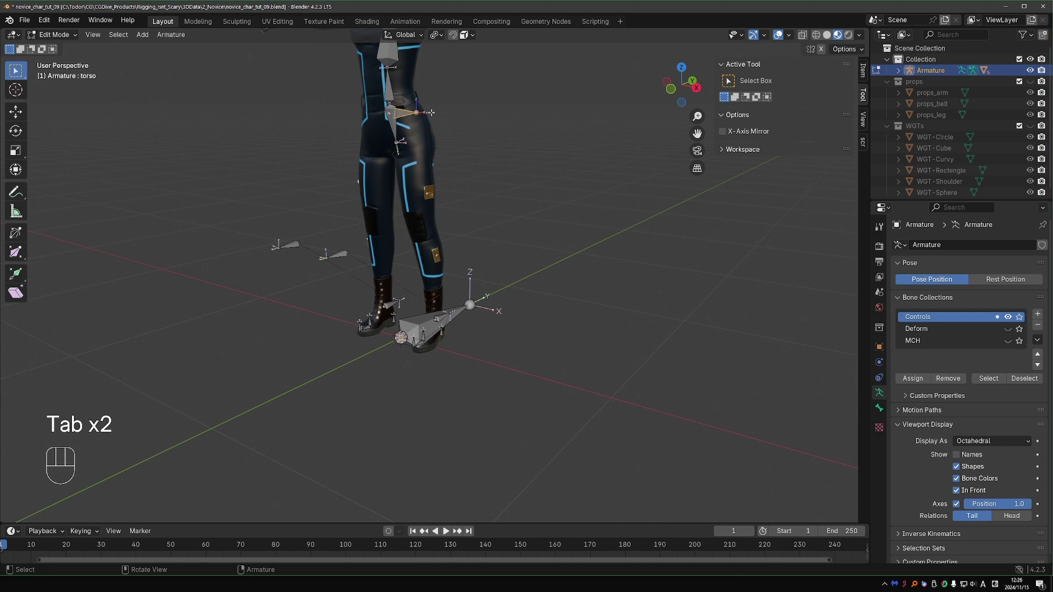
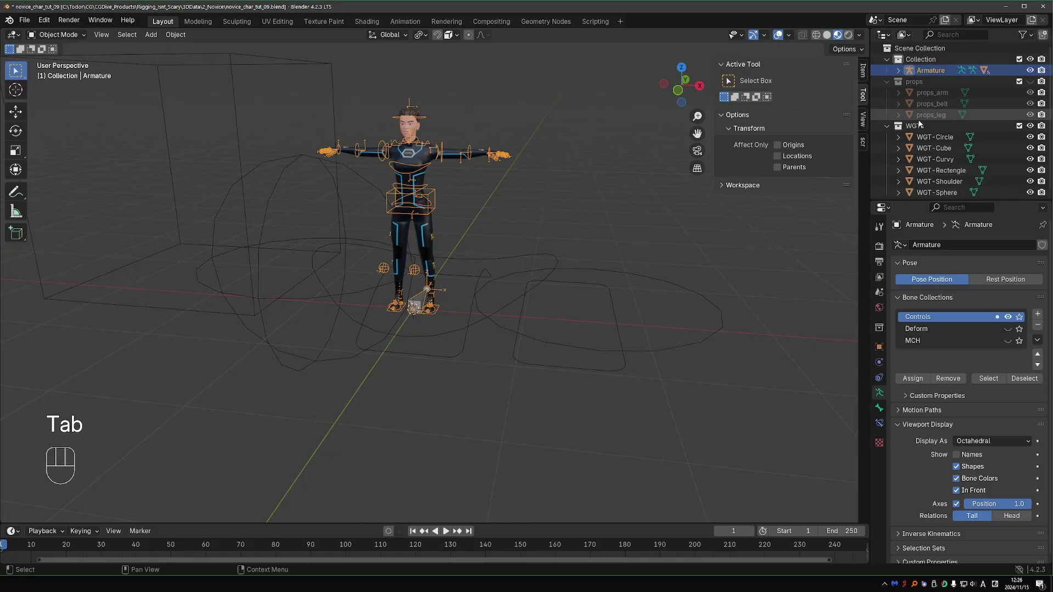
Add a circle mesh and edit its vertices from top view.
key(shift+a)
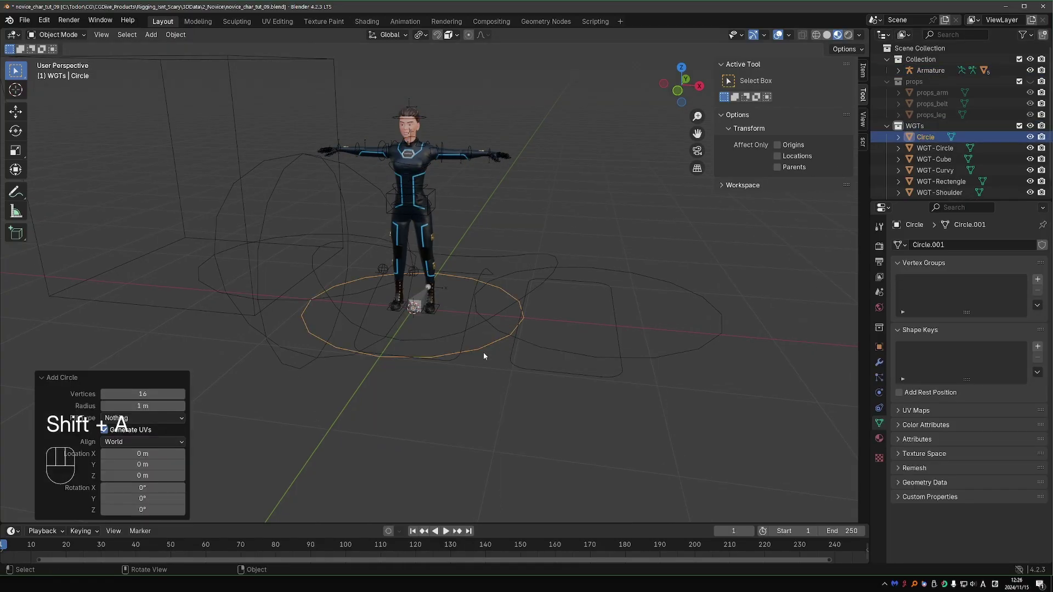
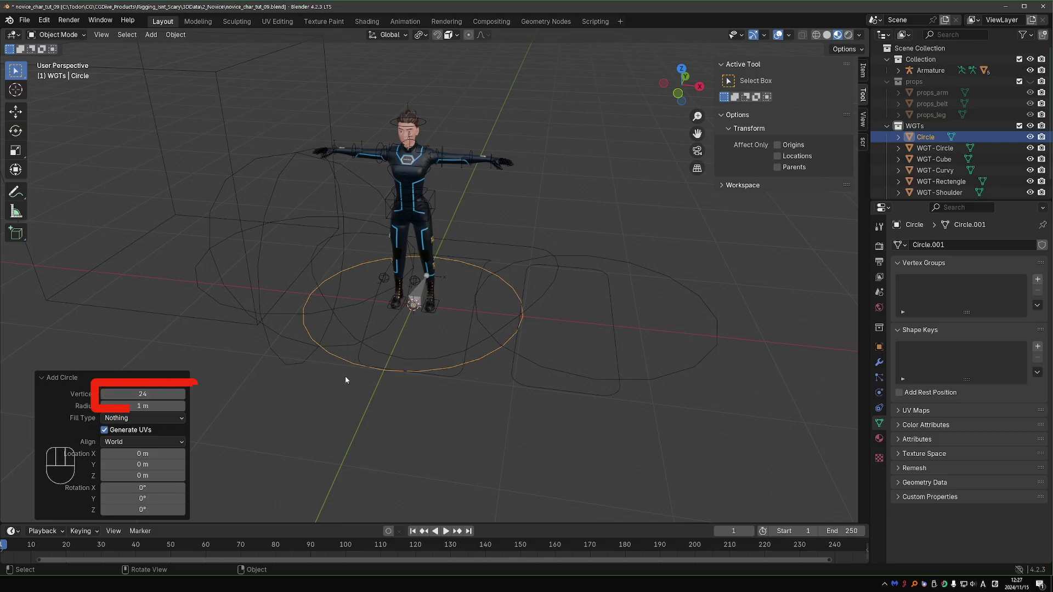
key(Tab)
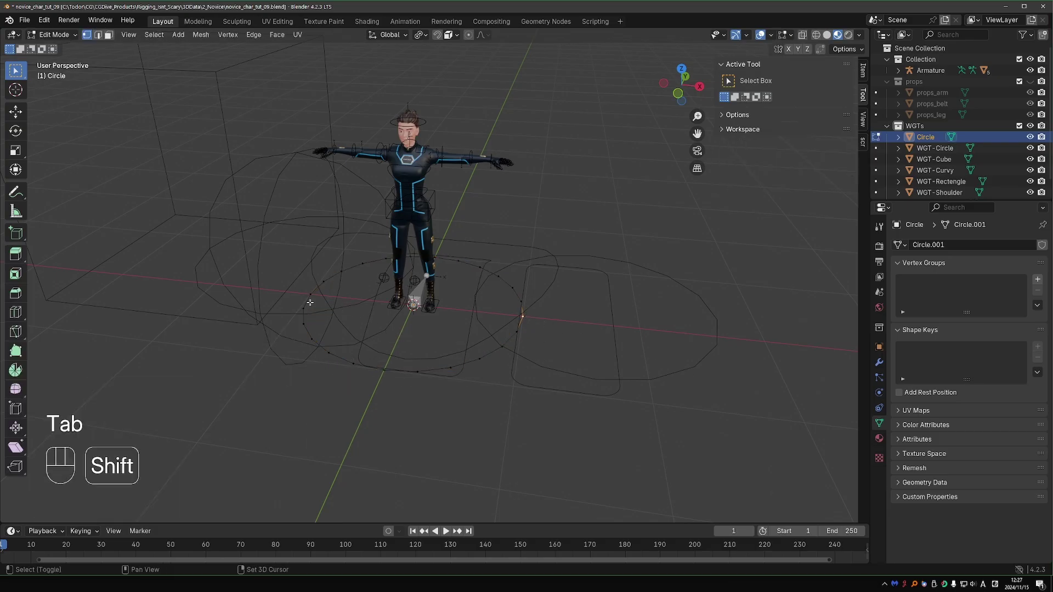
key(KP_7)
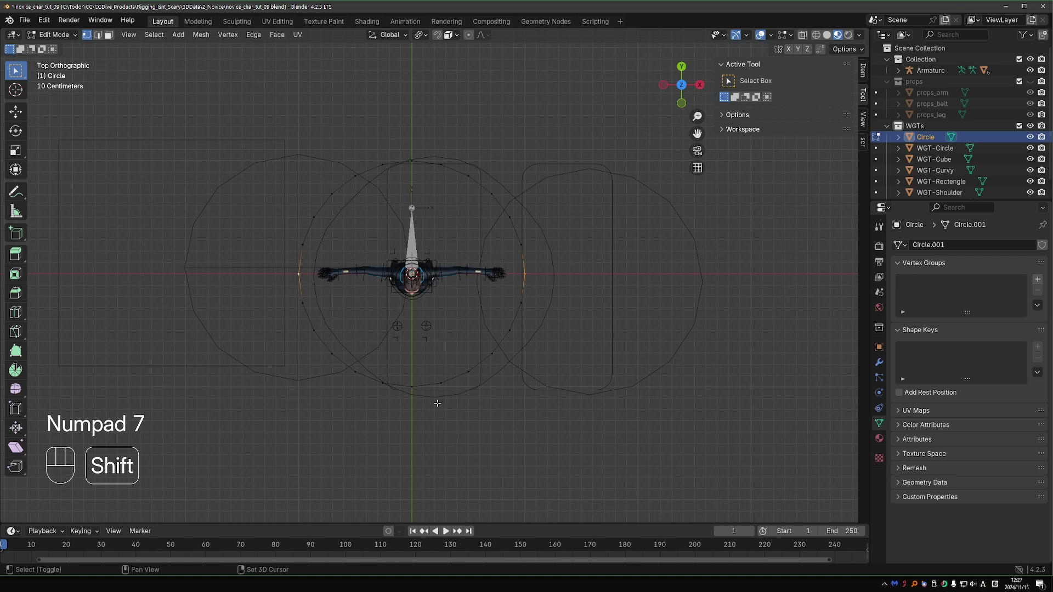
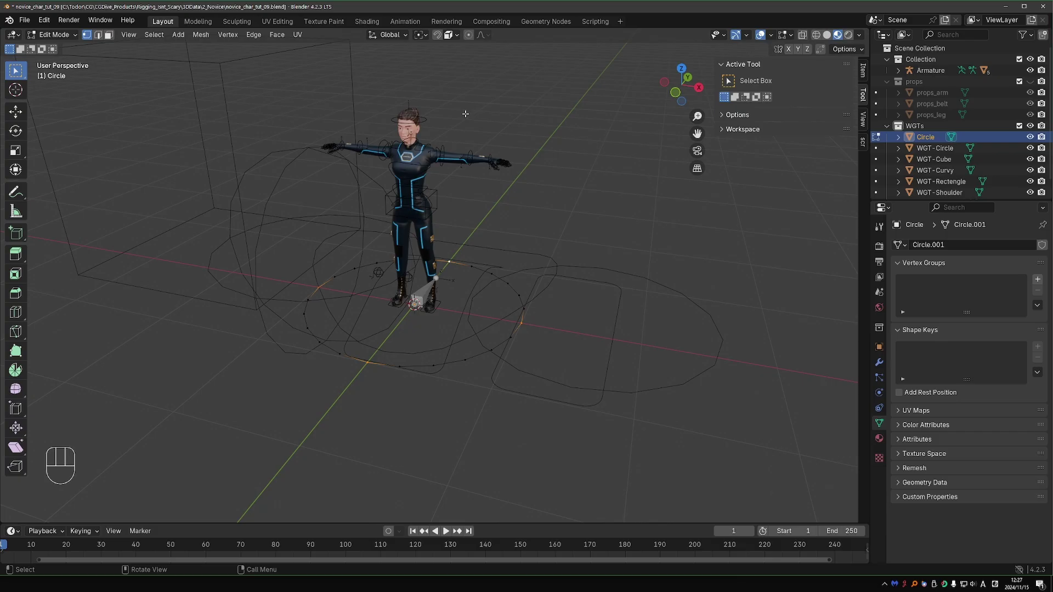
Scale alternate vertices outward into a four-pointed star and name it WGT-root.
key(s)
key(s)
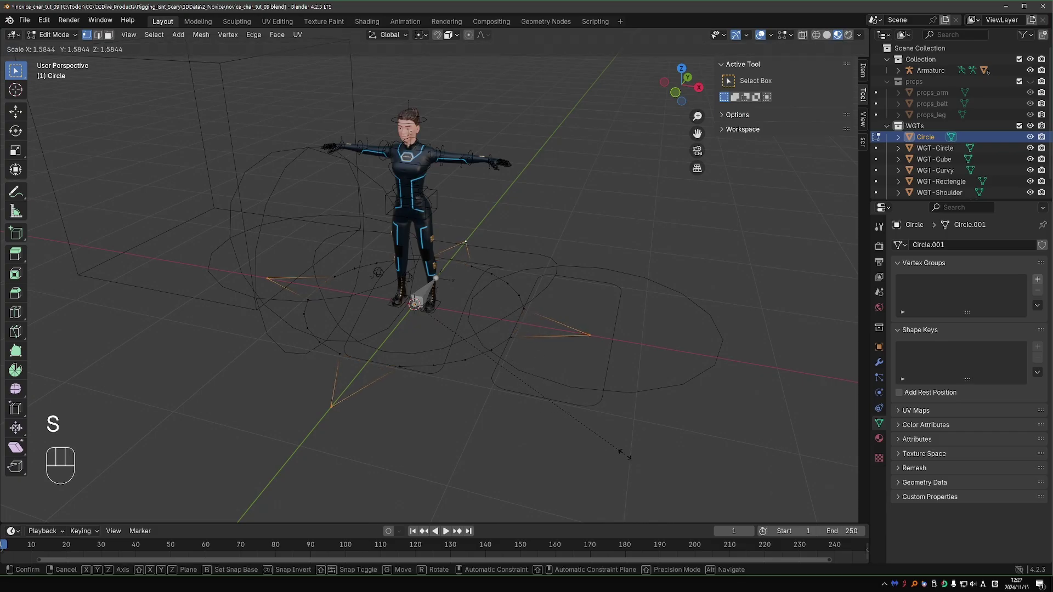
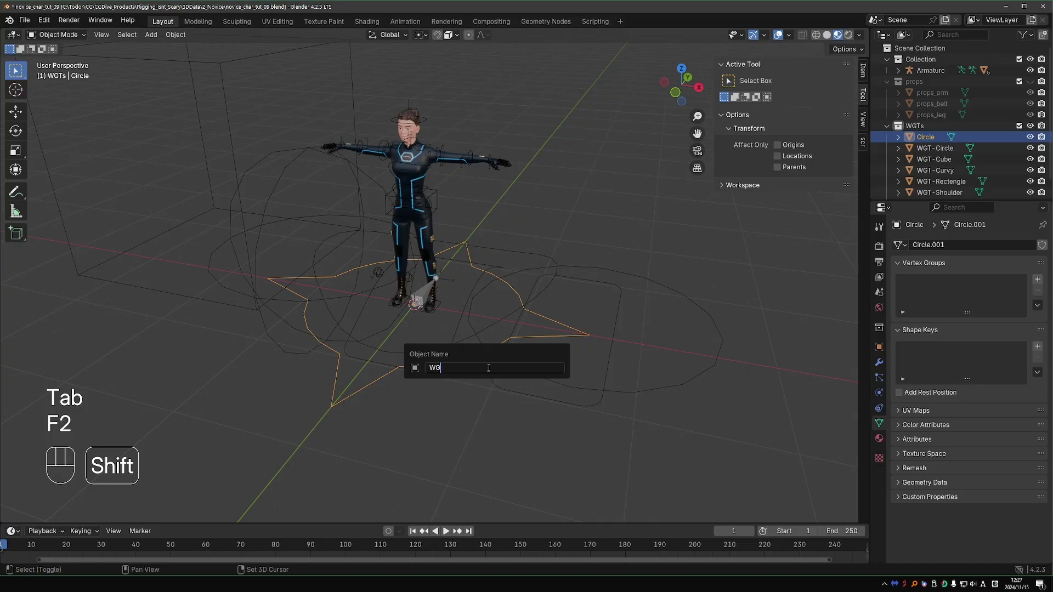
key(o)
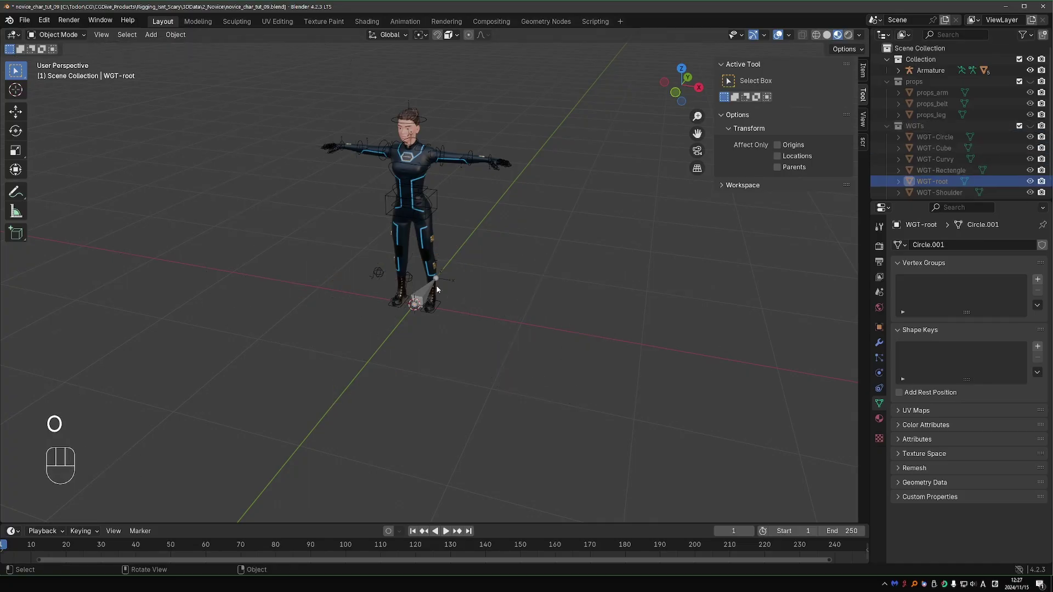
Enter Pose Mode to assign the WGT-root star to the root bone.
key(Tab)
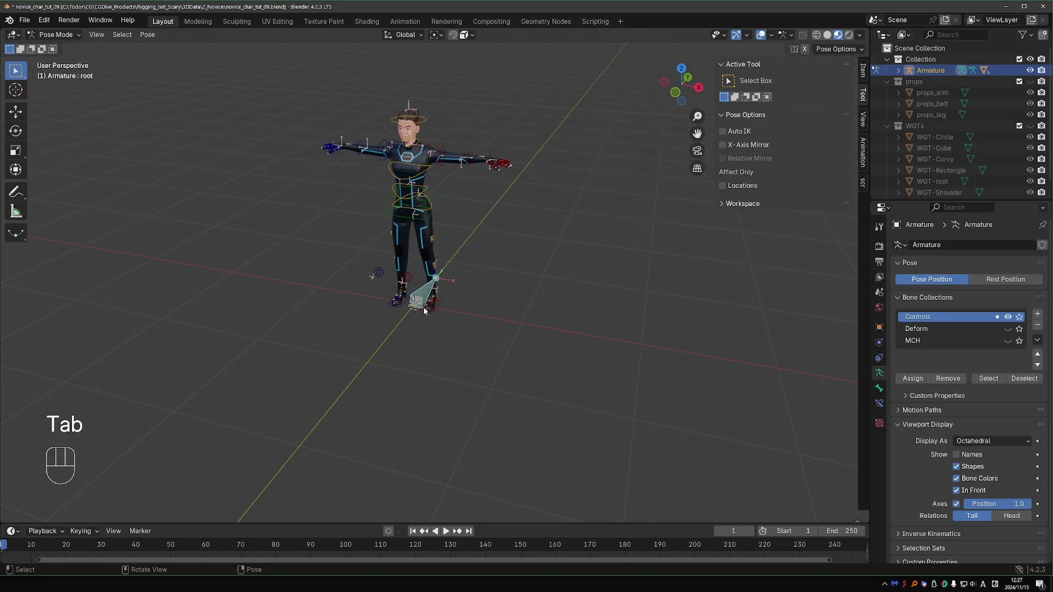
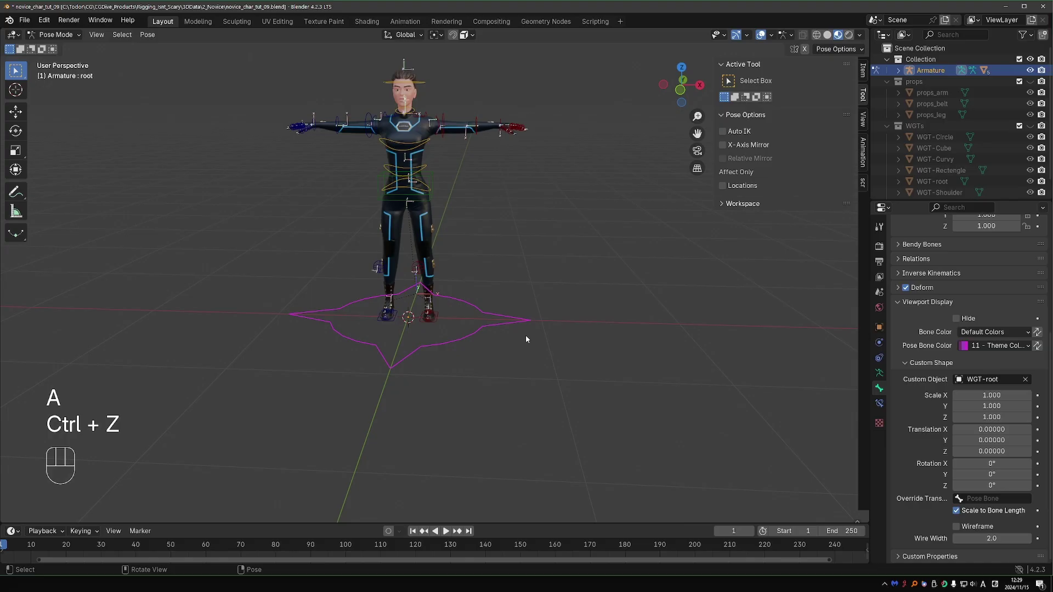
Select all controls, then uncheck In Front and Axes in Armature Viewport Display.
key(a)
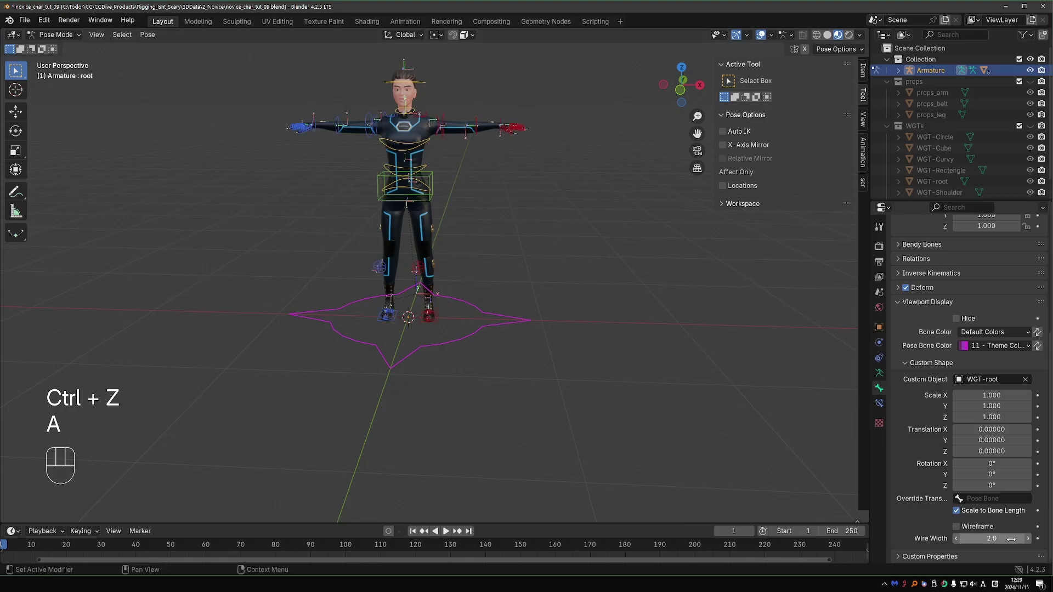
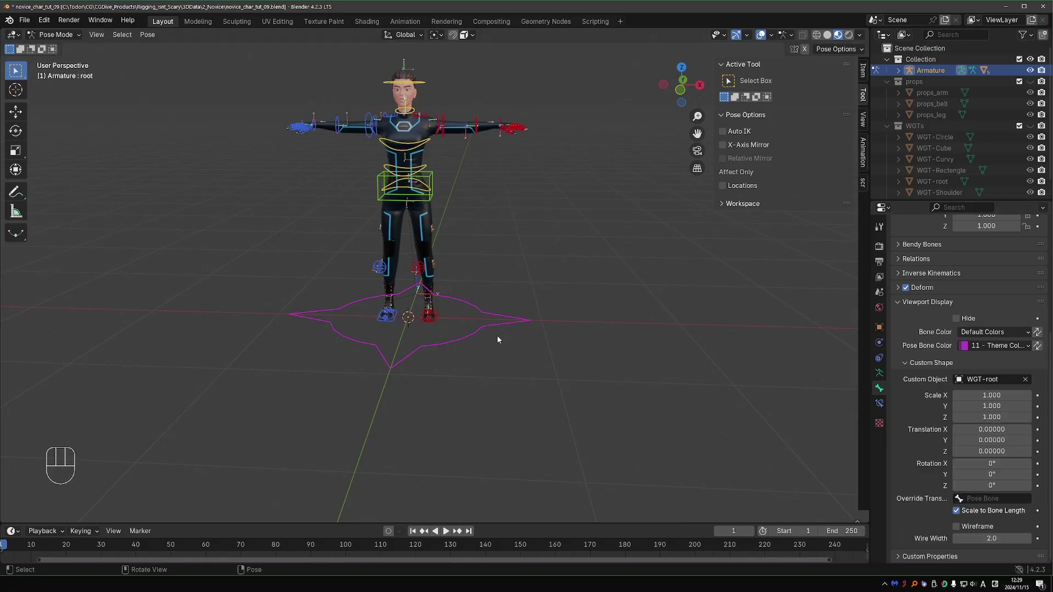
click(885, 373)
click(961, 502)
click(961, 484)
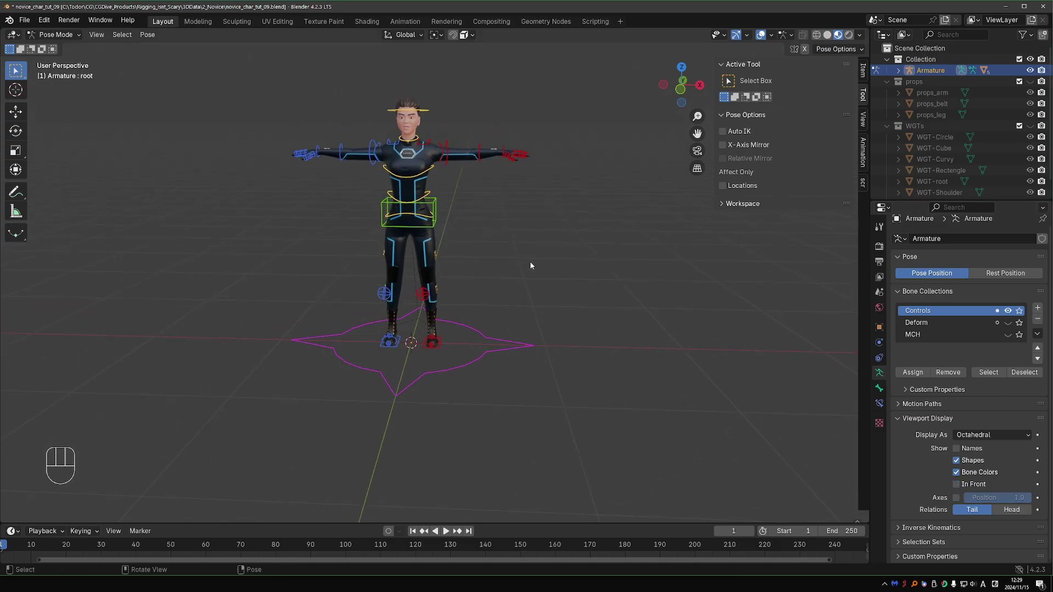
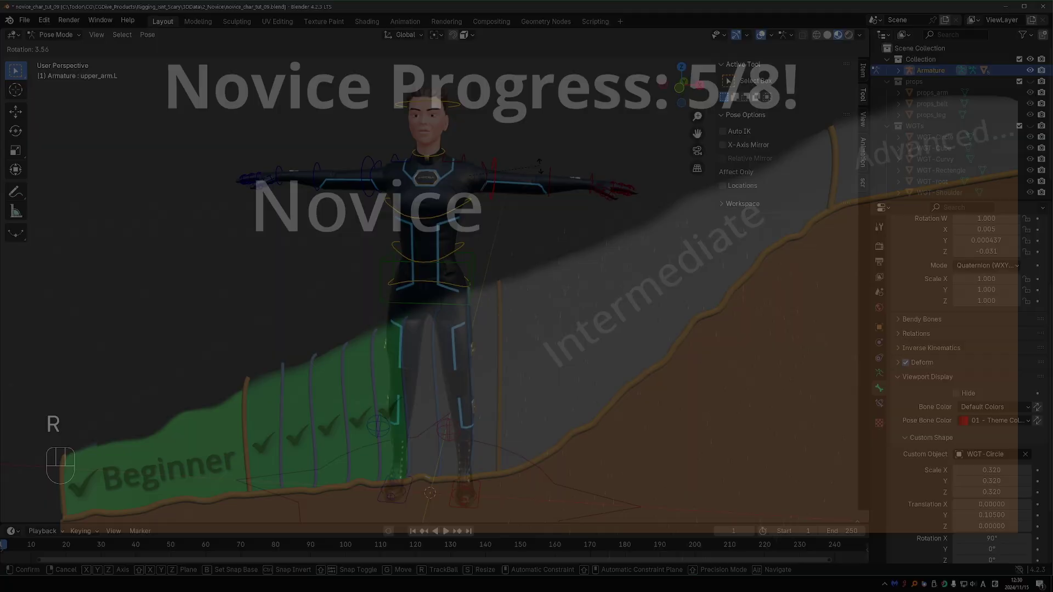
Test-rotate the arm controls around Z, clear the rotations and undo back to the rest pose.
key(r)
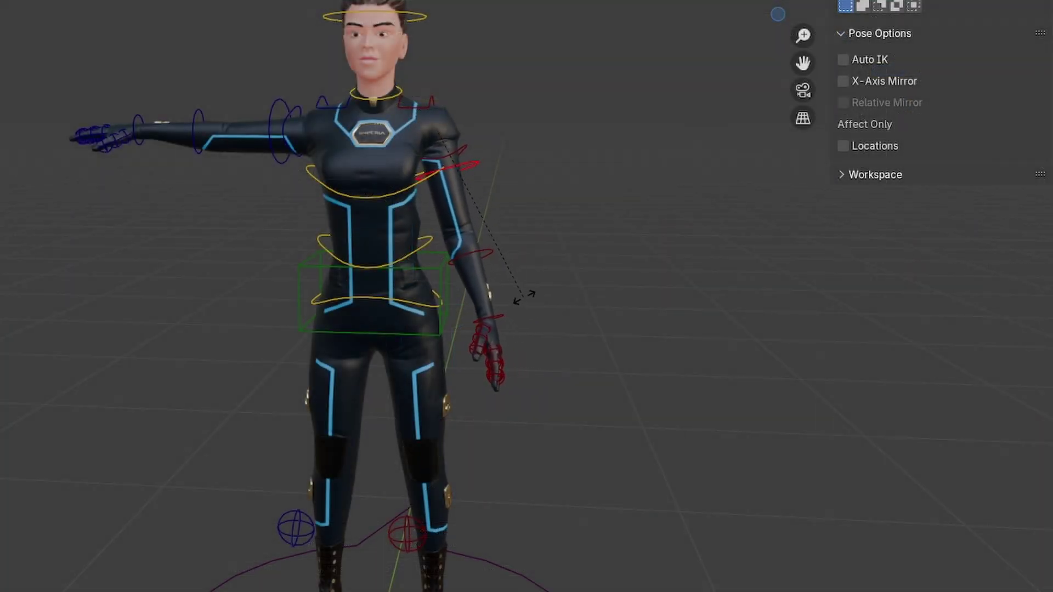
key(z)
key(r)
key(alt+r)
key(z)
key(r)
key(r)
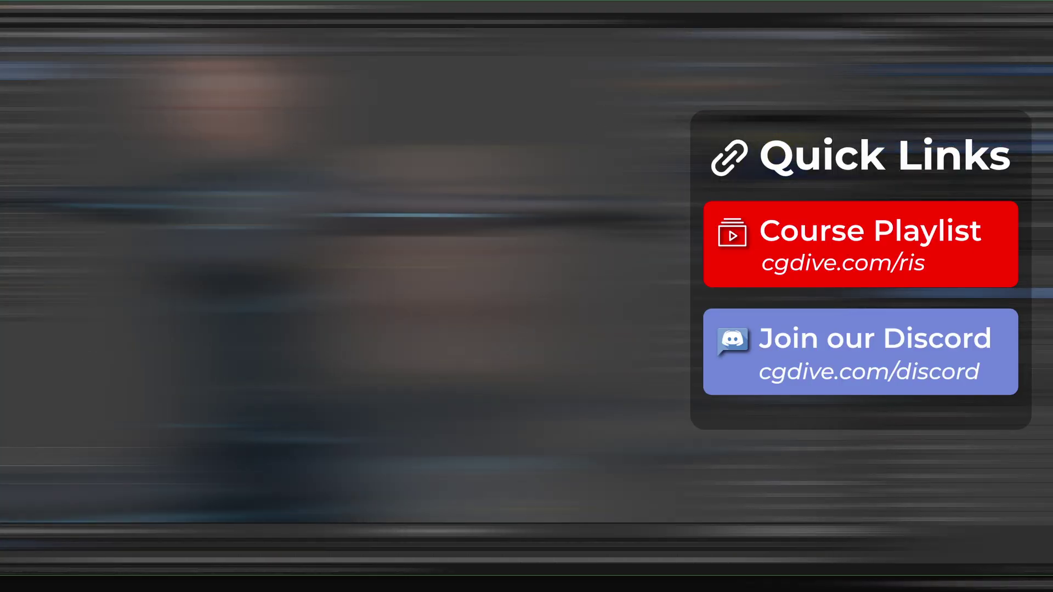
key(ctrl+z)
key(ctrl+z)
Switch to the head_teeth mesh in the later character file and toggle its Edit Mode.
key(Tab)
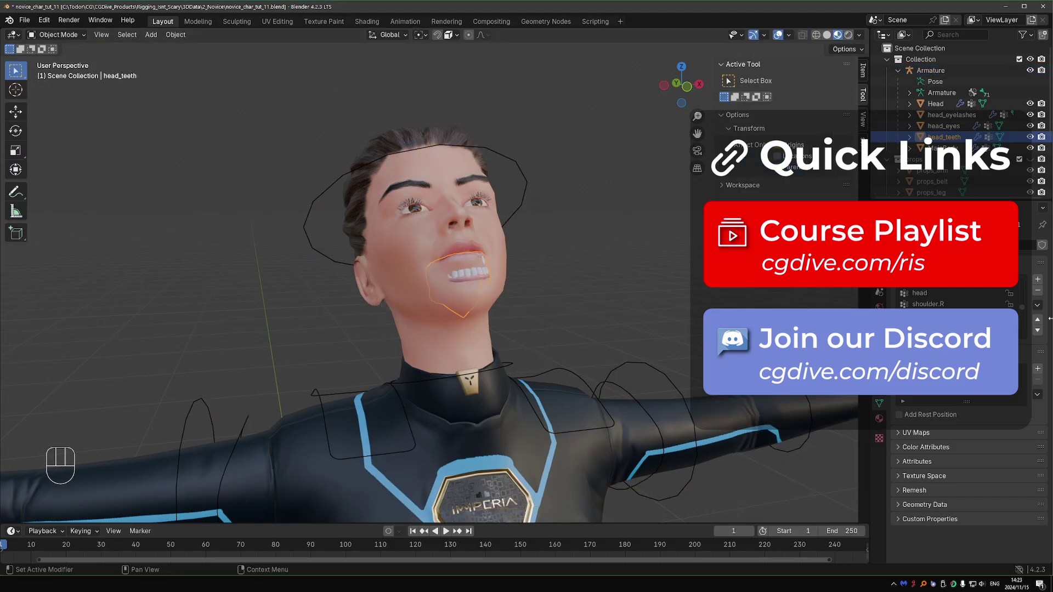
key(Tab)
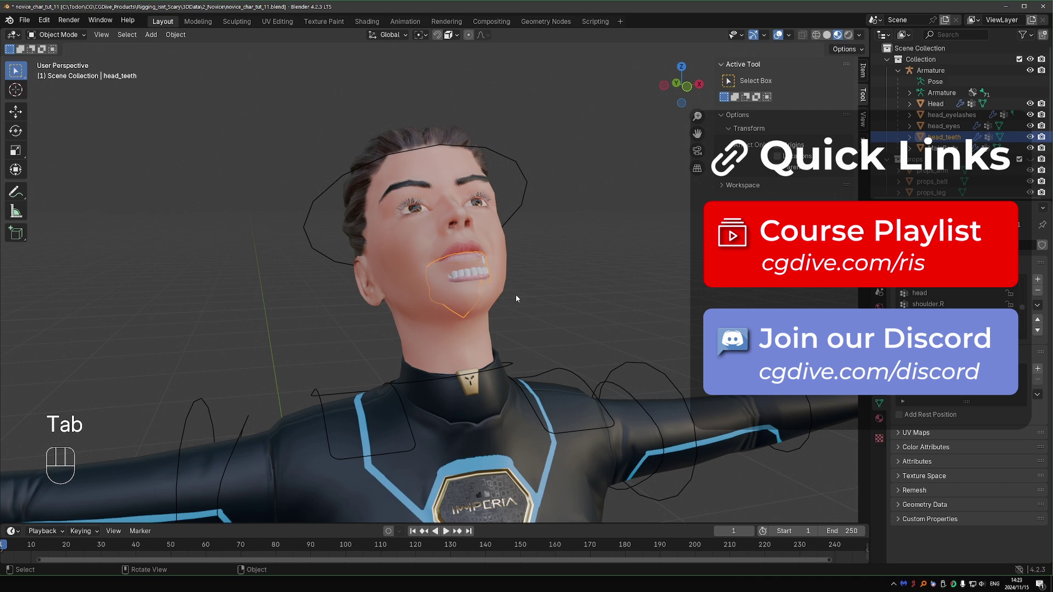